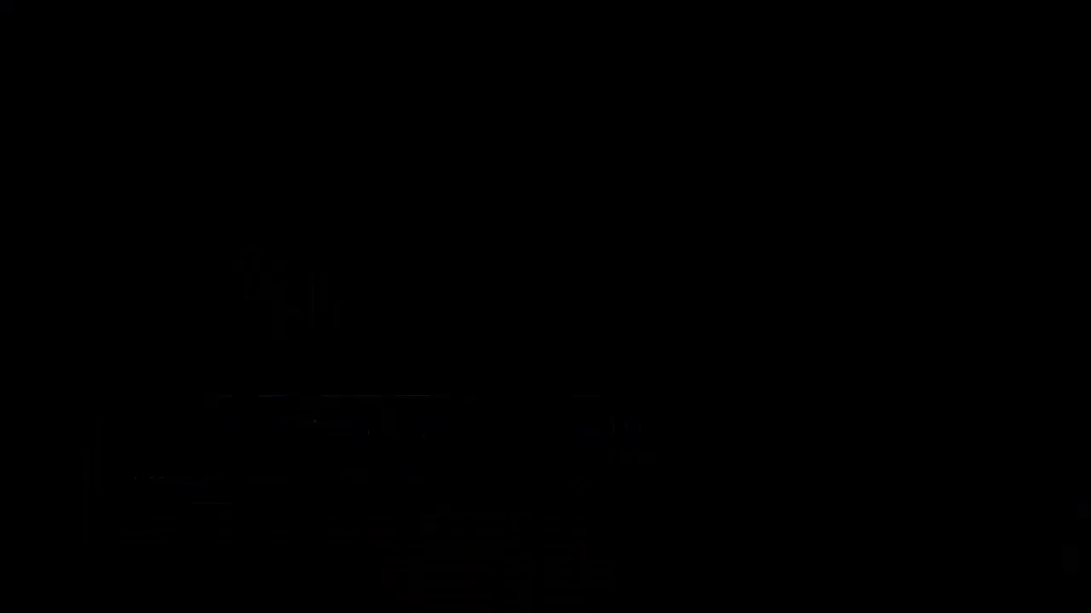
- Create a new landscape A4 document, 29.7 × 21 cm, CMYK at 300 dpi
key(alt+Tab)
click(19, 39)
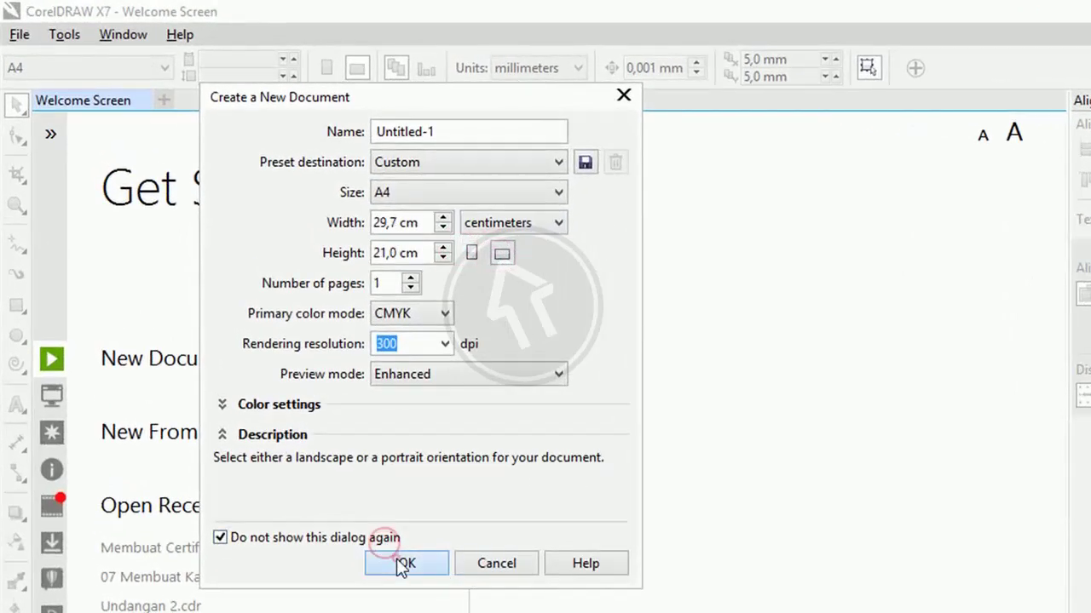
click(244, 270)
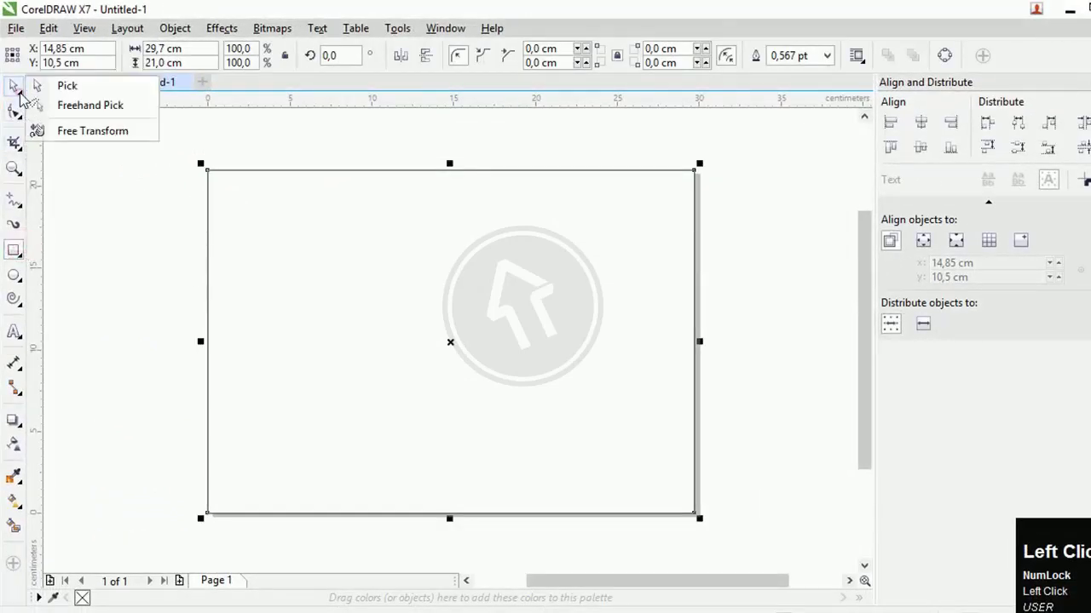
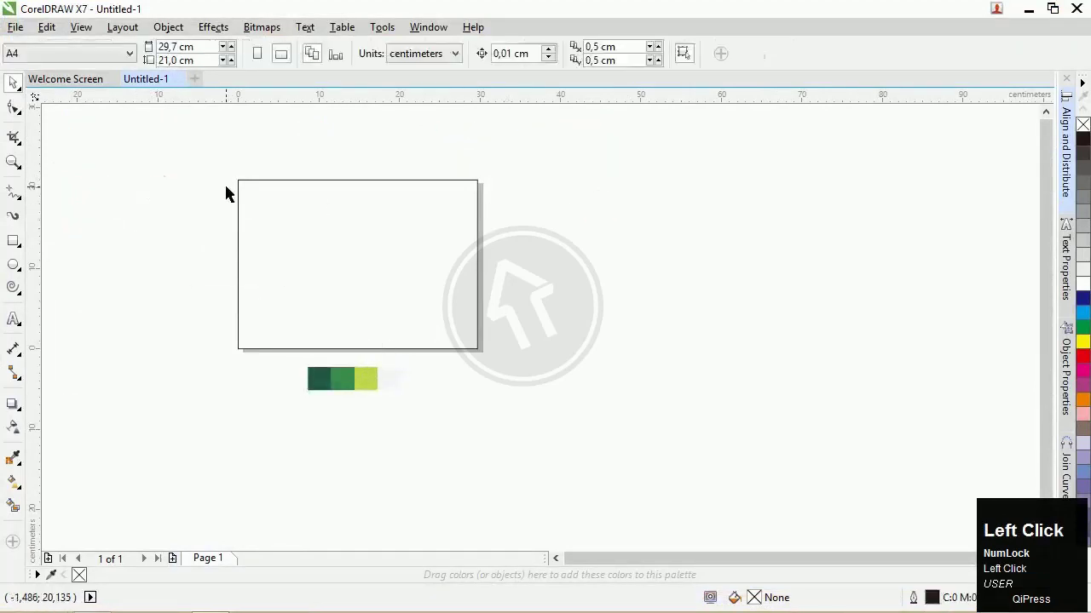
- Fit the page into view and zoom toward the top-left corner for the triangle work
key(F4)
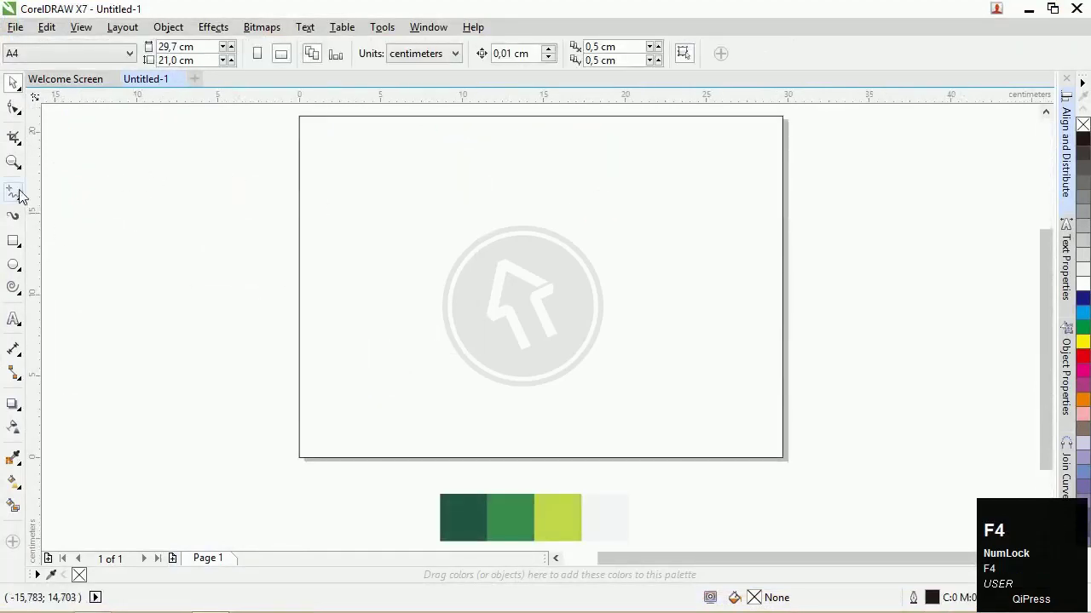
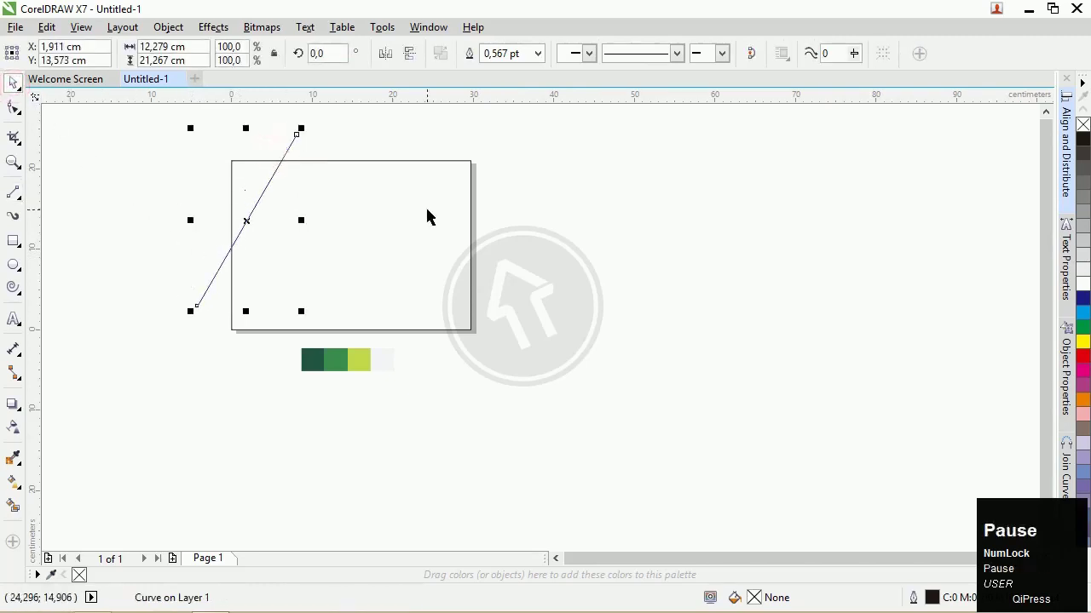
scroll(up, 3)
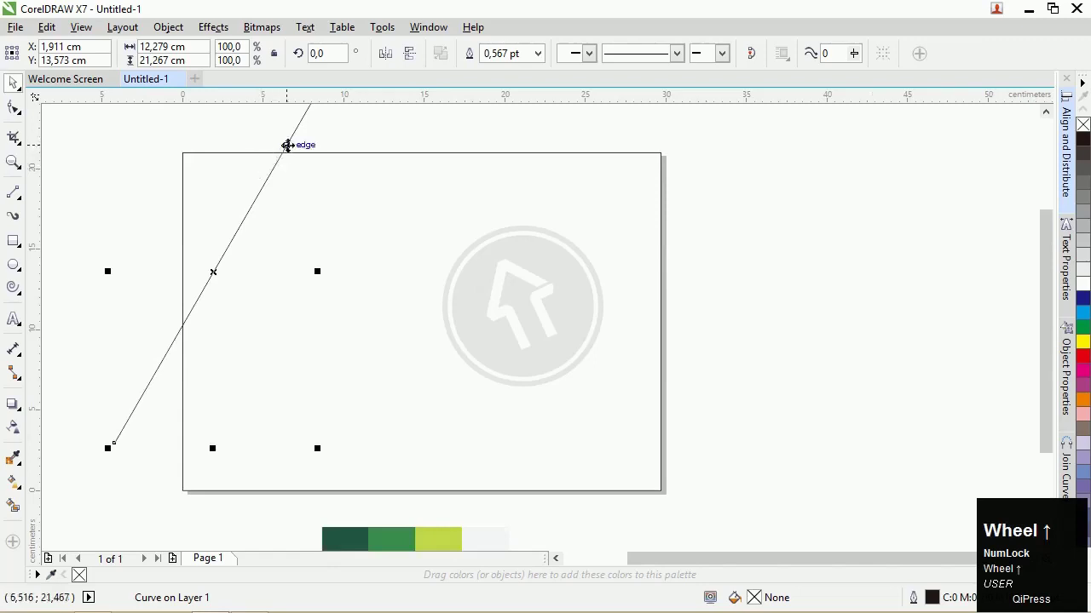
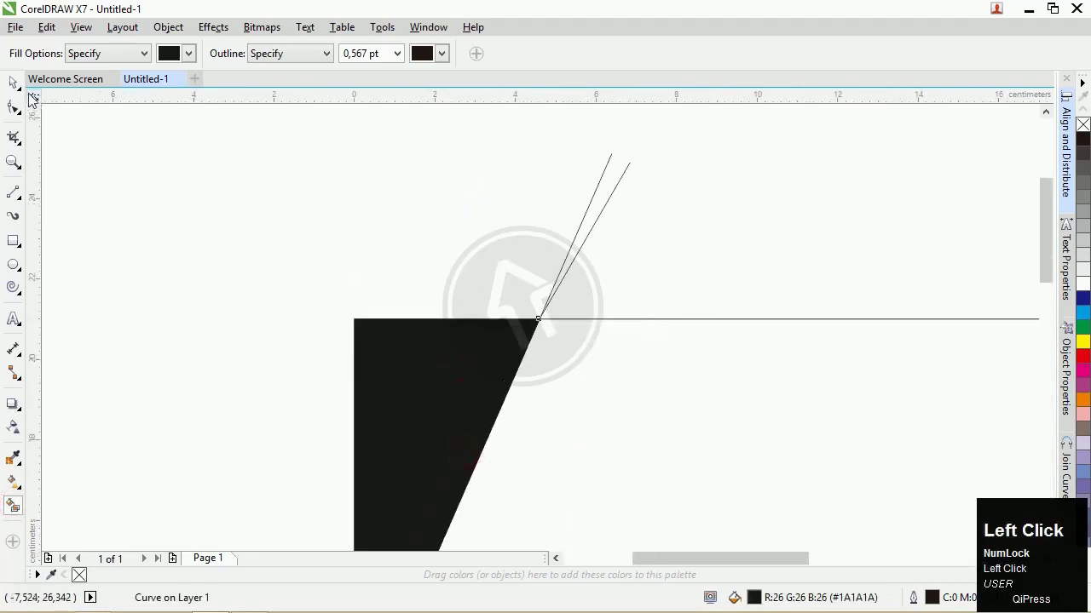
- Sample the three green swatches into the document palette with the eyedropper
scroll(down, 3)
double_click(392, 186)
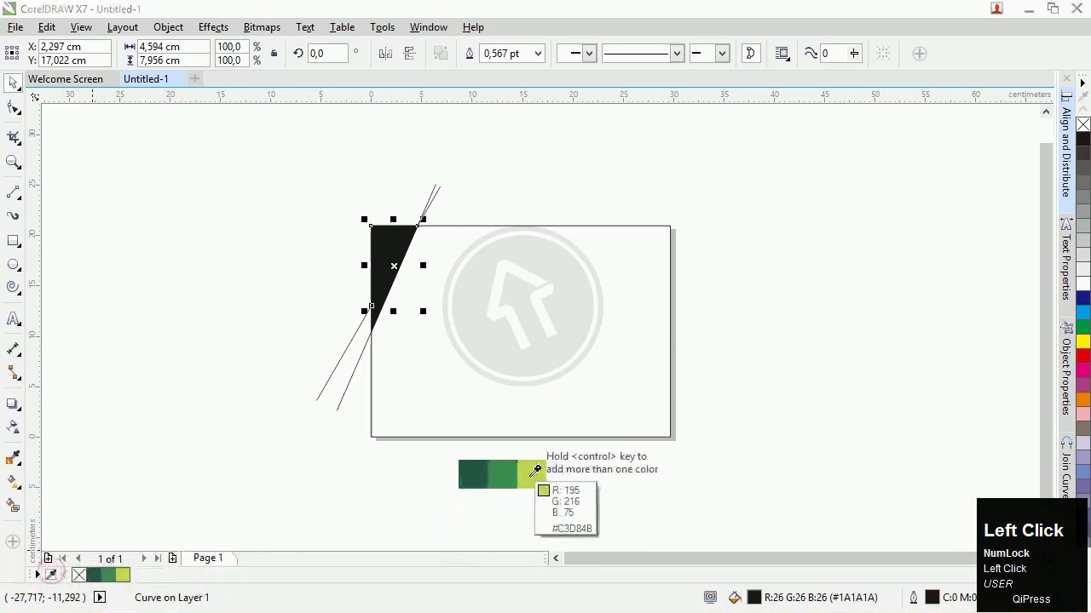
key(Pause)
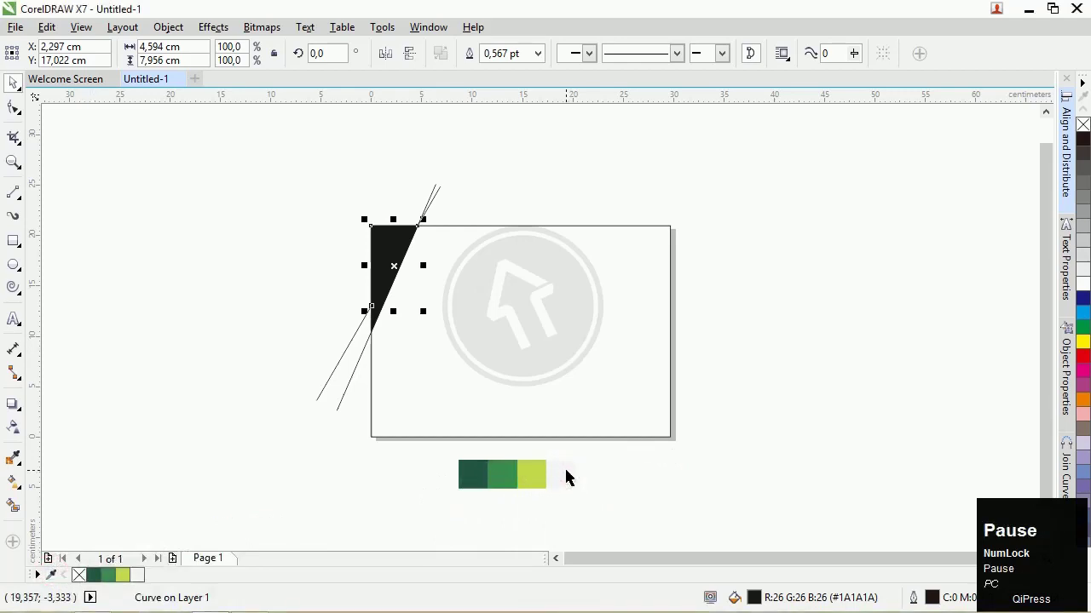
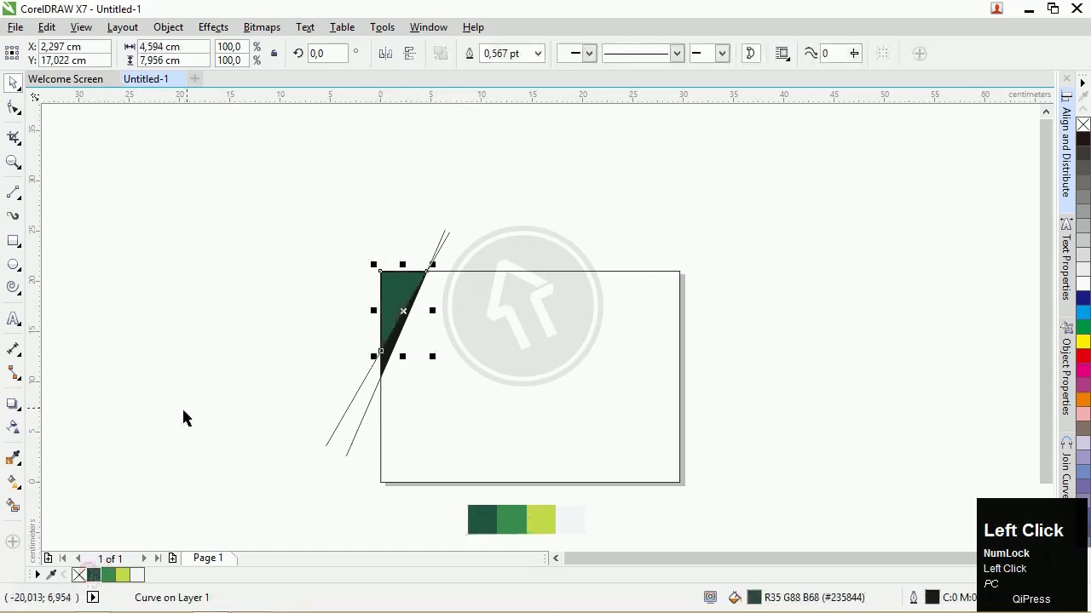
- Fill the corner triangle dark green and the narrow strip beneath it lime green
scroll(up, 3)
click(401, 335)
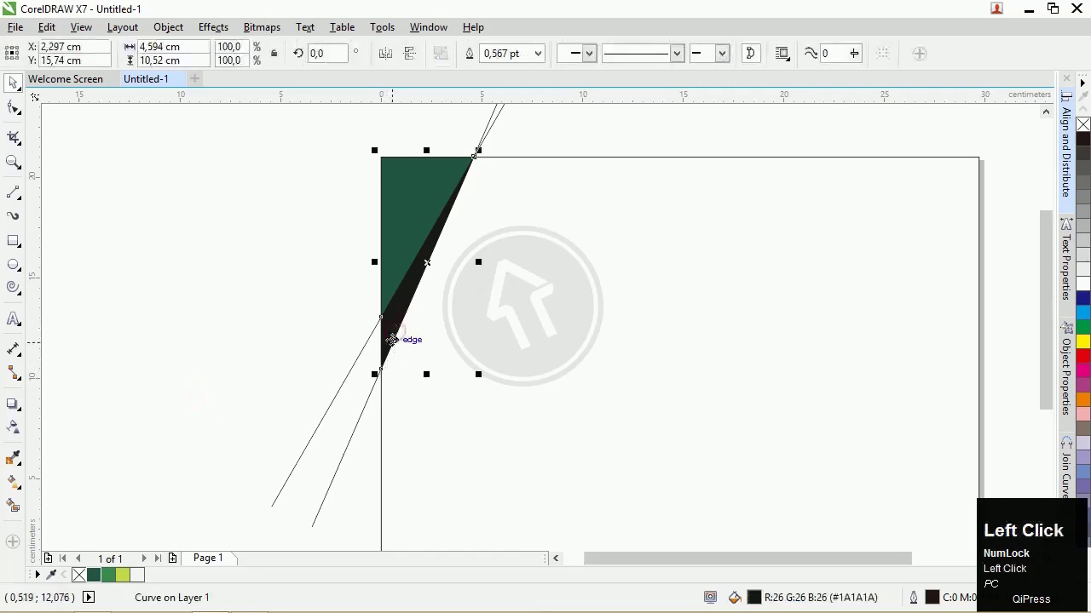
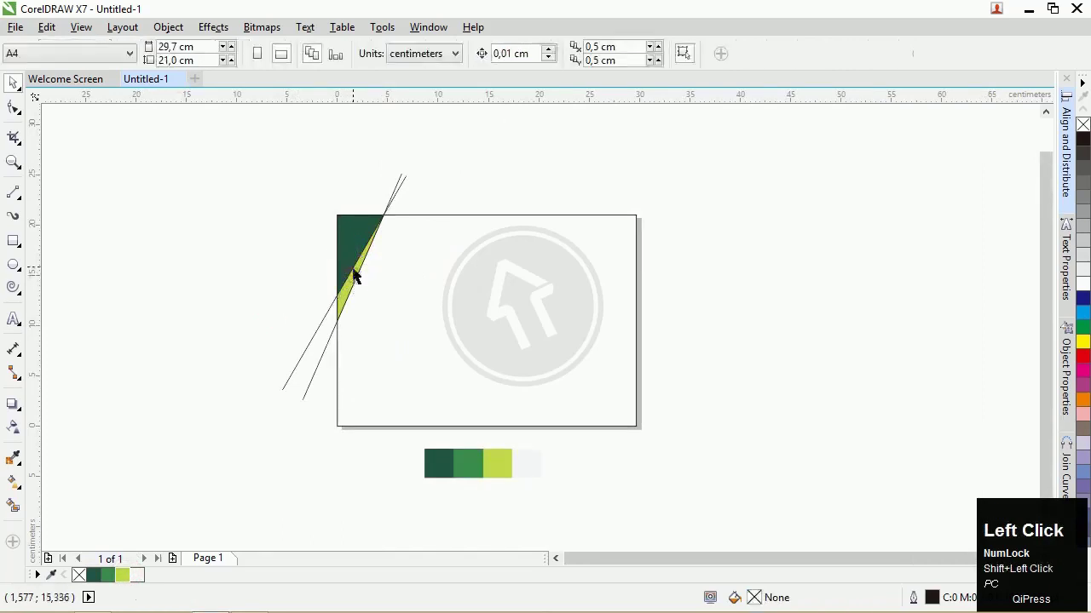
scroll(up, 3)
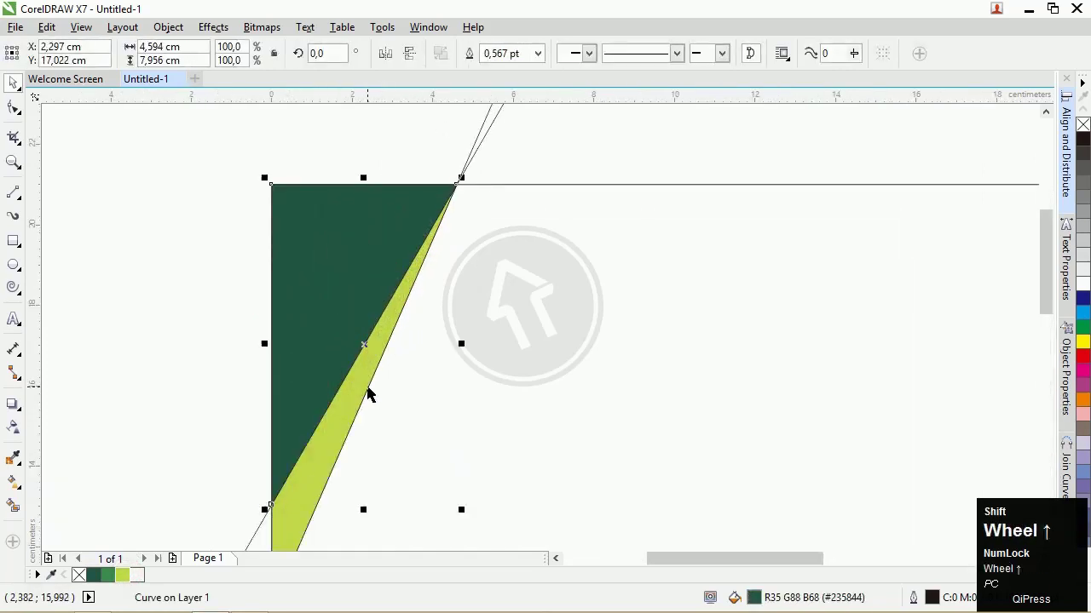
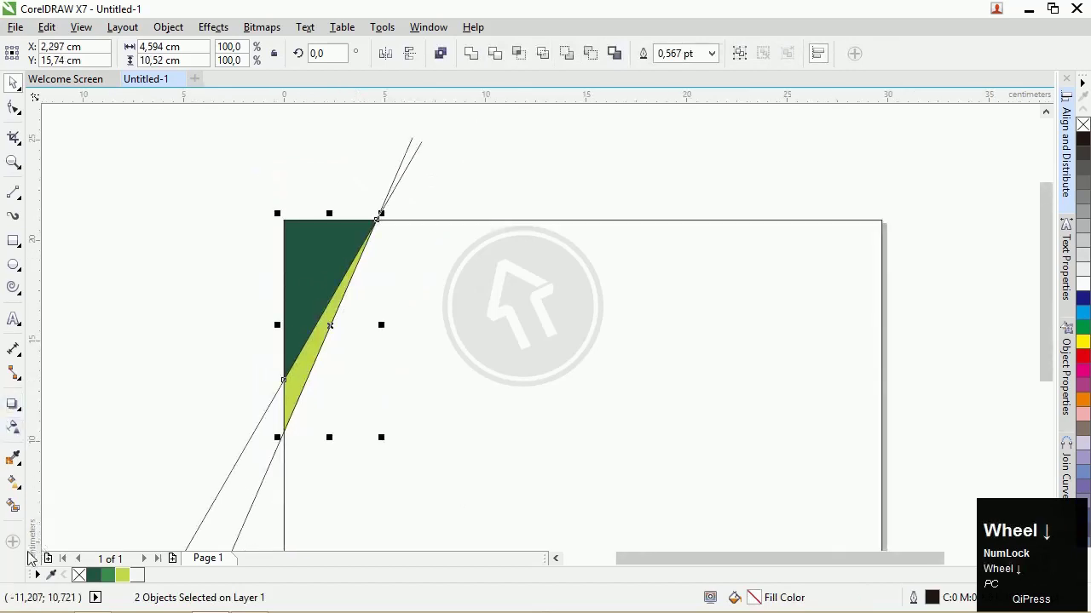
- Apply a Flat Top Left drop shadow in Multiply mode, black, opacity 100, feather 20
click(16, 415)
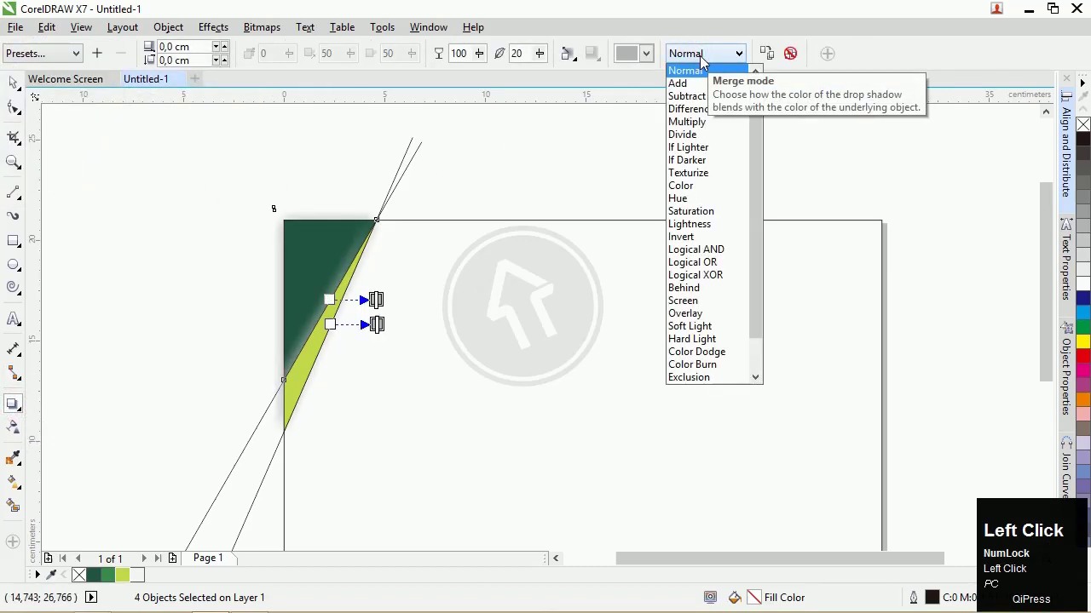
click(708, 125)
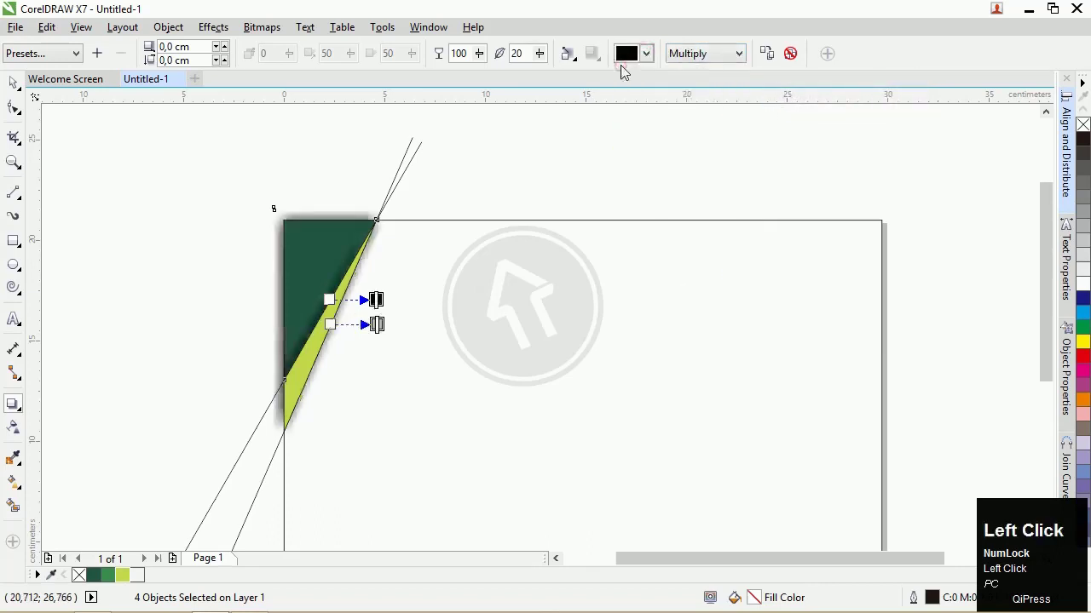
scroll(up, 3)
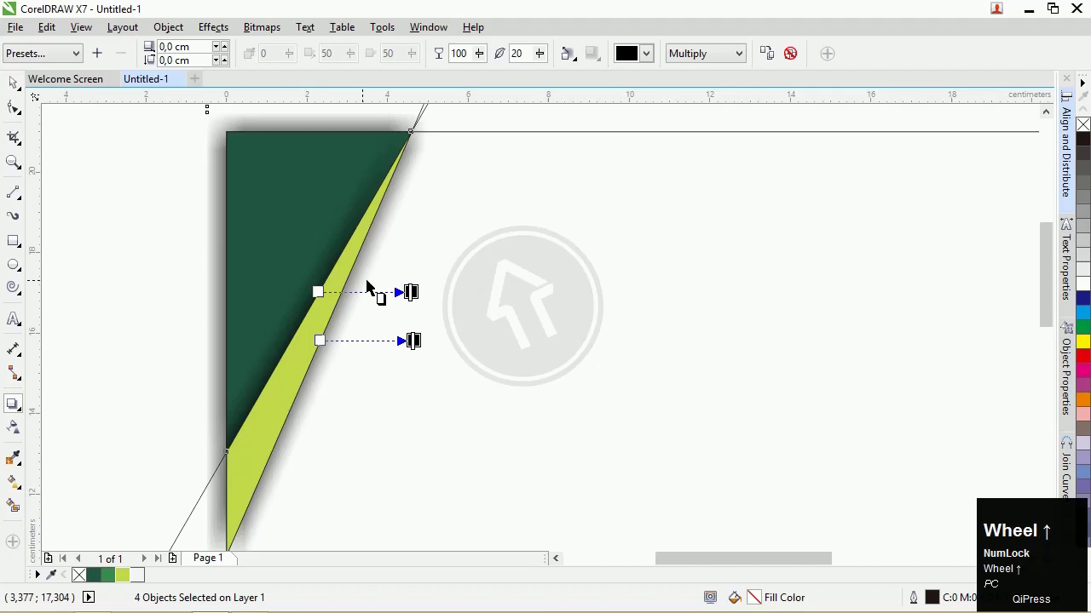
scroll(down, 3)
- Break the shadow group apart, deselect the pieces and move them back one layer
key(ctrl+Num_Lock)
scroll(down, 3)
key(ctrl+k)
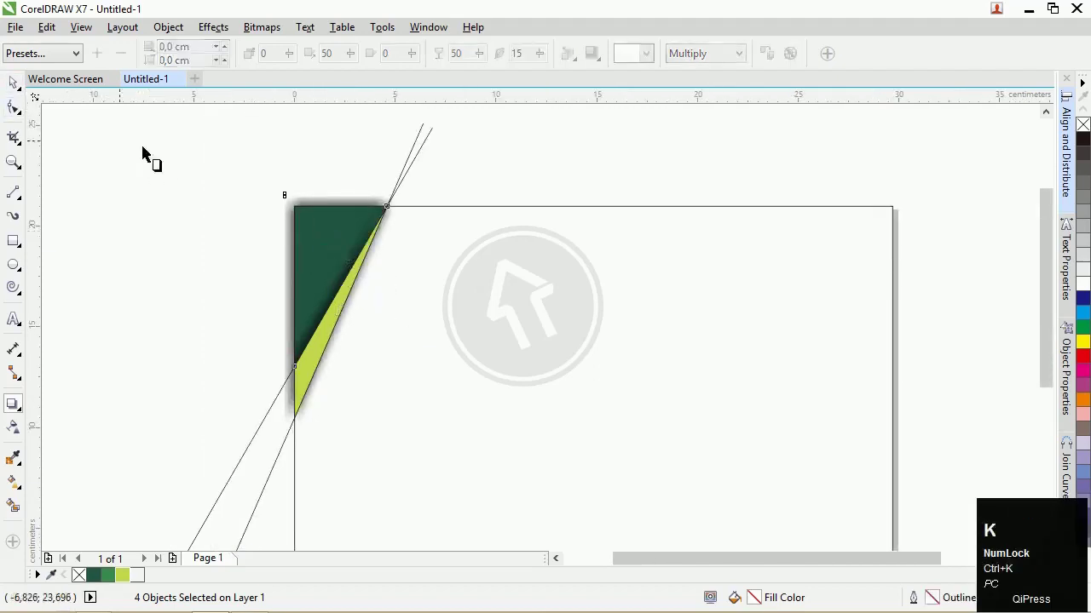
click(12, 95)
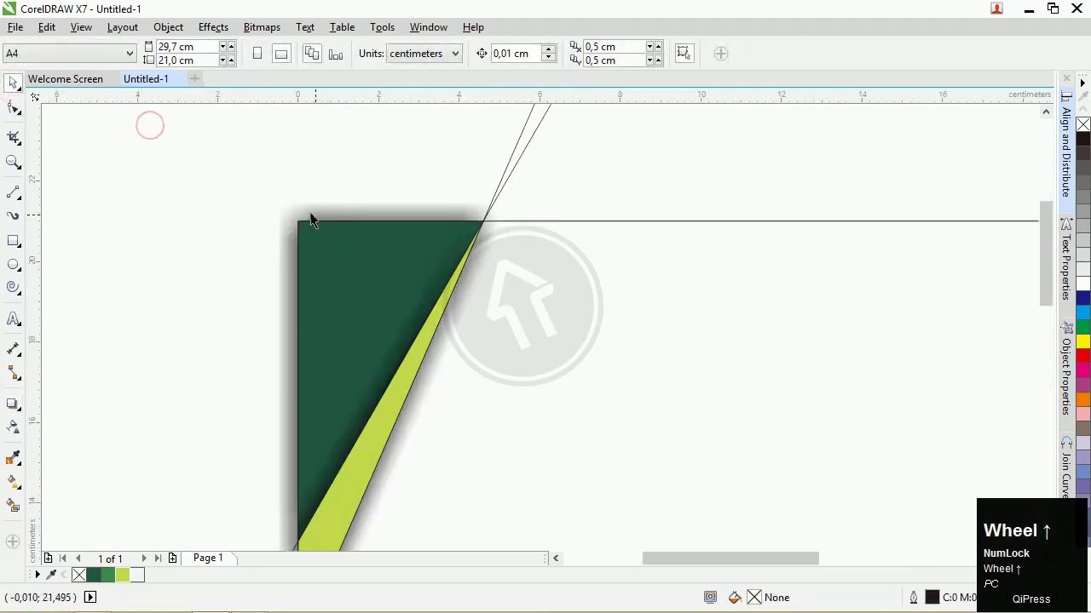
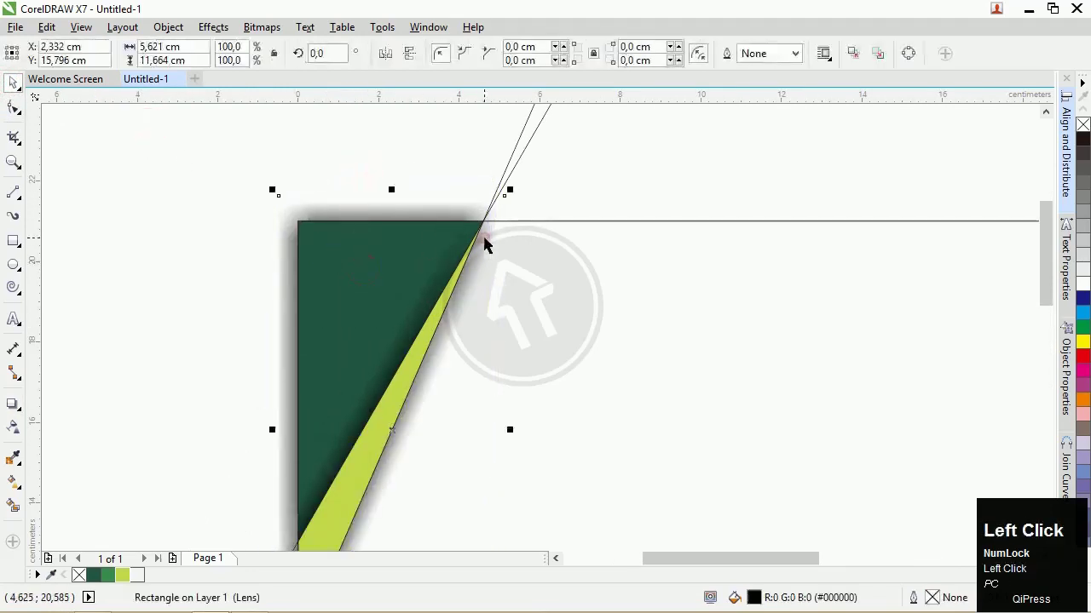
key(ctrl+Page_Down)
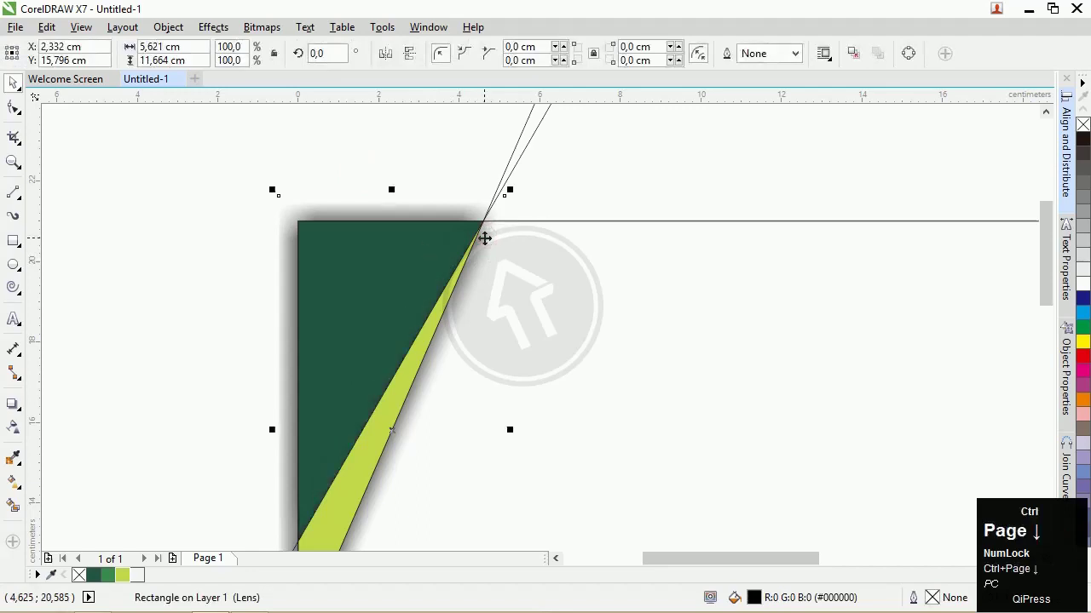
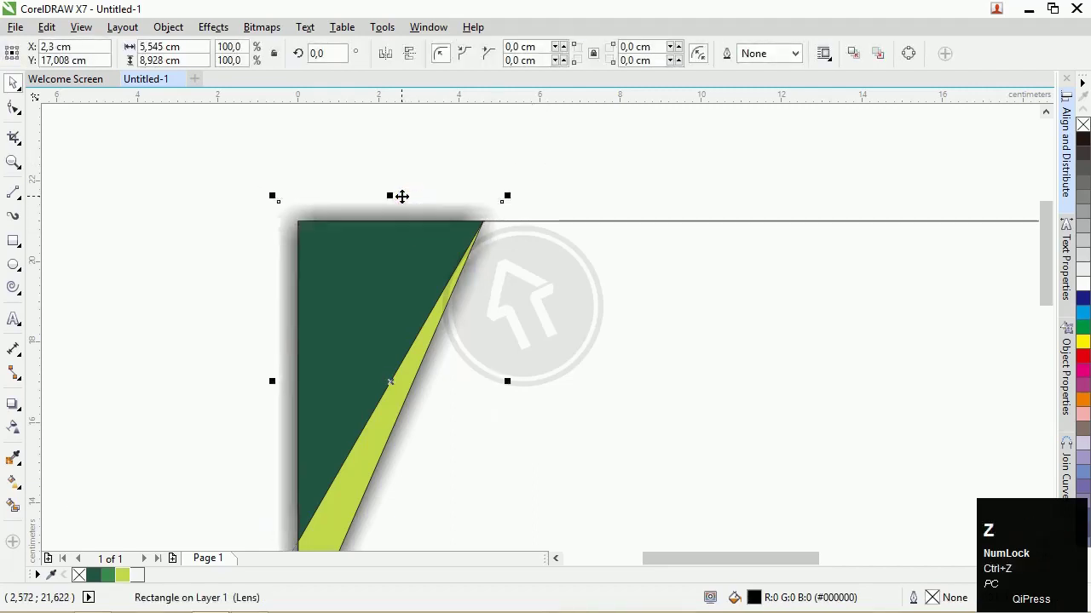
- Reshape the covering rectangle so the corner shadows are clipped at the page edges
click(23, 119)
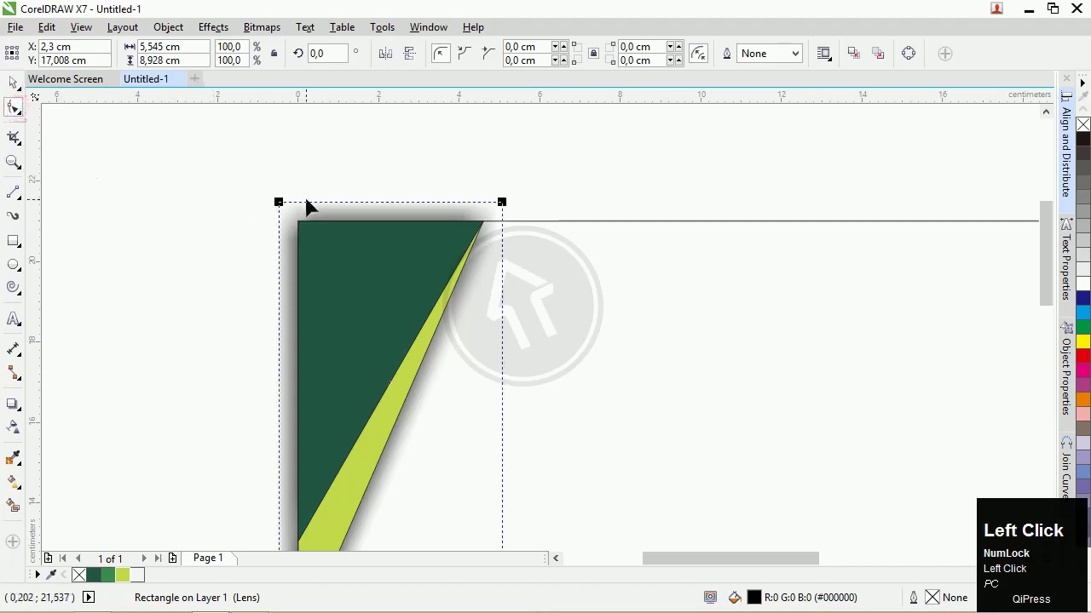
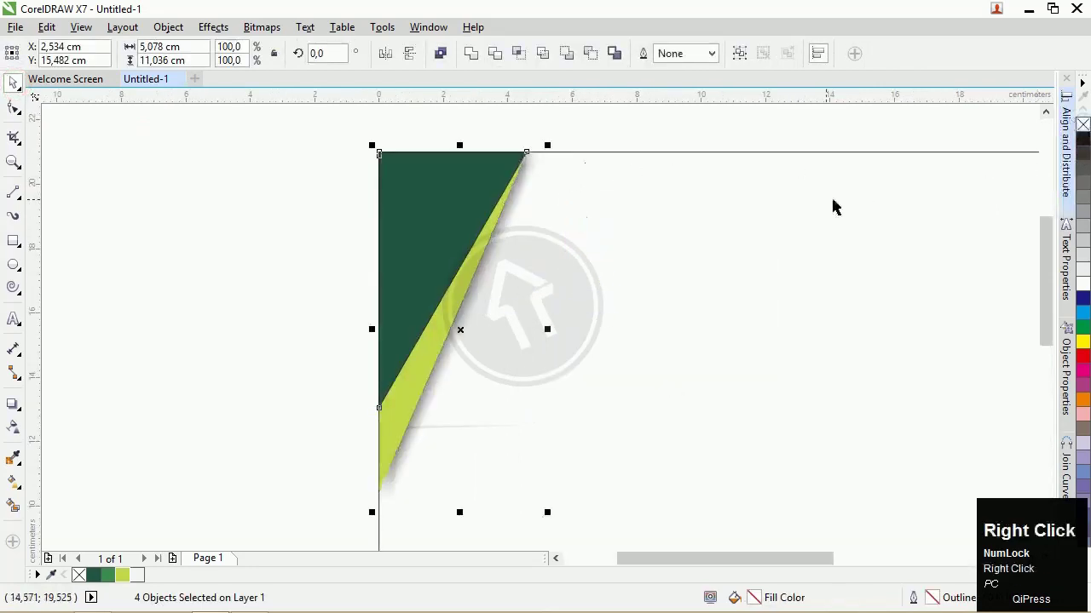
click(697, 134)
- Mirror the copied corner group 180° and align it to the page's right and bottom edges
scroll(up, 3)
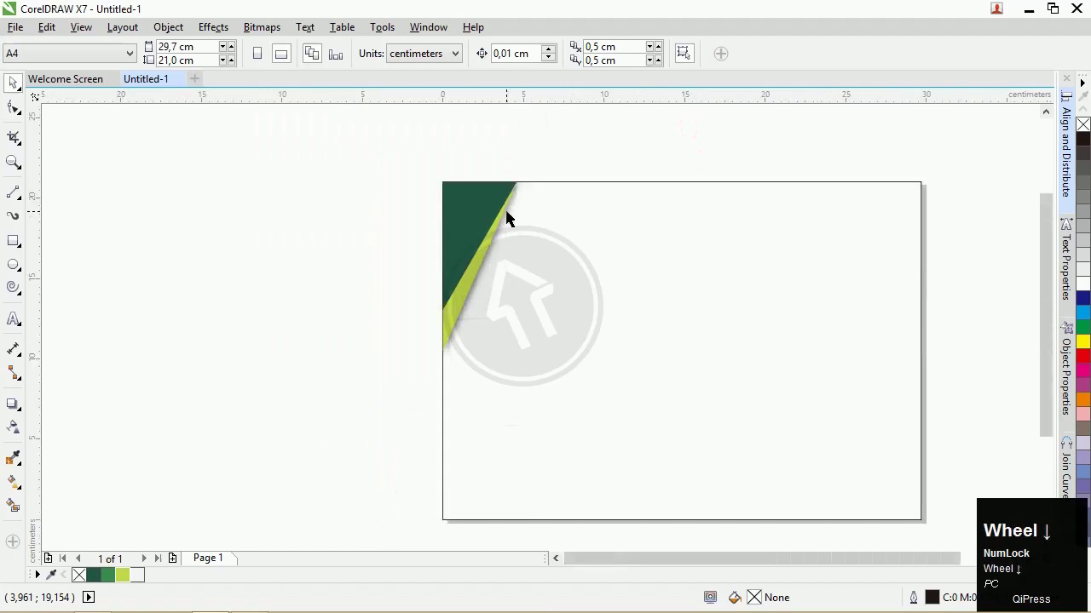
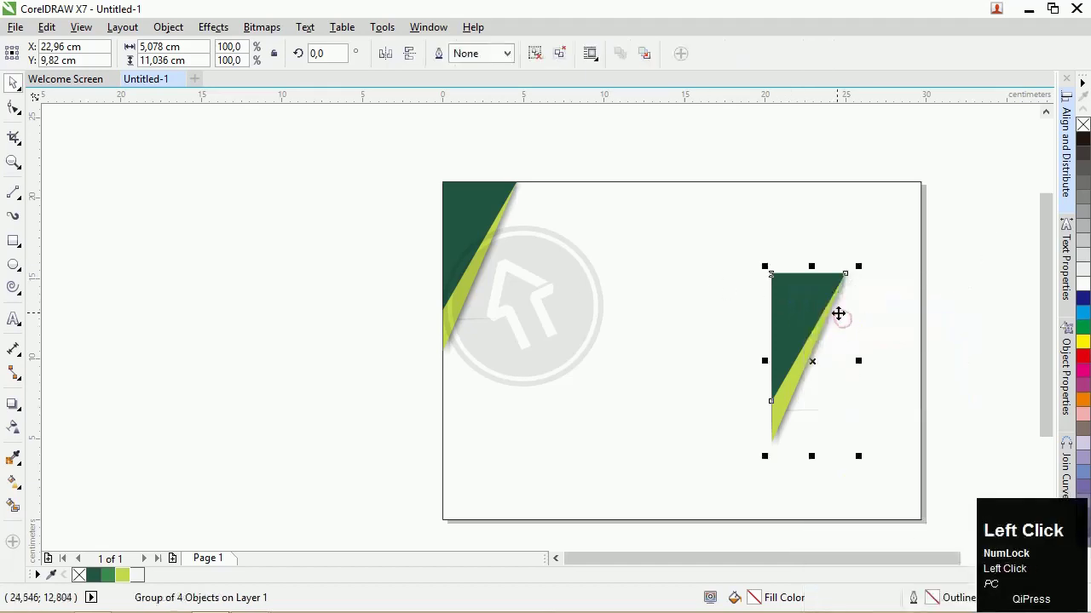
scroll(down, 3)
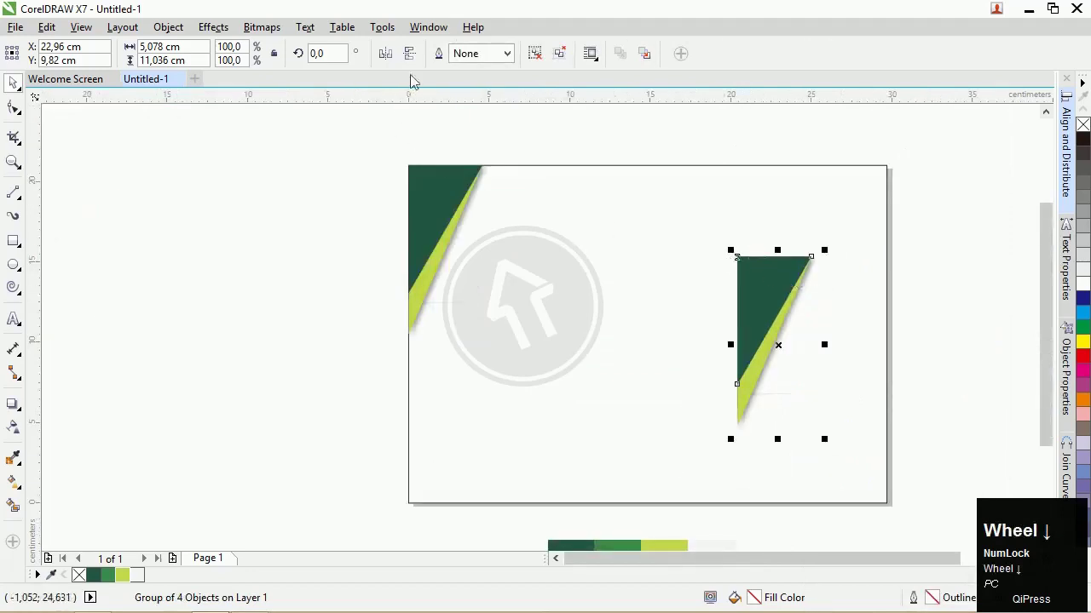
click(410, 63)
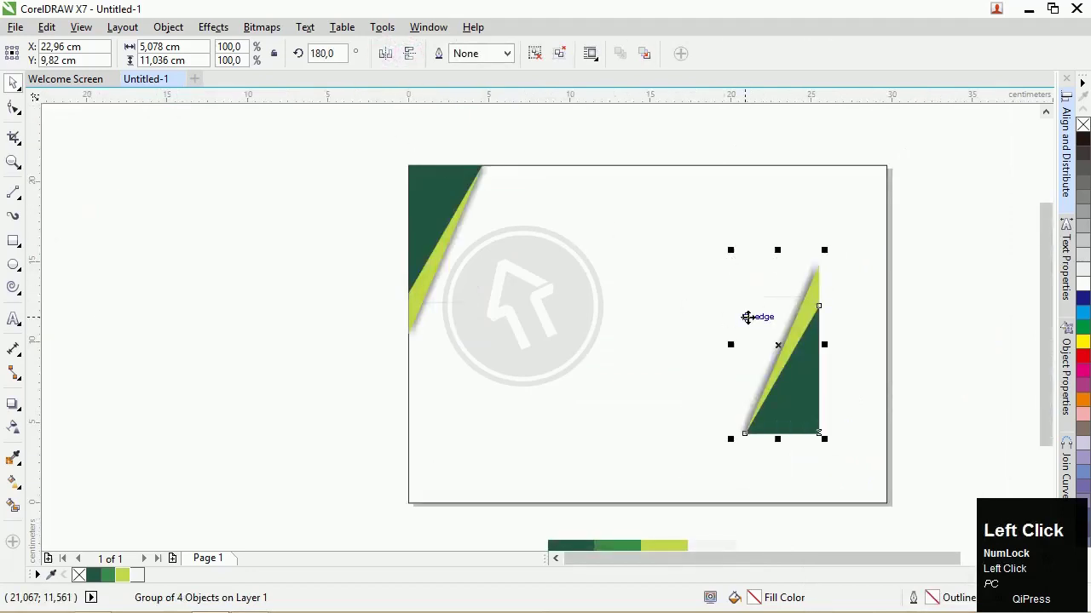
click(735, 191)
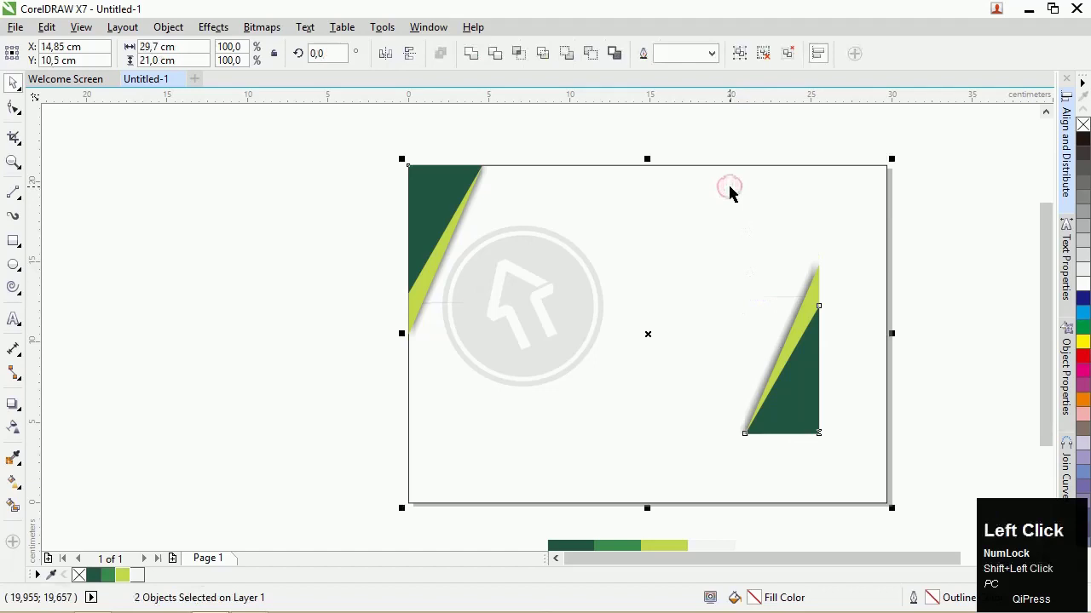
key(r)
key(b)
- Ungroup the copy and recolour its dark triangle medium green
click(928, 264)
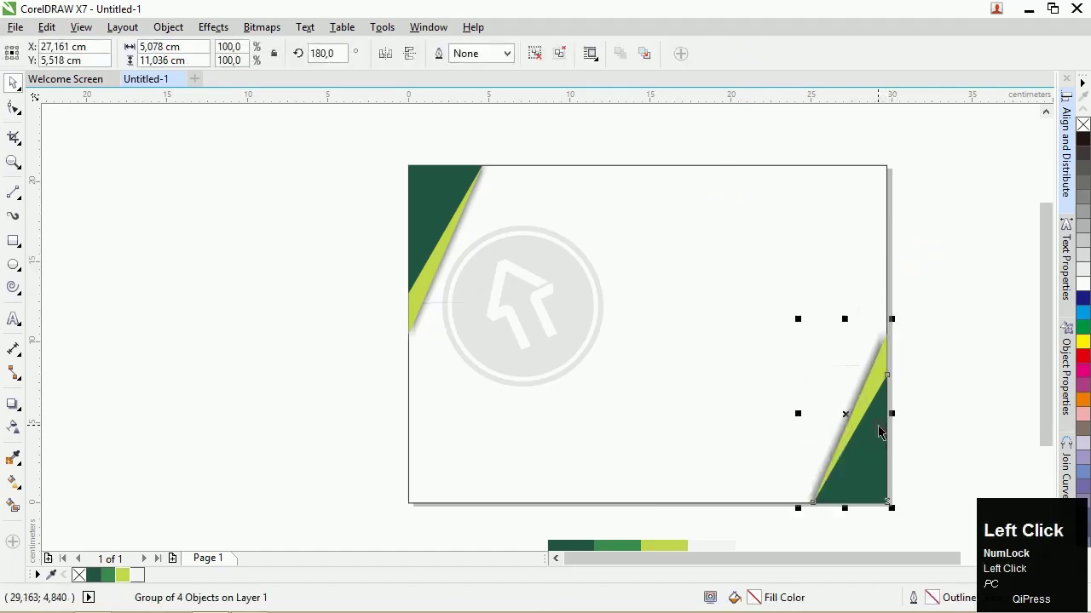
right_click(884, 431)
click(924, 104)
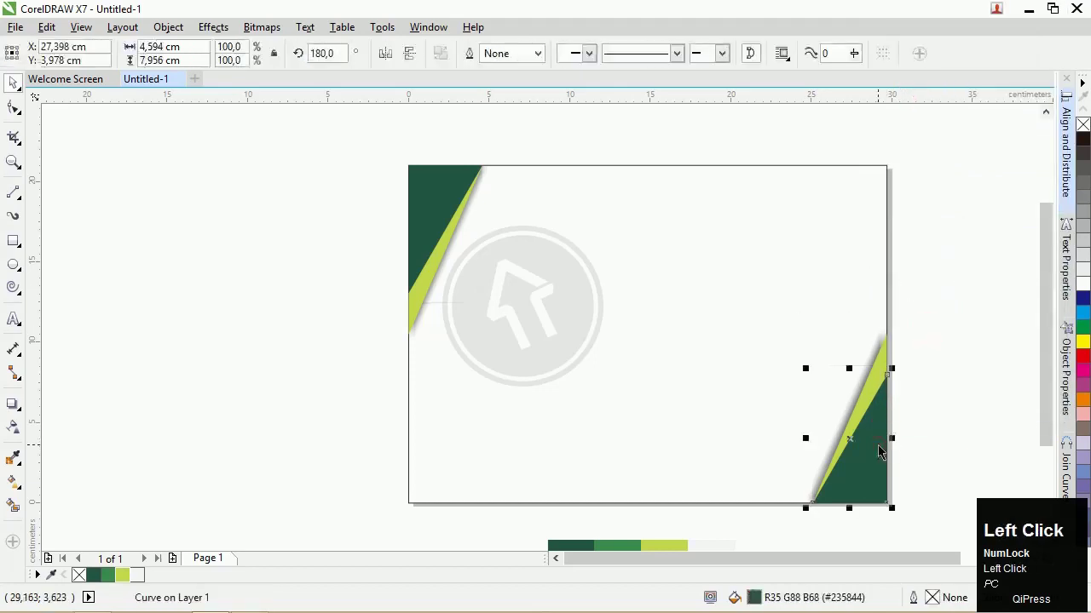
click(112, 583)
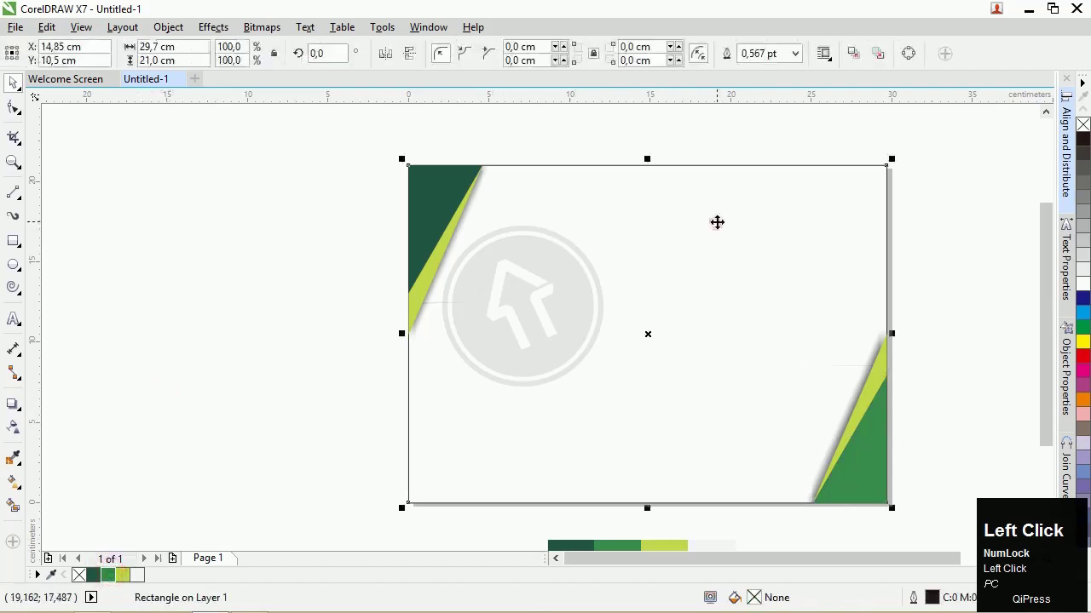
- Undo the last change and fill the page background rectangle pale grey
key(ctrl+z)
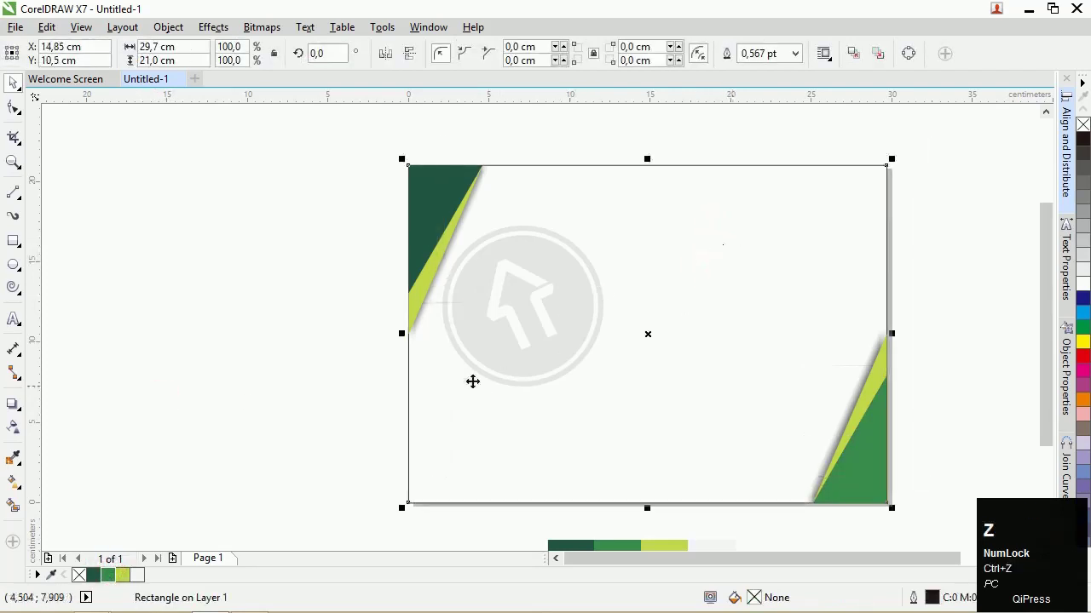
click(136, 586)
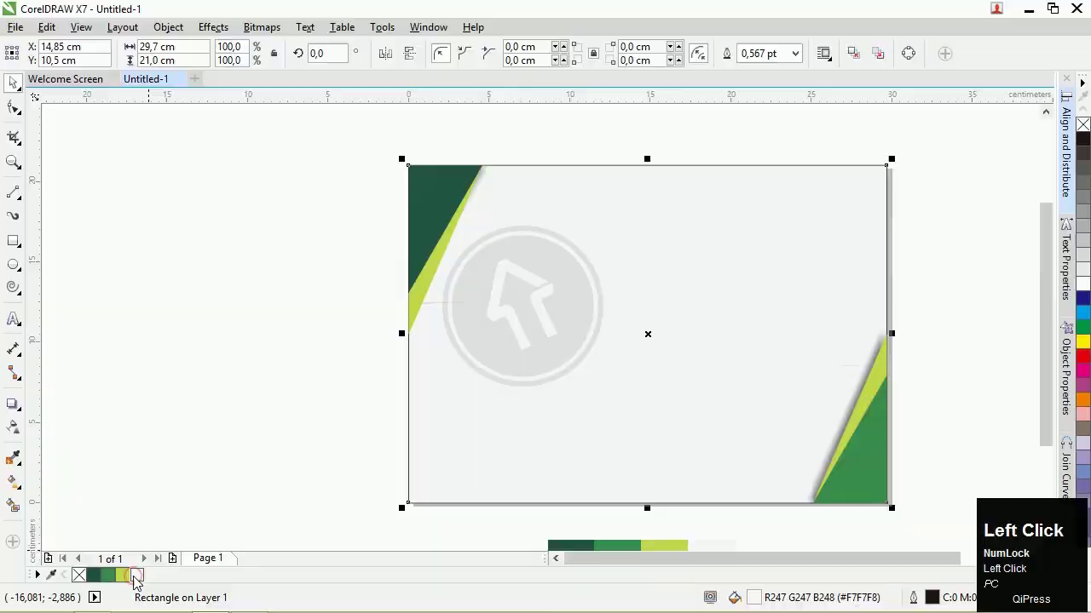
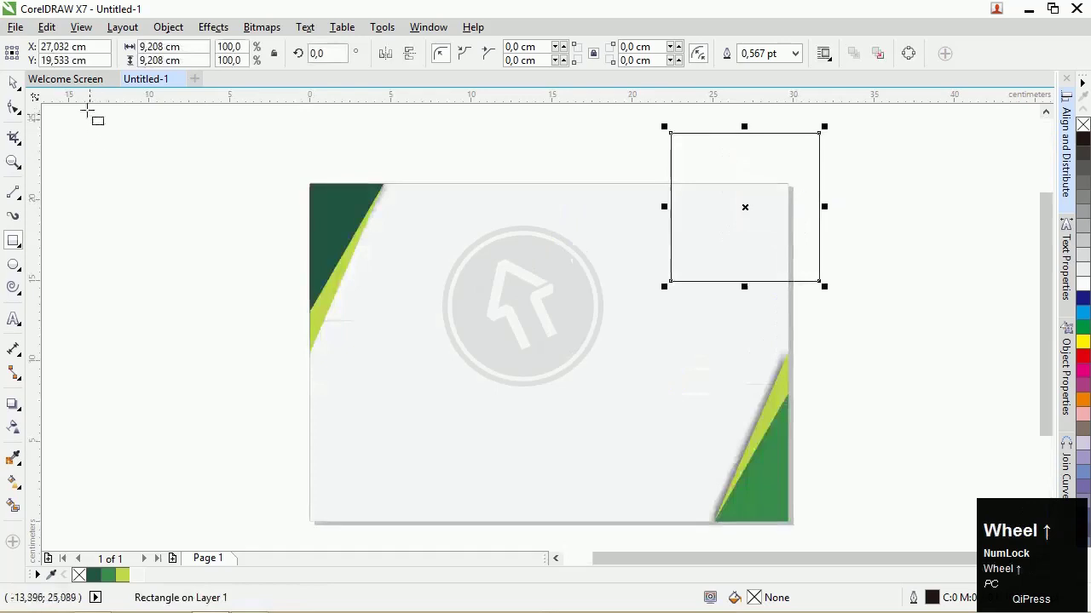
- Select and arrange the overlapping squares, then Smart Fill the overlap areas dark green and lime
click(18, 97)
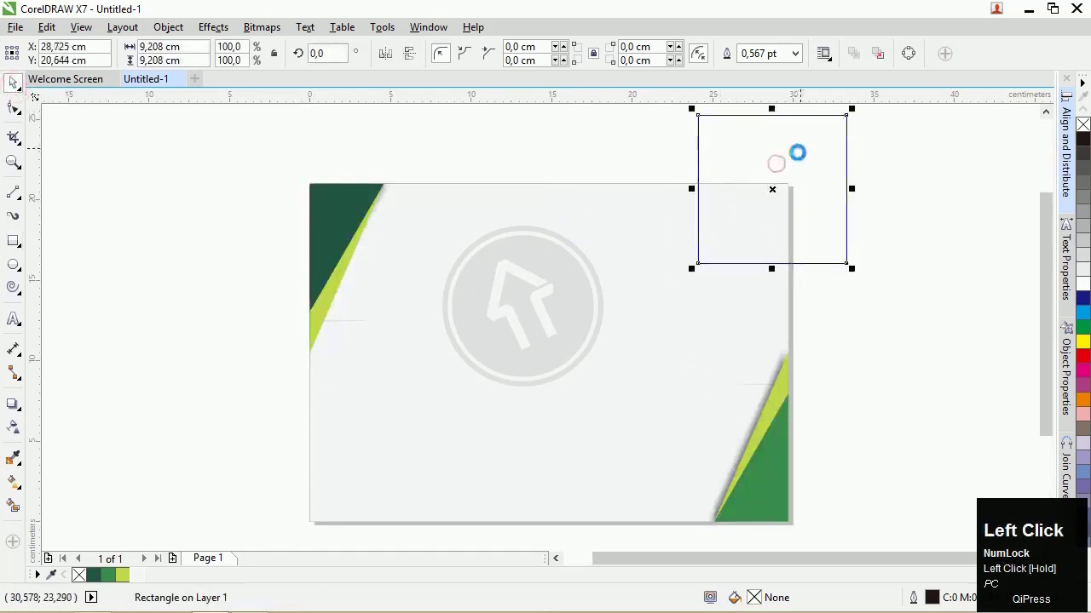
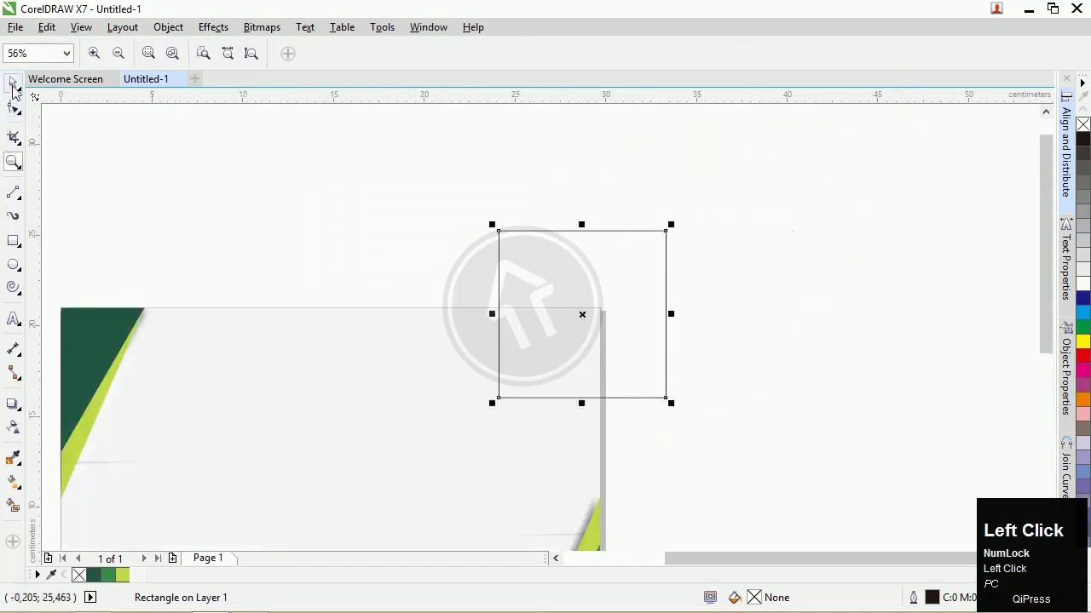
key(Pause)
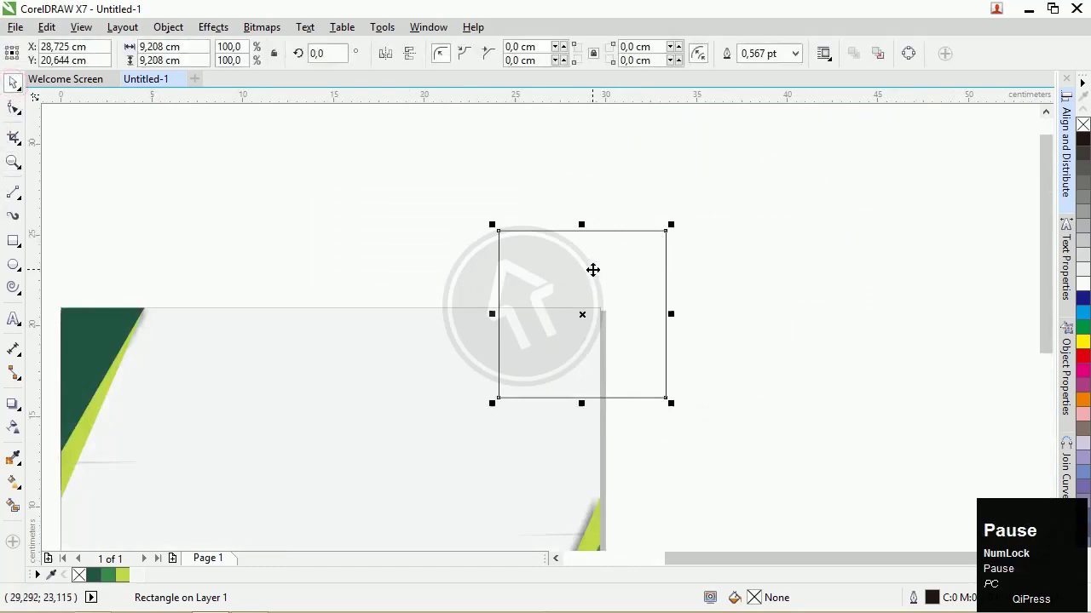
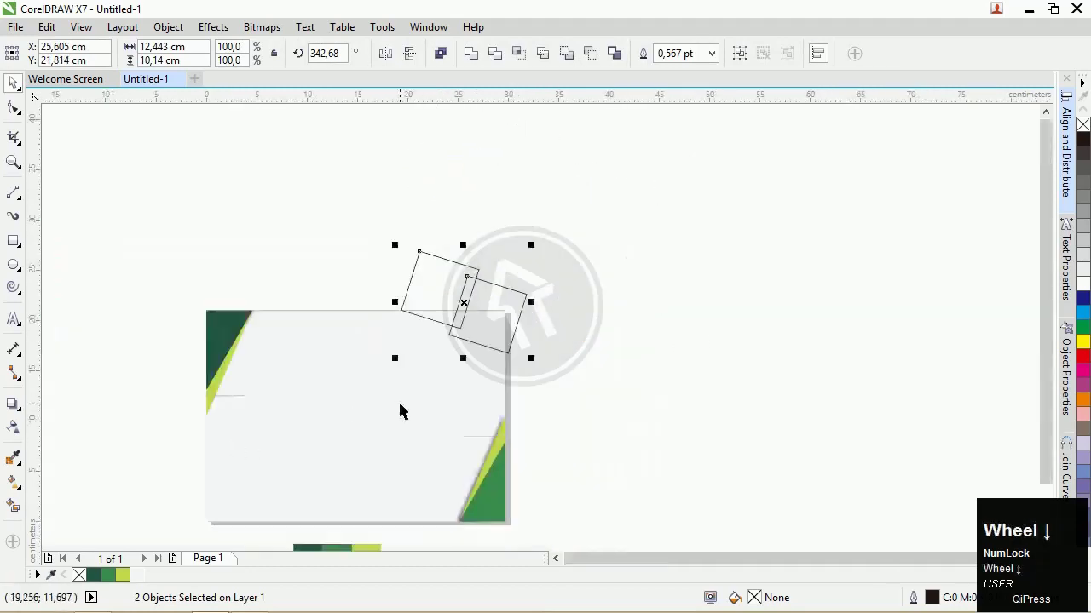
click(14, 517)
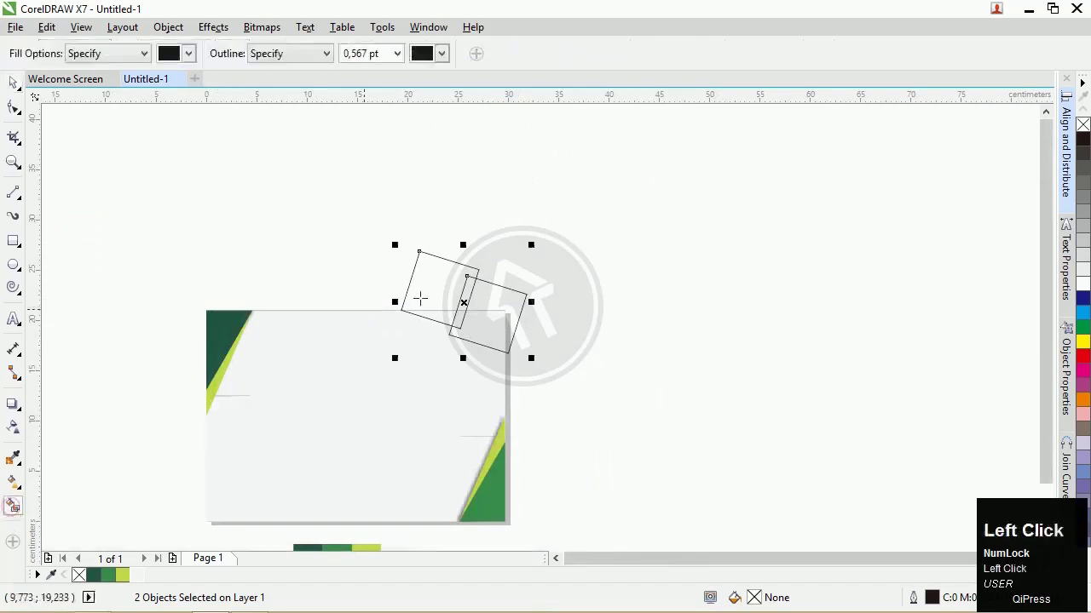
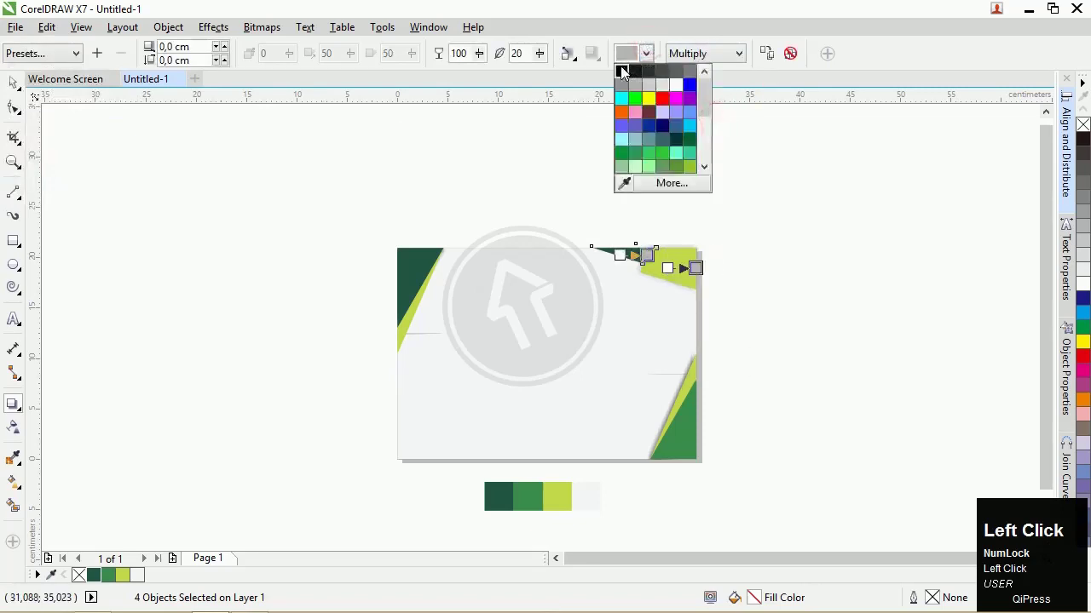
- Break apart the accent's shadow group and set its shadow colour to black
scroll(up, 3)
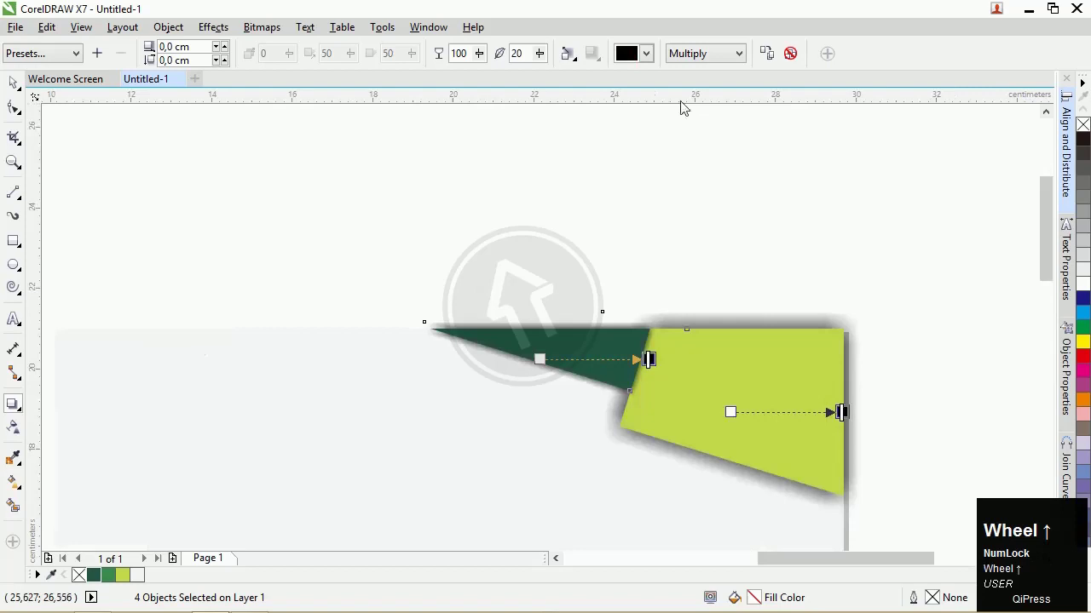
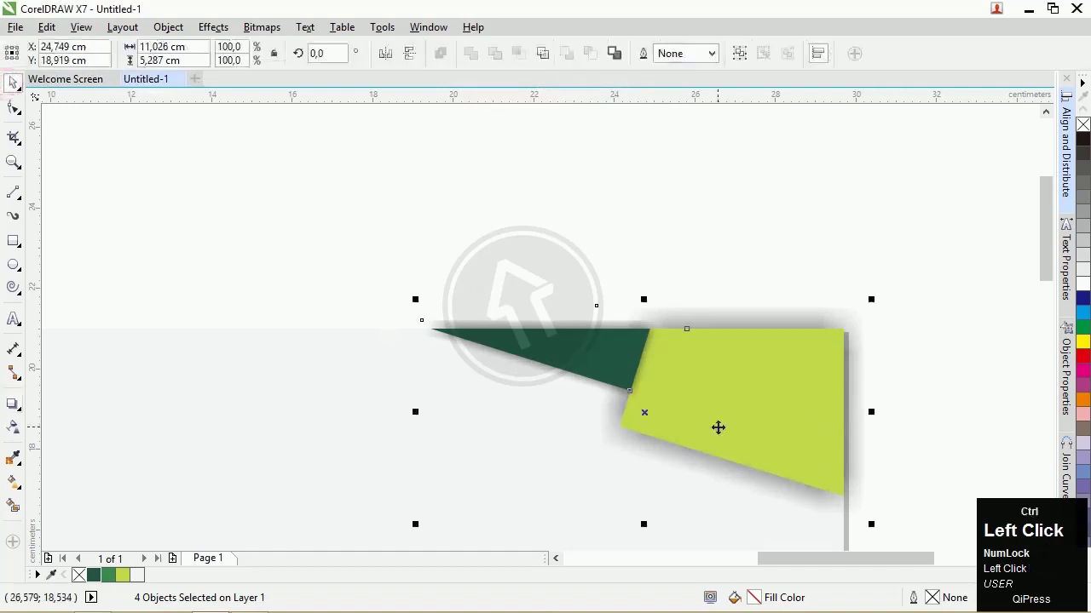
key(ctrl+k)
click(773, 271)
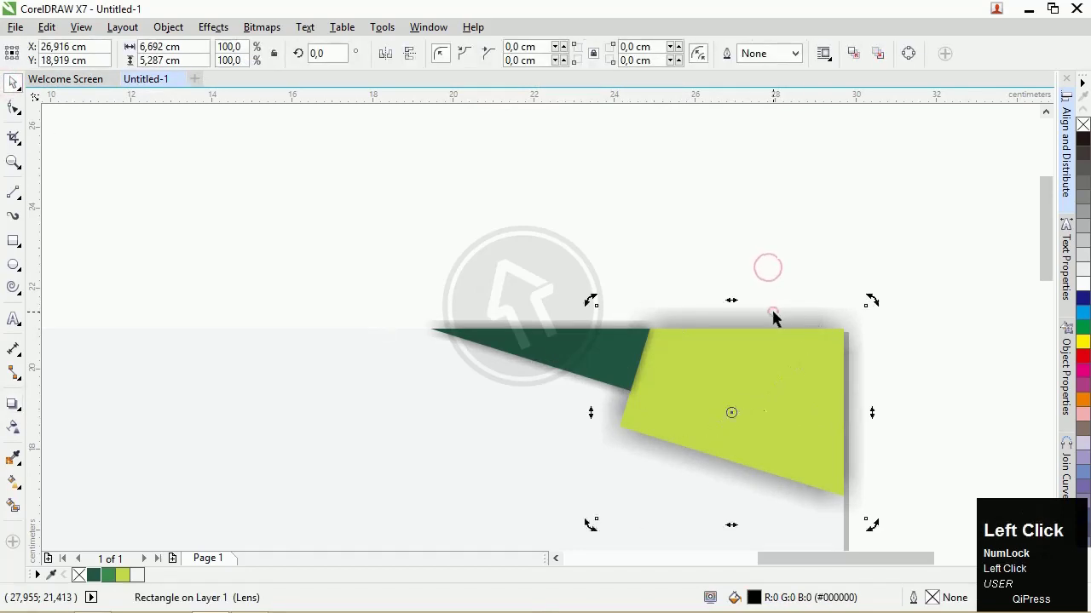
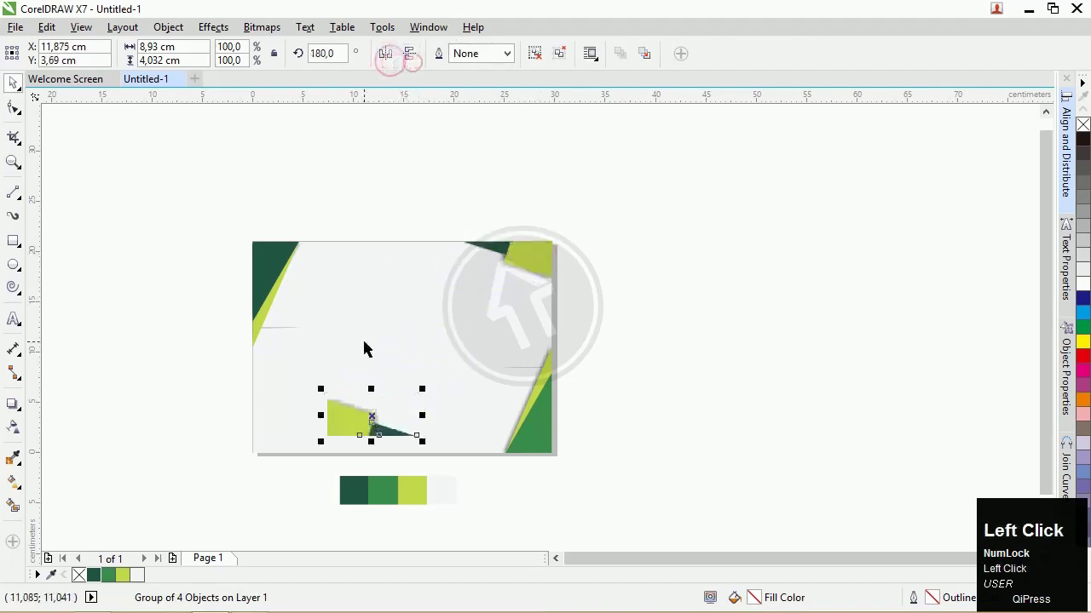
- Align the upside-down accent copy to the page's left and bottom edges
key(l)
key(b)
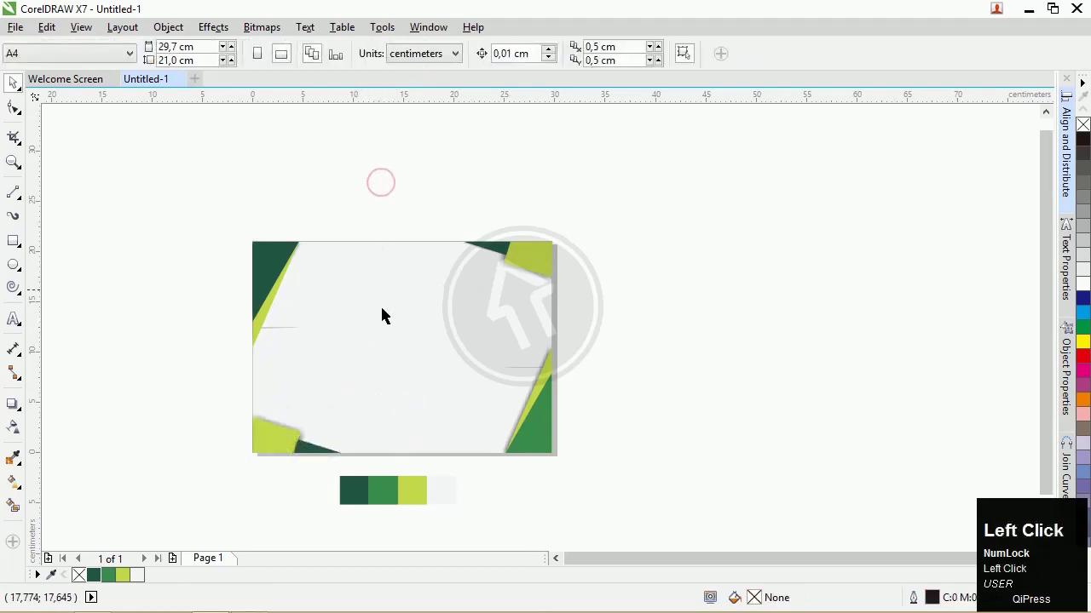
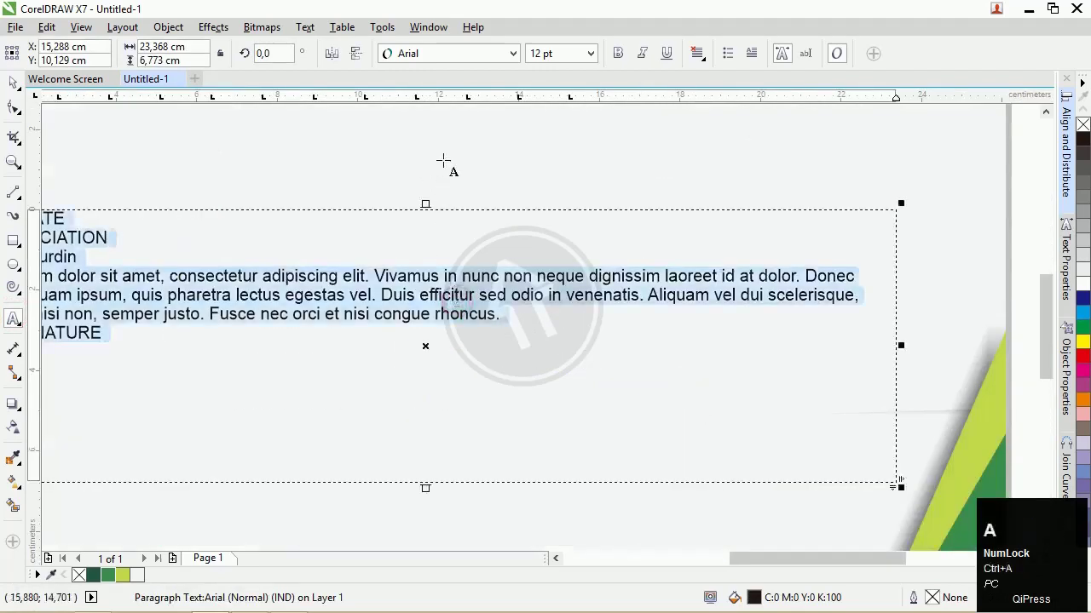
- Centre the paragraph, space DATE and SIGNATURE apart, and enlarge the text to 16 pt
click(697, 61)
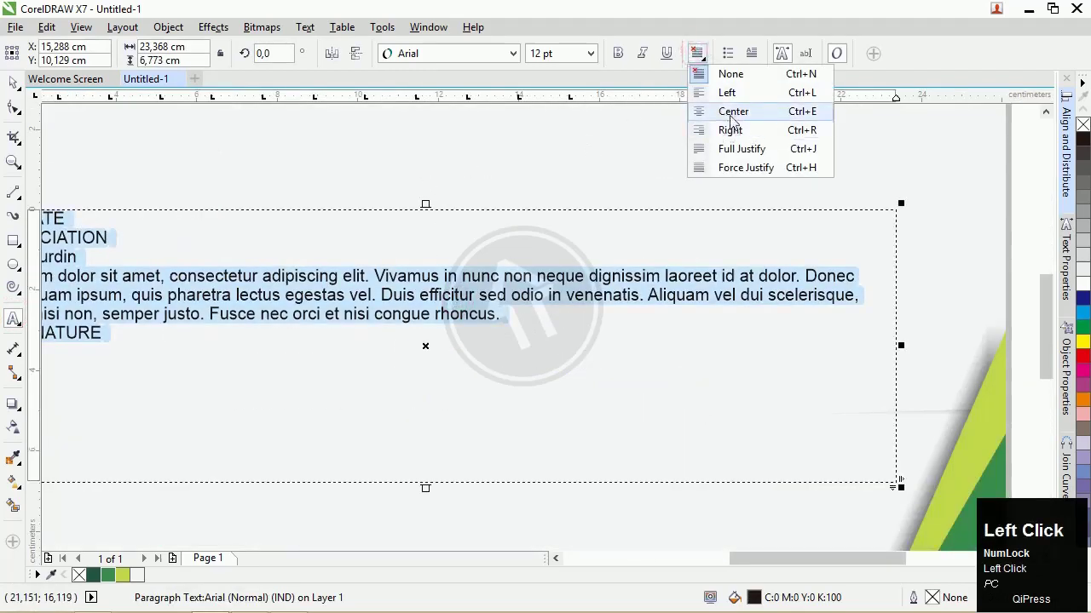
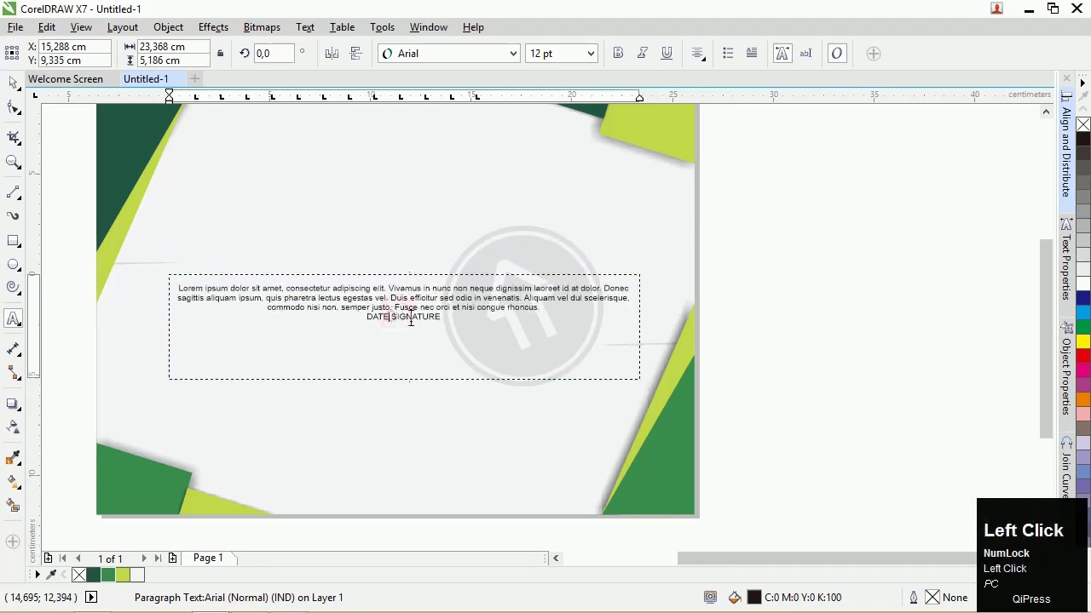
key(space)
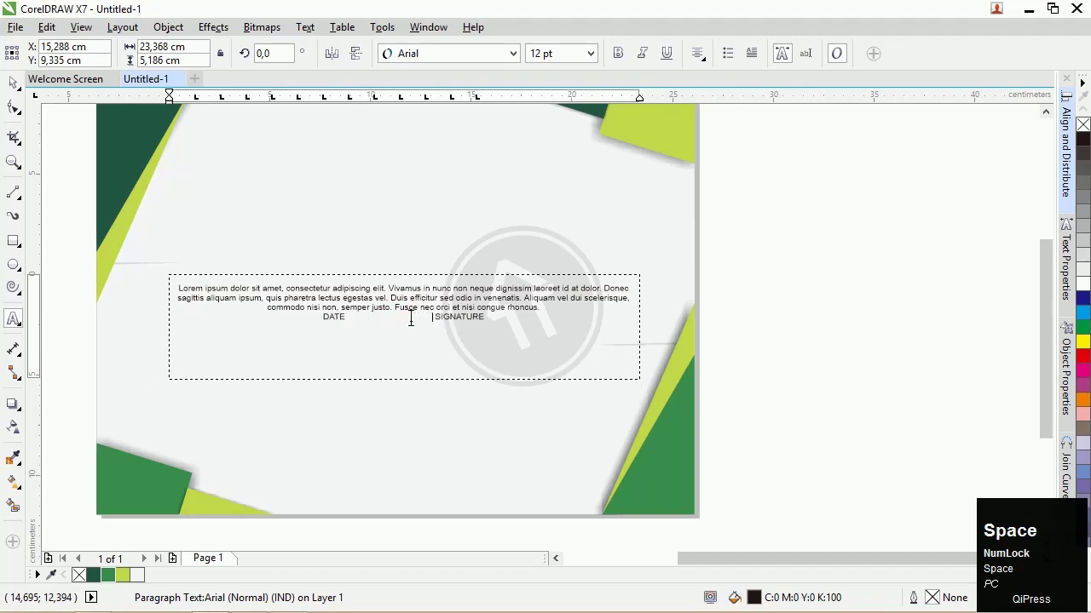
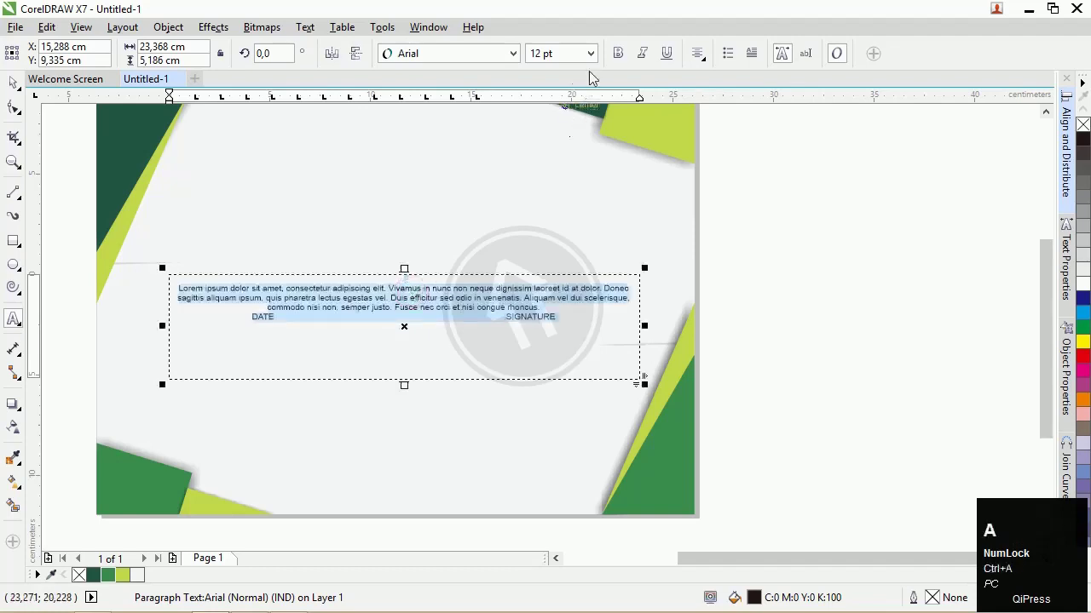
click(592, 65)
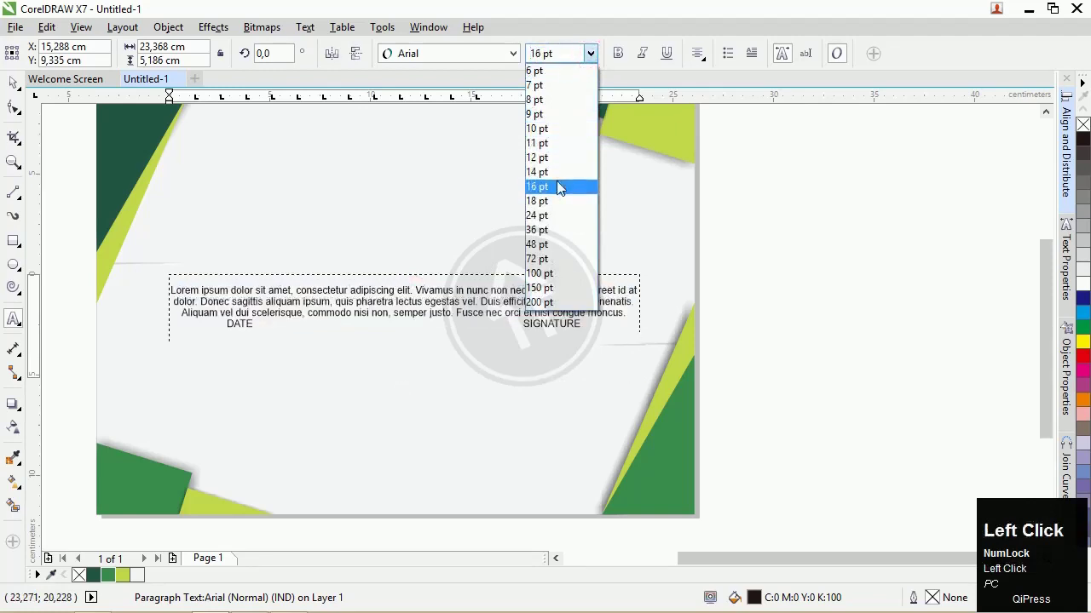
scroll(up, 3)
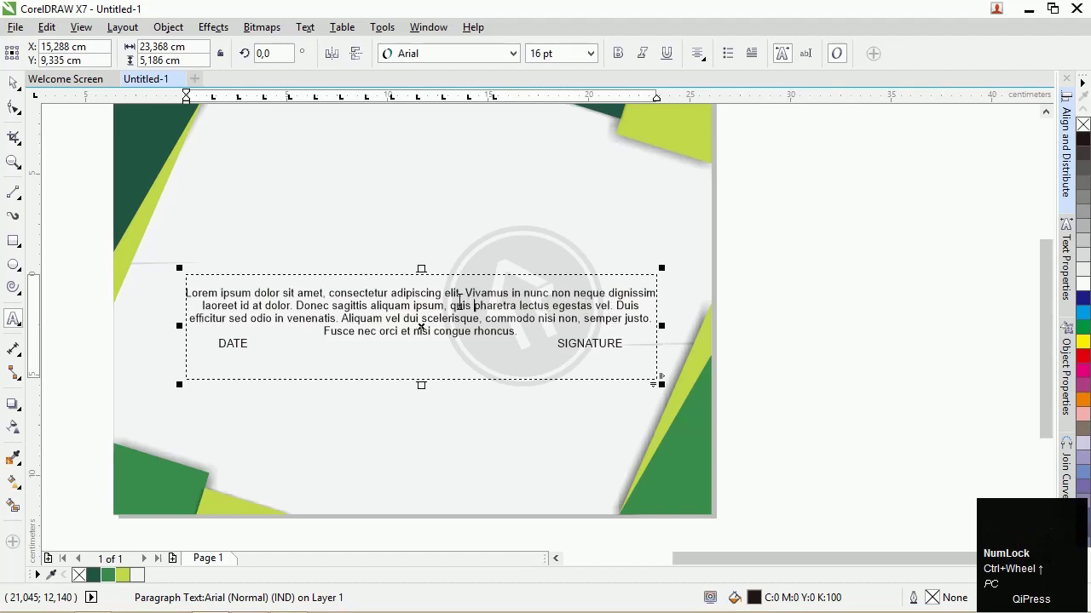
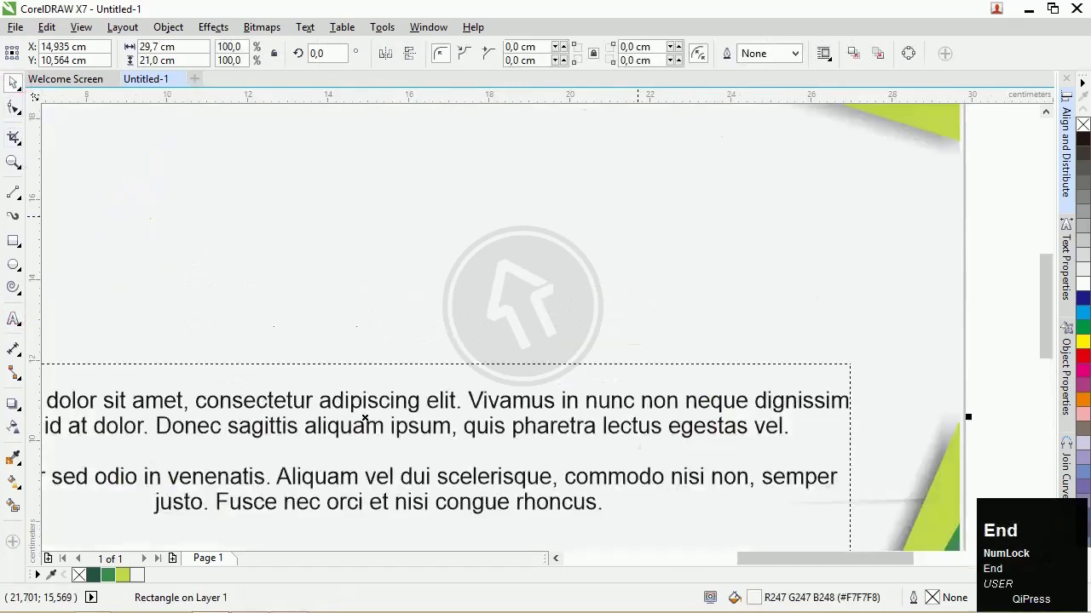
- Pick the Text tool to start typing the CERTIFICATE heading above the paragraph
scroll(down, 3)
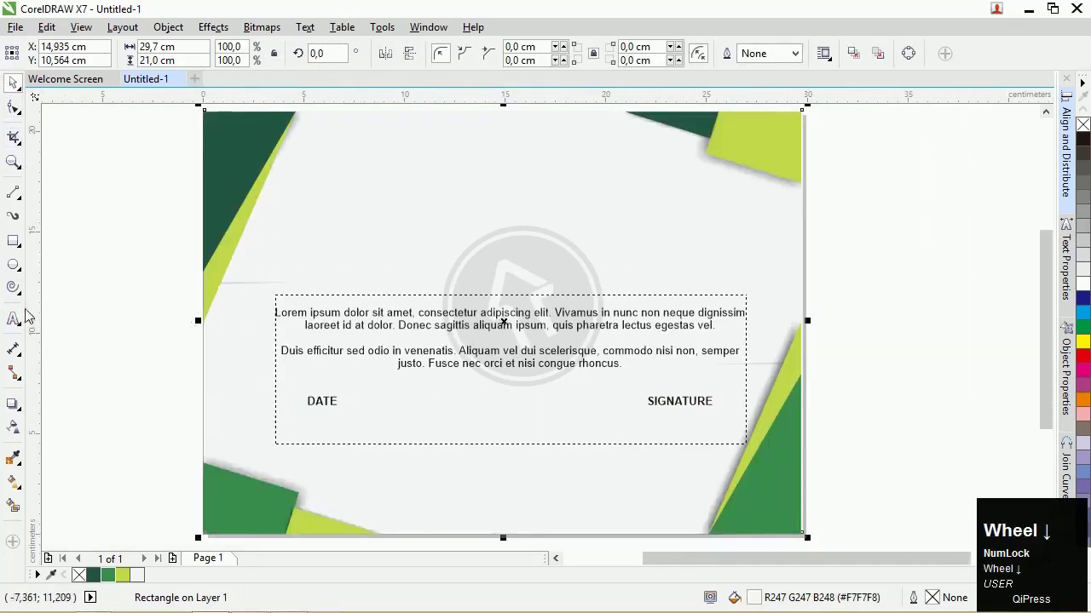
click(14, 326)
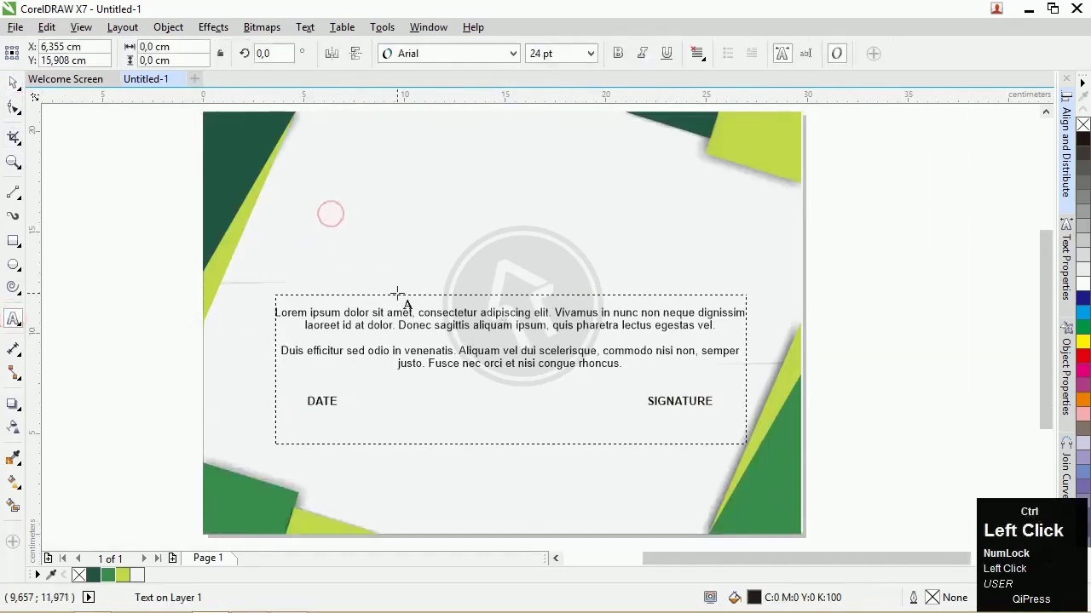
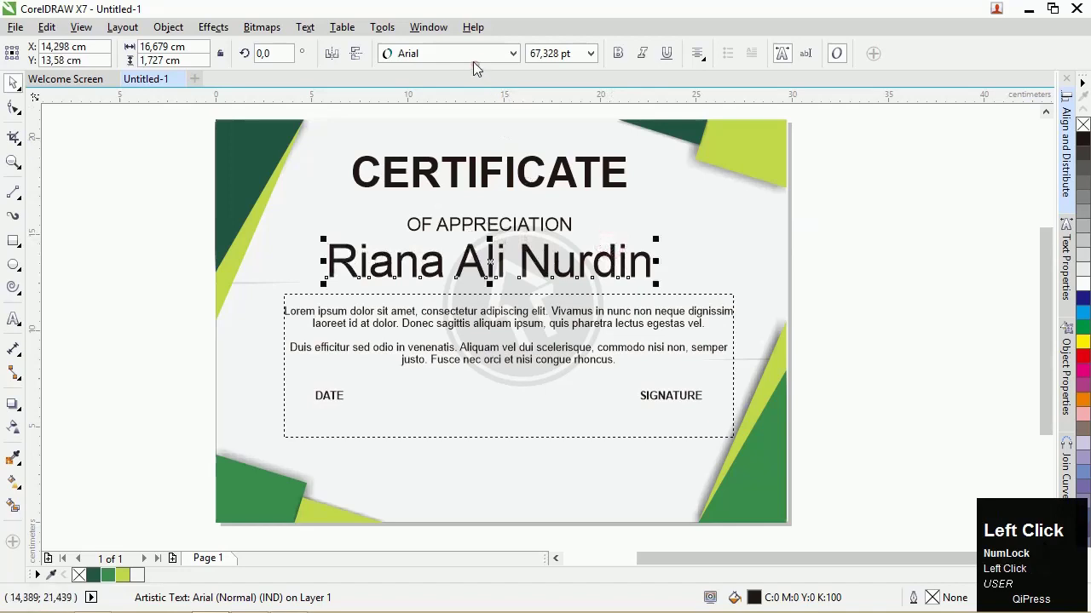
- Confirm the Signatra DEMO script font for the recipient name
key(s)
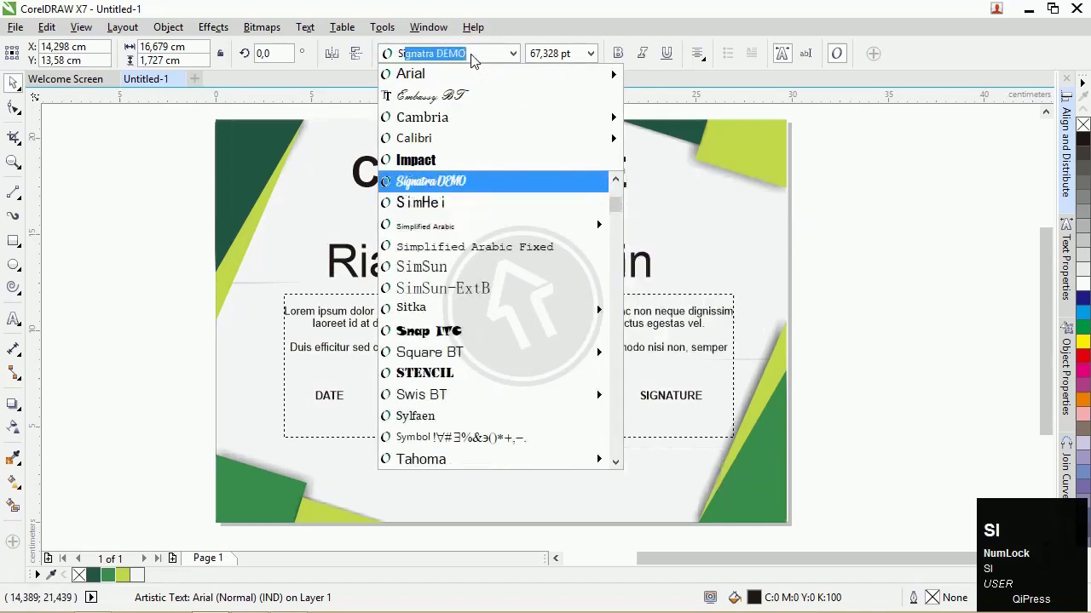
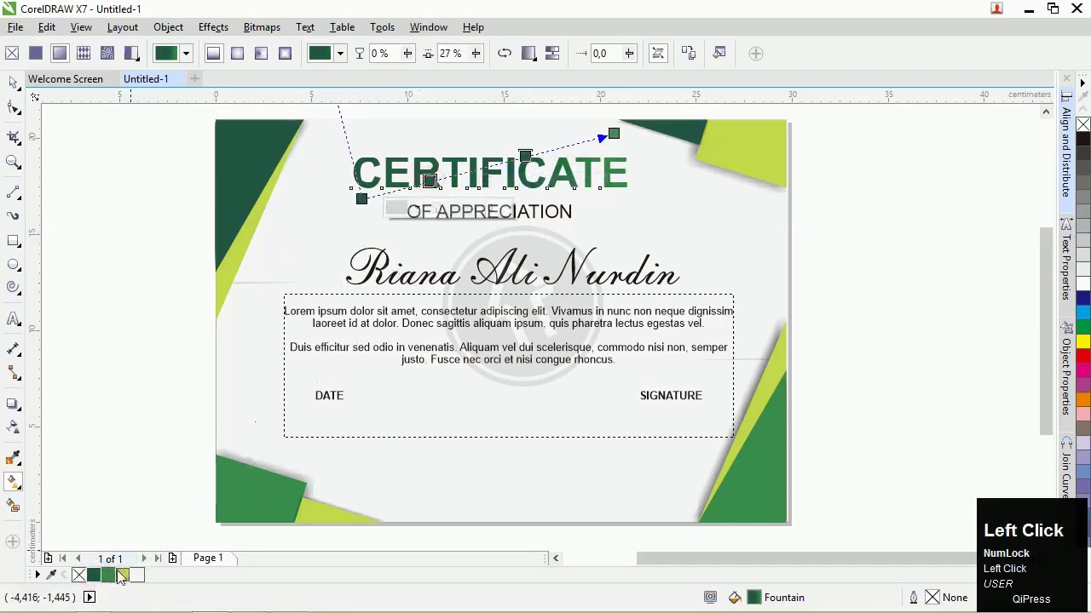
- Marquee-select the titles, name and body text and align their centres with C
scroll(down, 3)
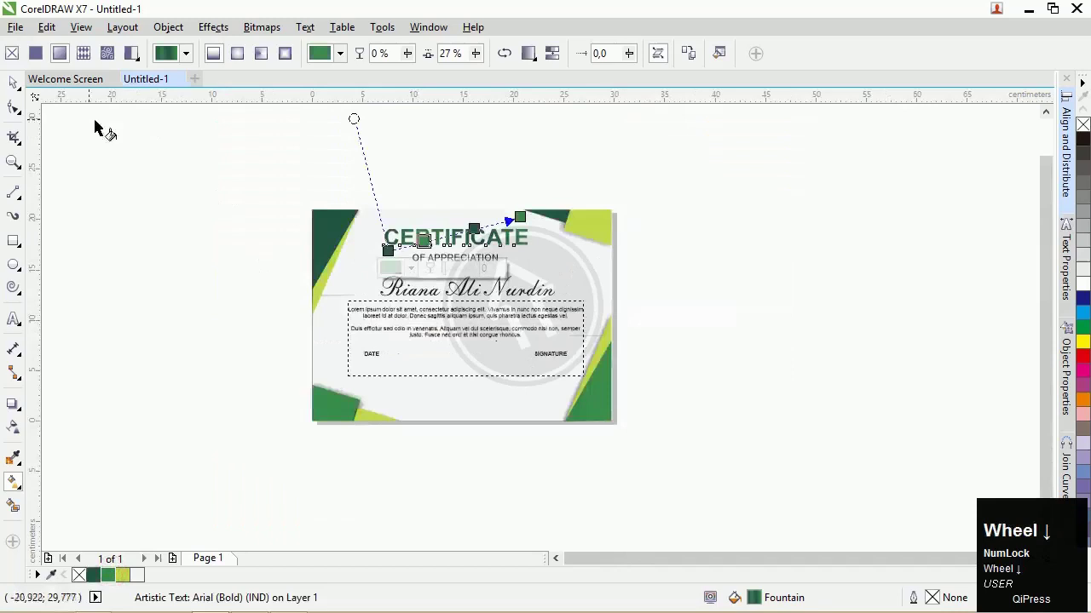
click(17, 93)
scroll(up, 3)
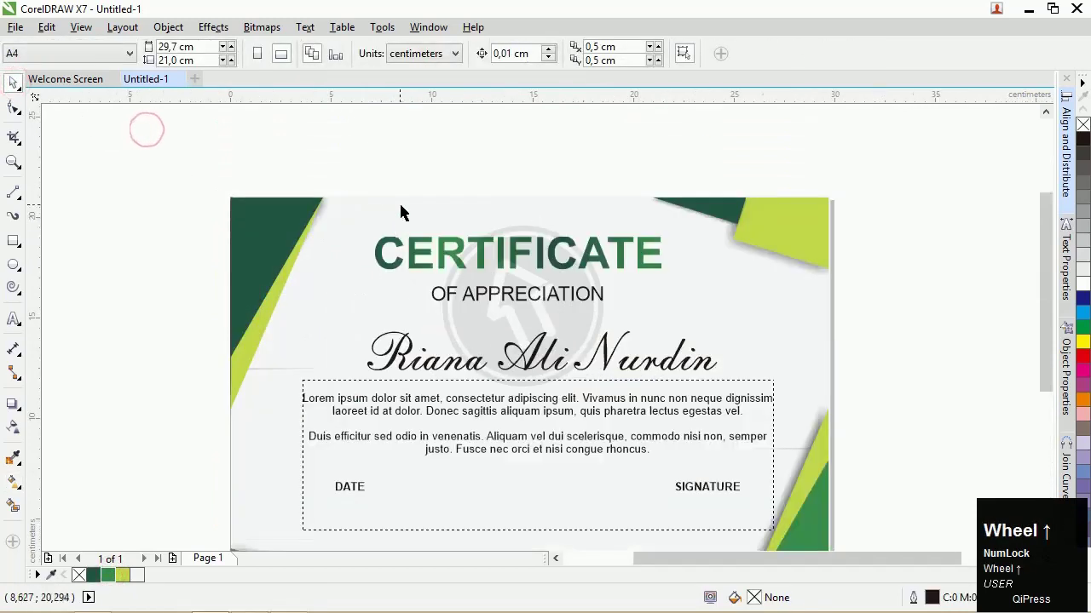
drag(351, 166, 654, 279)
key(c)
click(555, 150)
scroll(down, 3)
drag(426, 155, 582, 261)
key(c)
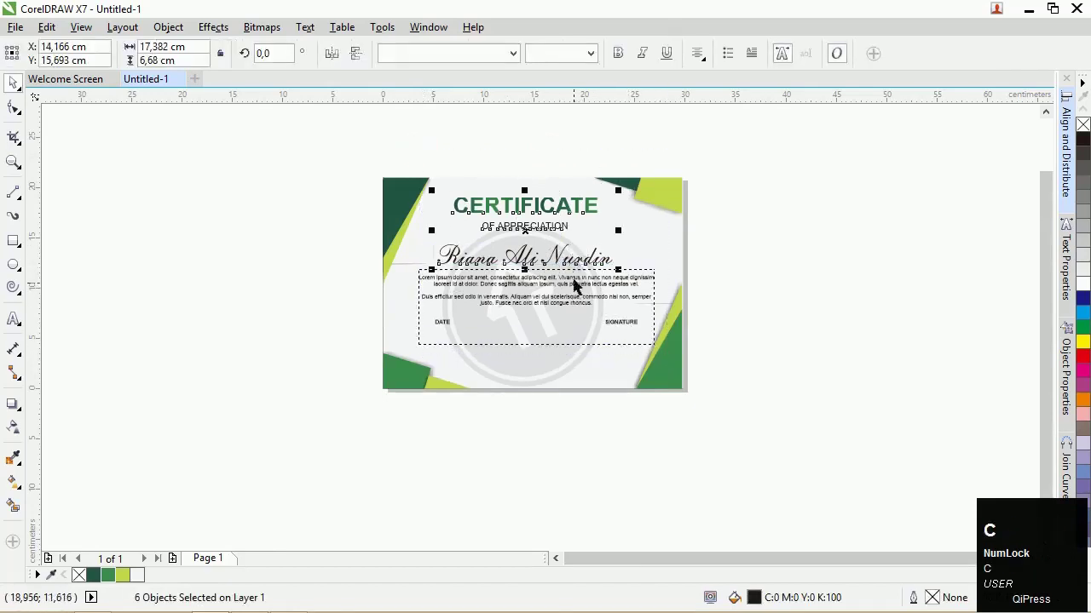
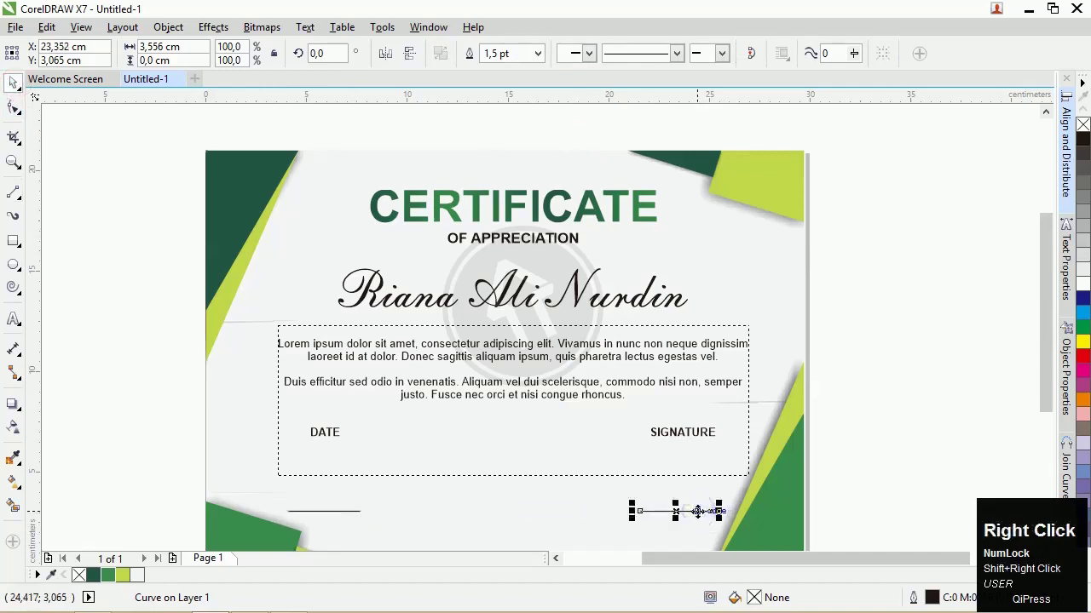
- Drag the copied 2 pt line to the bottom right beneath the SIGNATURE label
drag(362, 516, 885, 343)
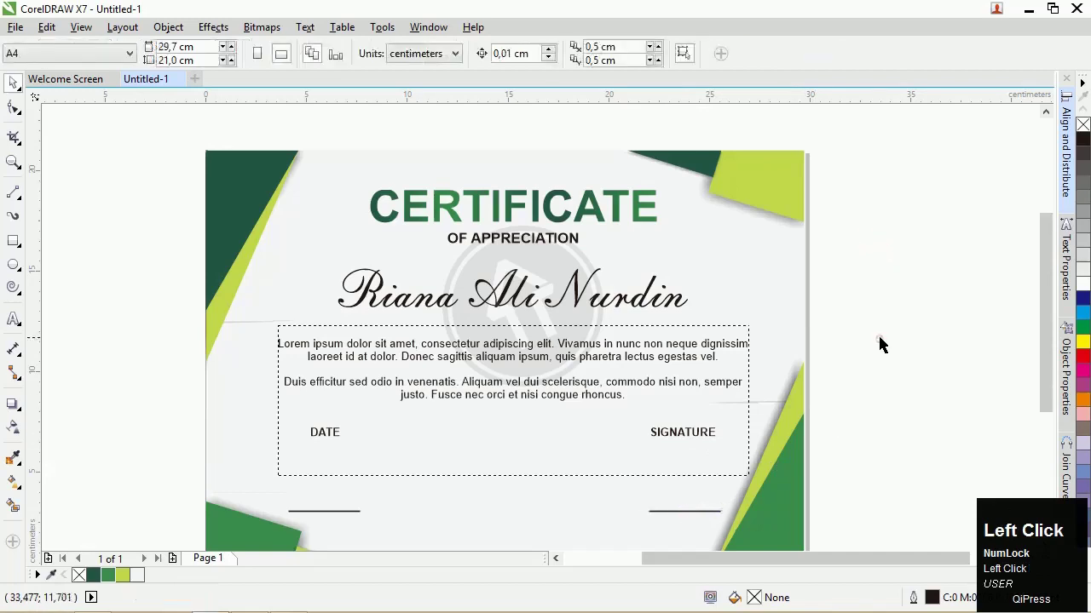
scroll(down, 3)
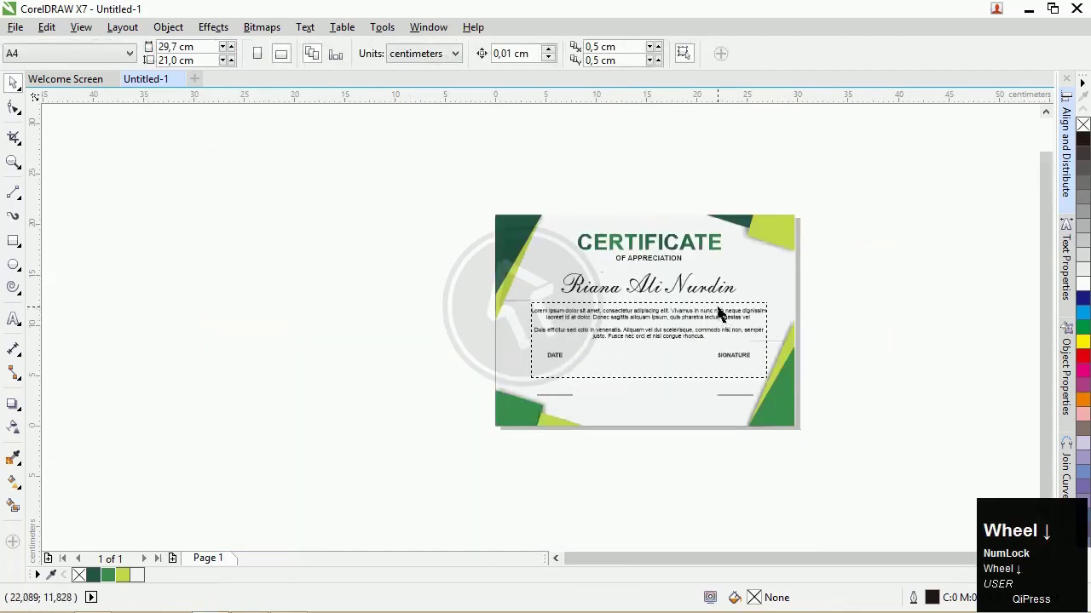
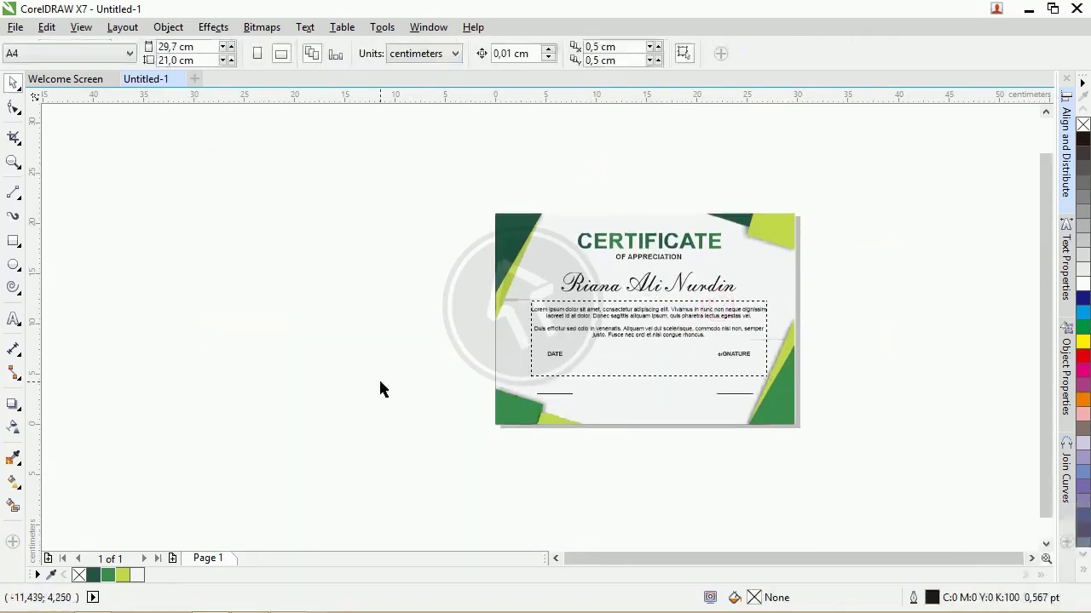
- Switch to the Ellipse tool to draw a tall ellipse left of the page
click(14, 272)
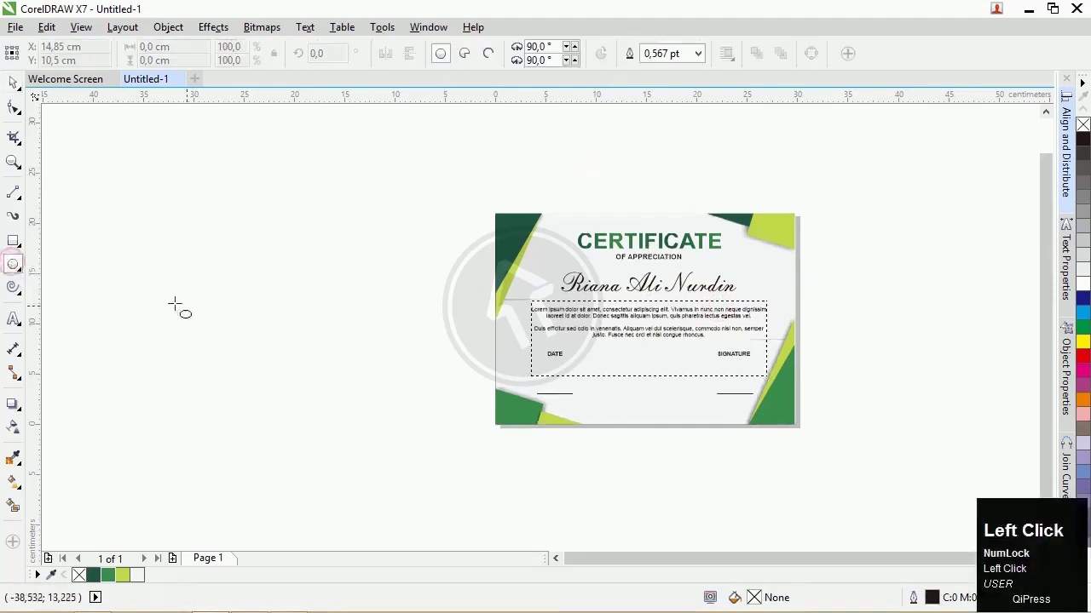
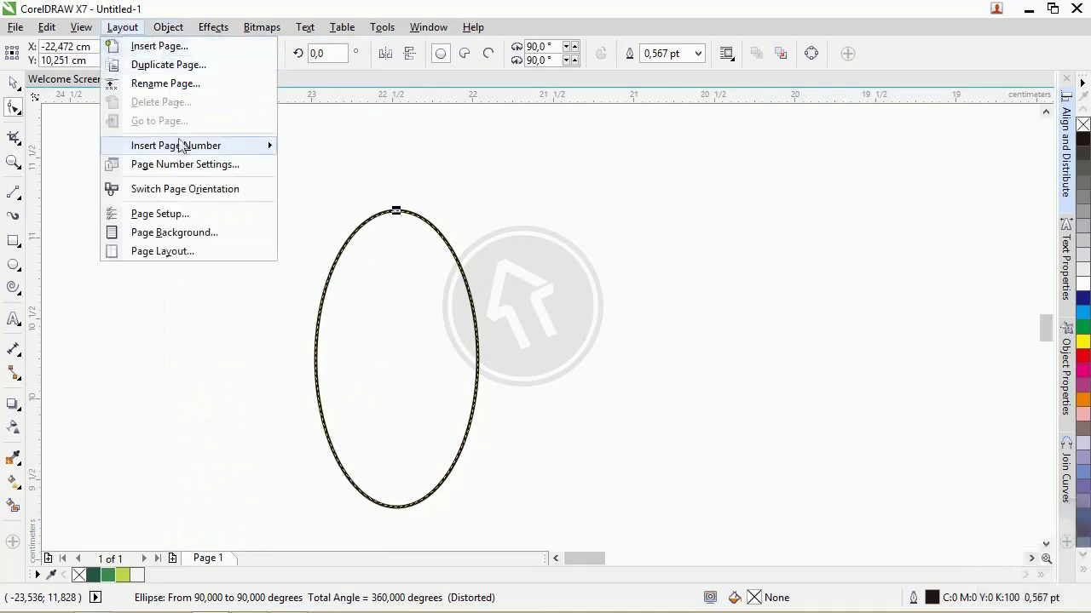
- Convert the ellipse to curves so its nodes can be shaped into a pointed leaf
click(224, 395)
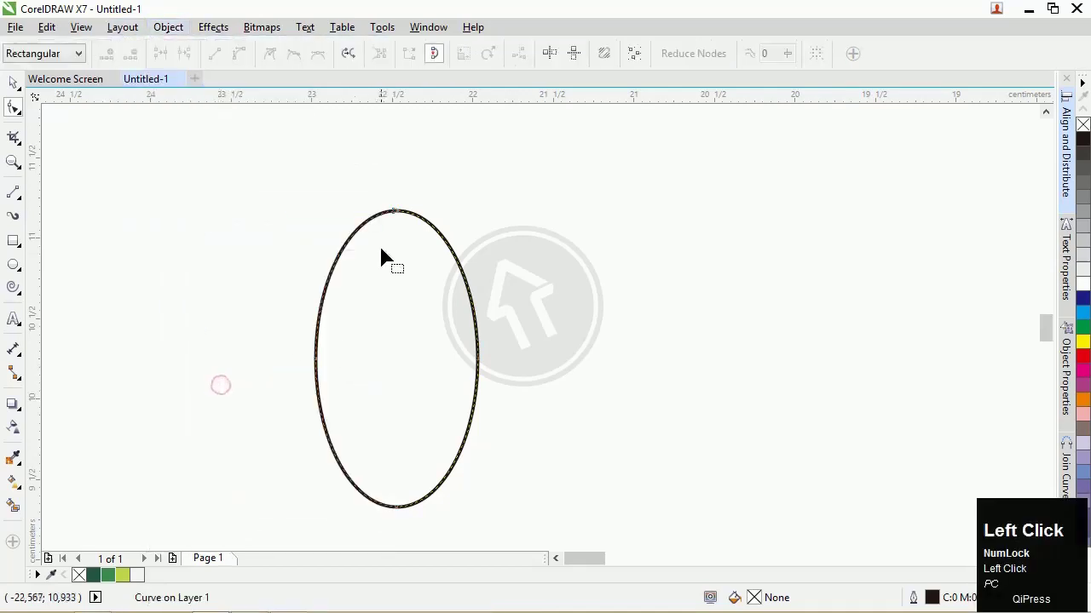
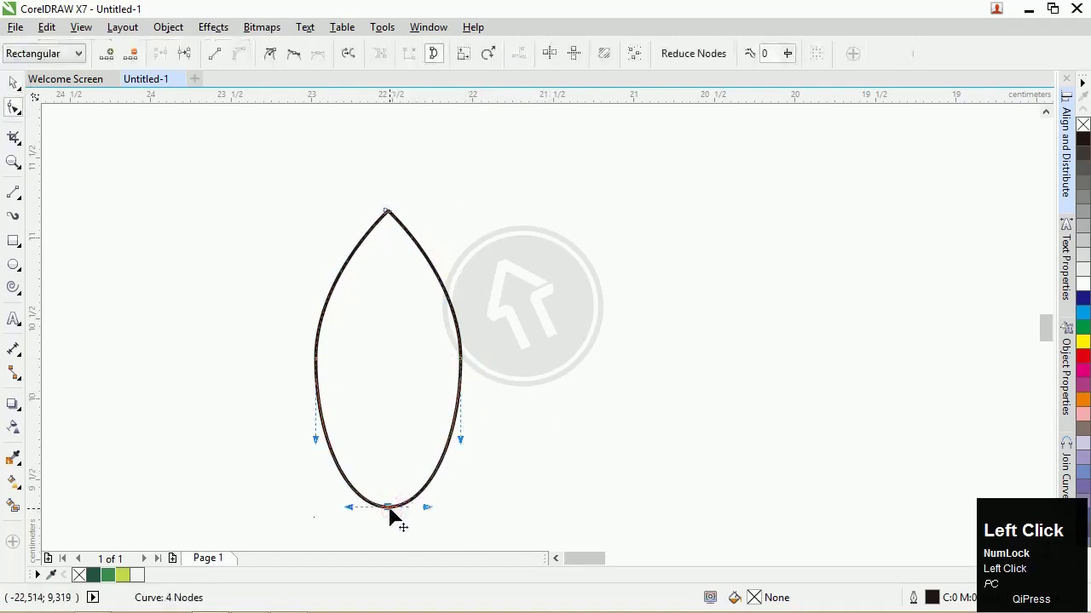
scroll(up, 3)
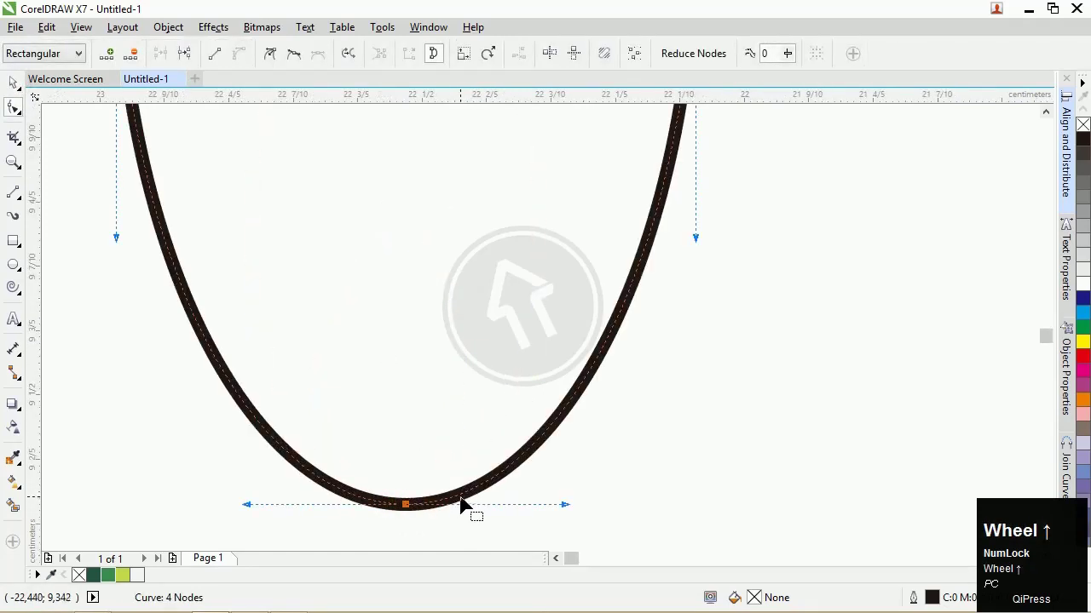
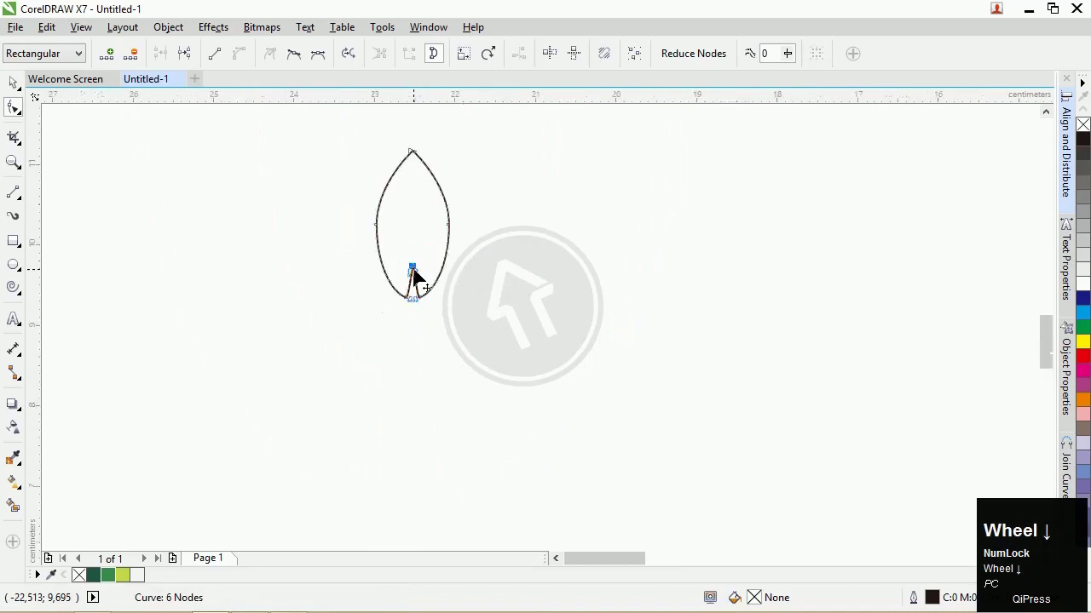
- Select the whole leaf with the Pick tool and undo the unwanted rotation of the third copy
click(12, 91)
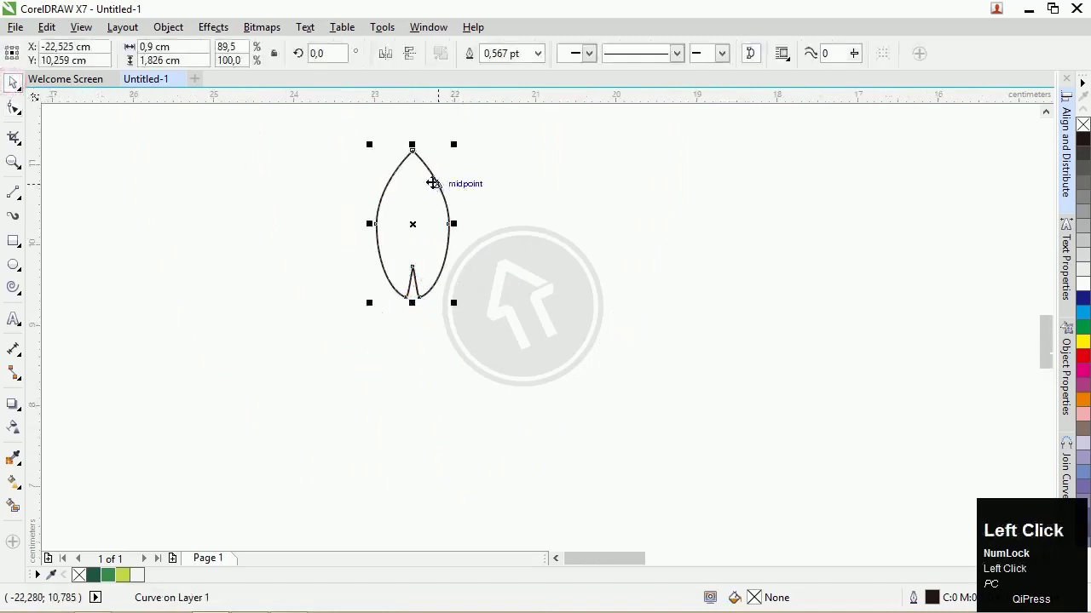
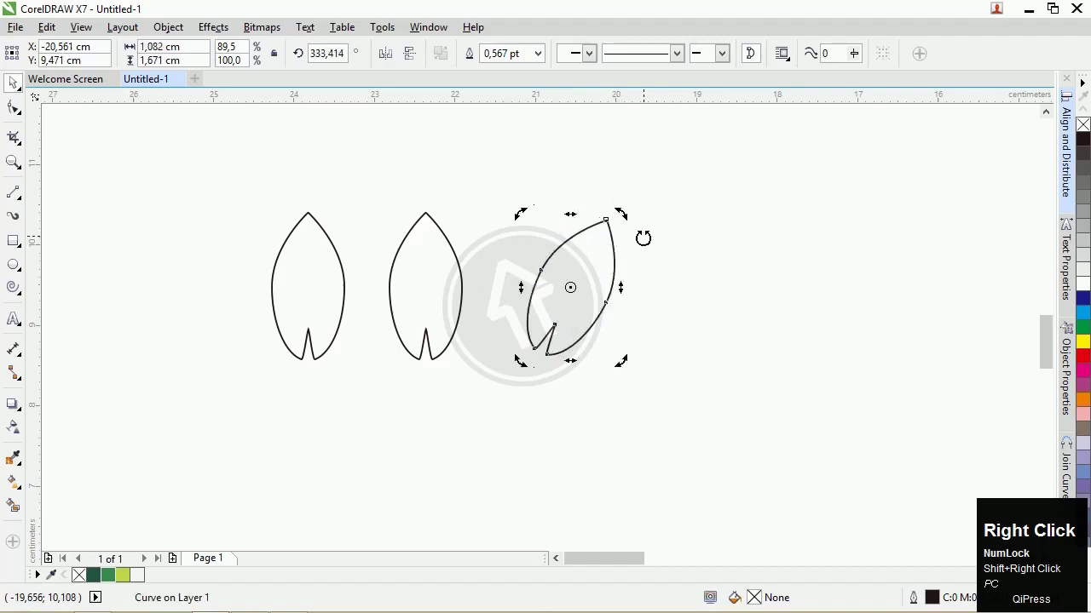
key(ctrl+z)
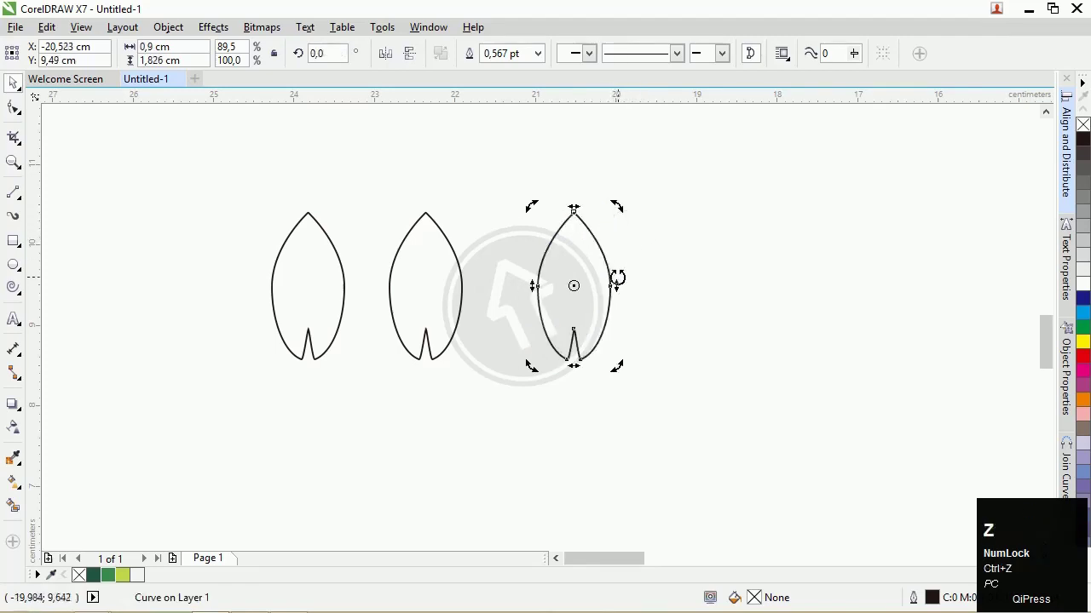
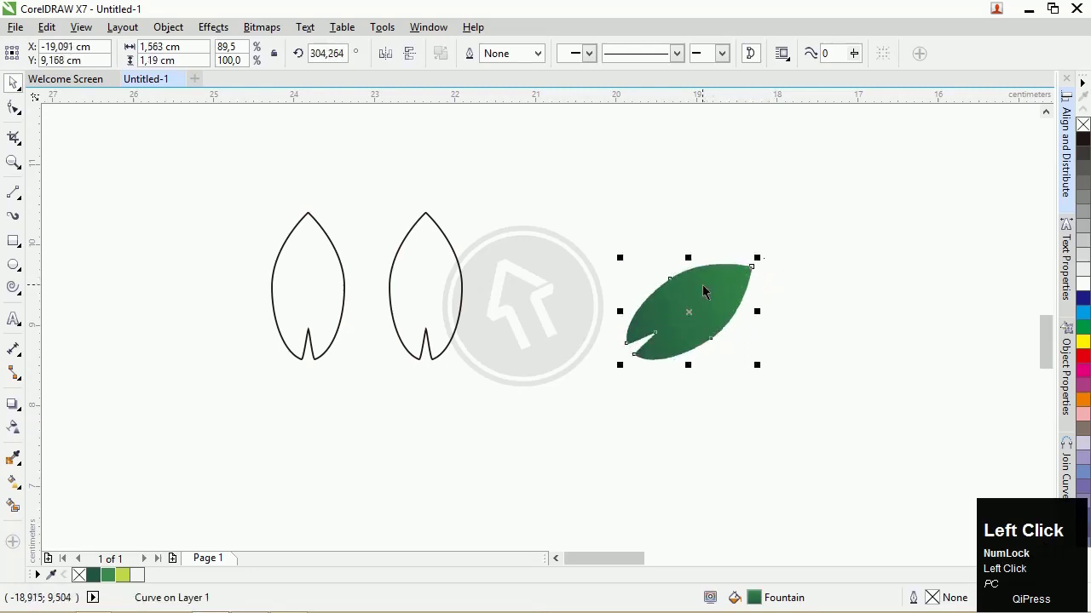
- Right-drag a copy of the green leaf beside the original and mirror it horizontally into a V pair
key(Pause)
drag(442, 253, 675, 310)
right_click(676, 310)
drag(393, 56, 631, 320)
scroll(up, 3)
scroll(down, 3)
click(831, 404)
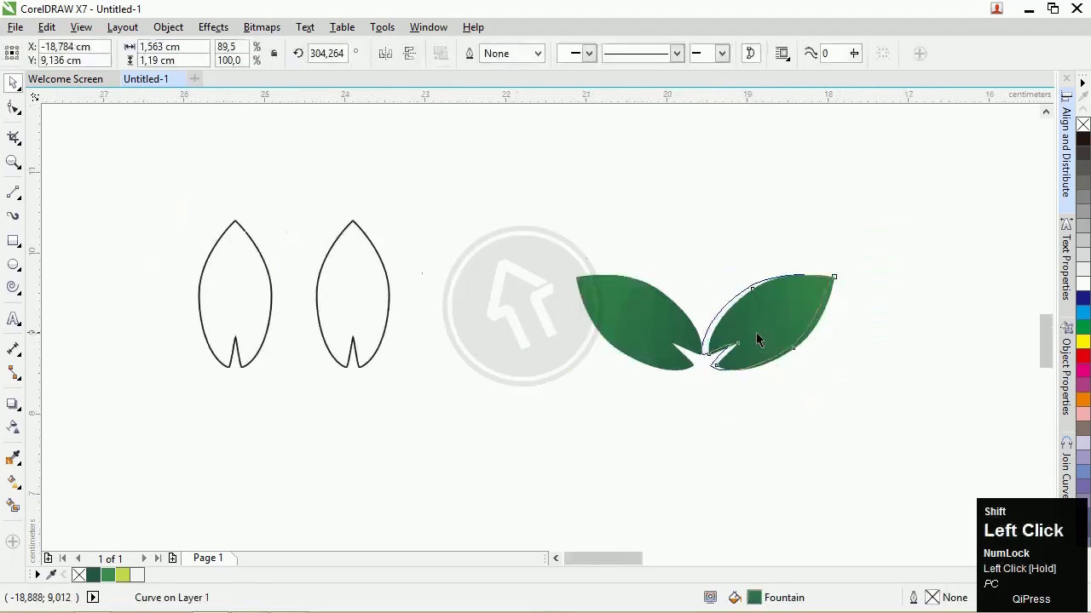
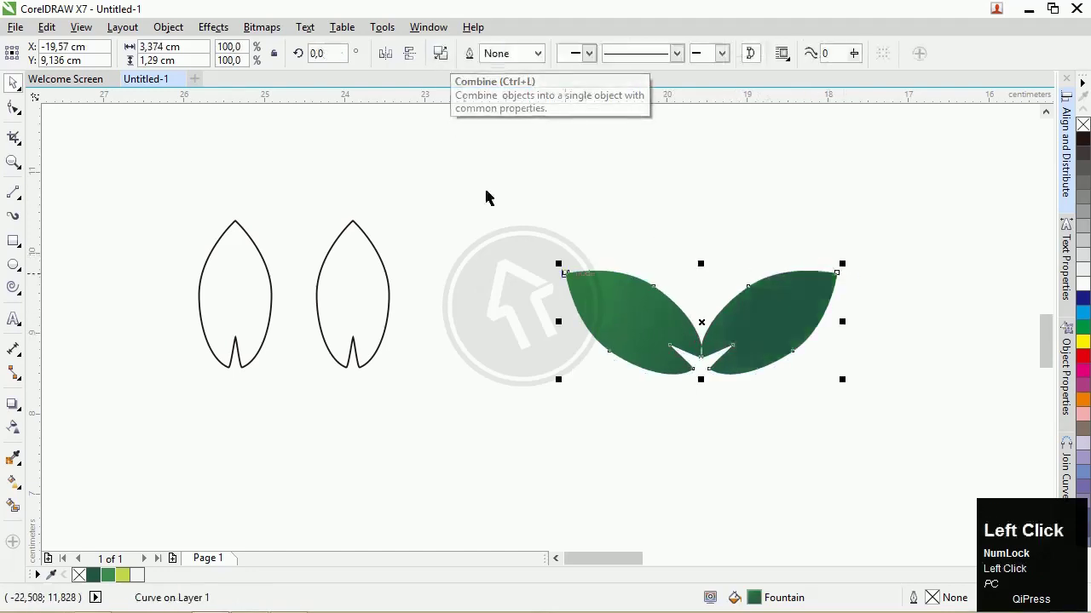
scroll(down, 3)
key(ctrl+z)
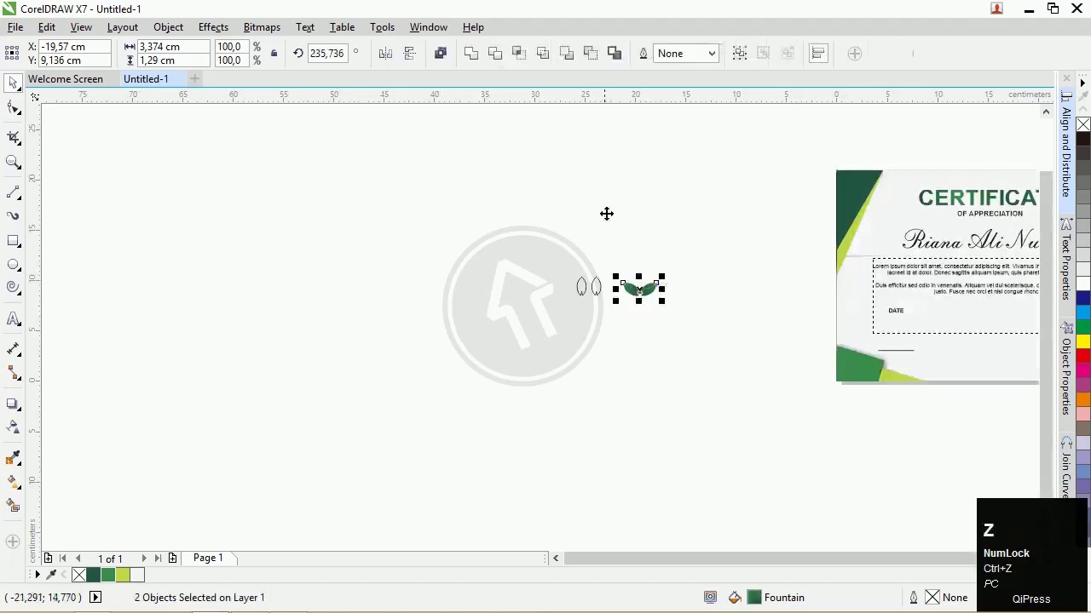
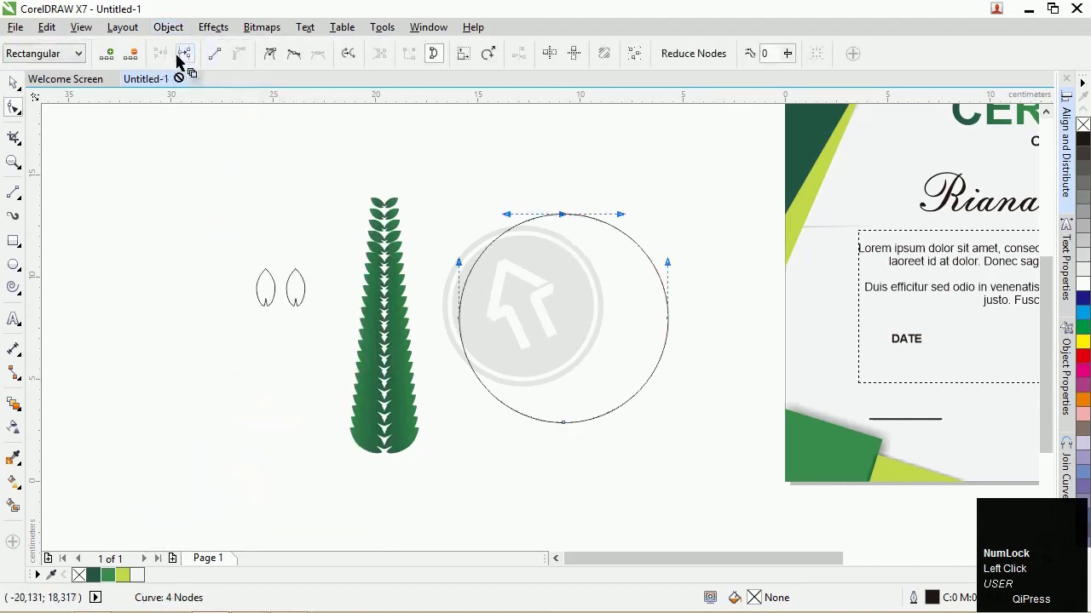
- Select the leaf blend and attach it to the semicircular arc via Path Properties > New Path
click(190, 59)
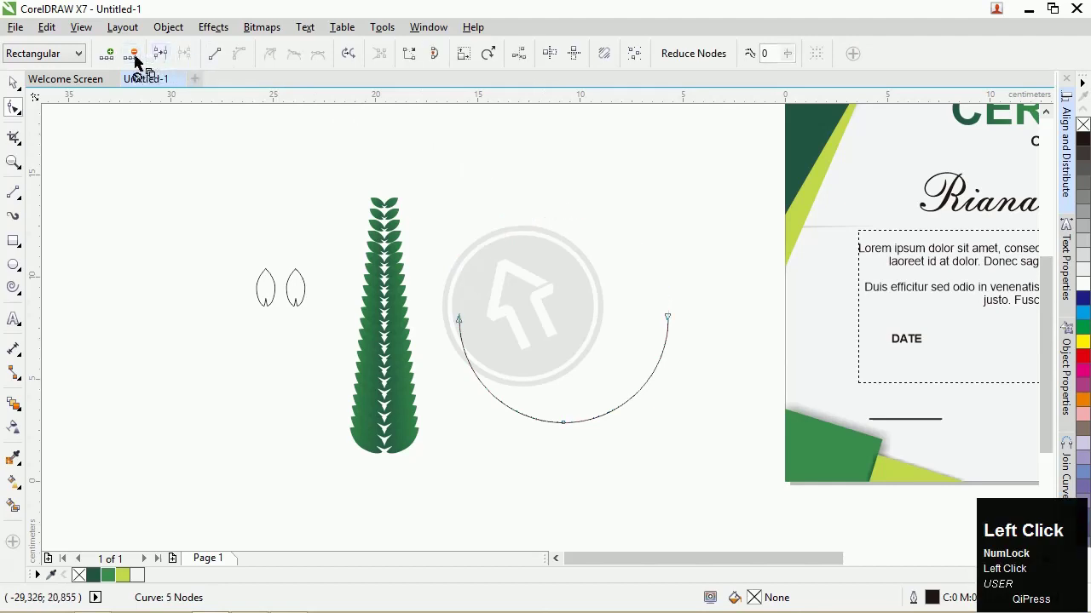
key(ctrl+z)
click(620, 235)
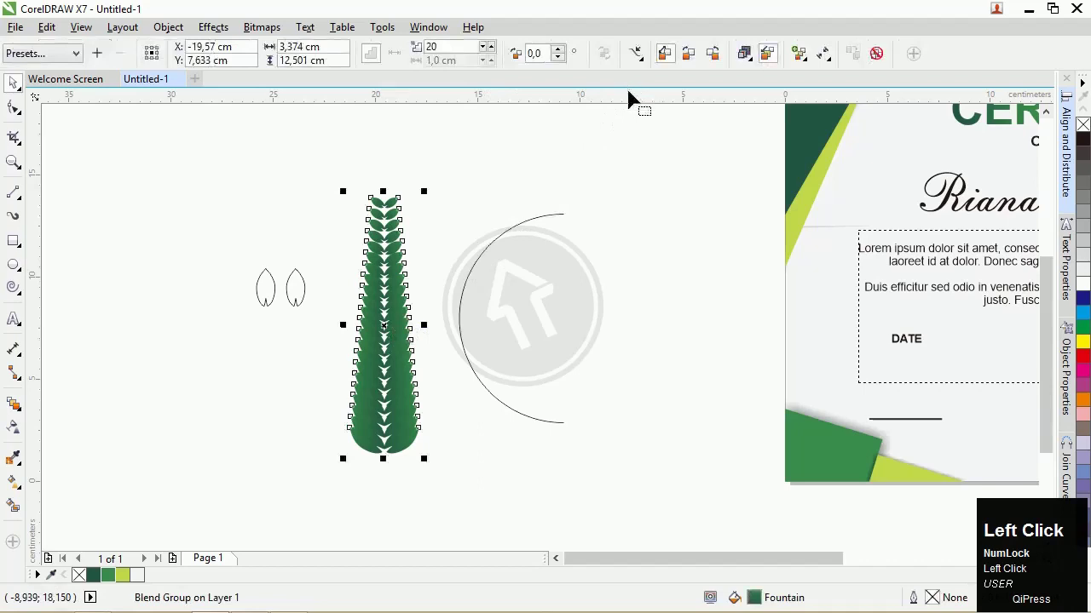
scroll(up, 3)
scroll(down, 3)
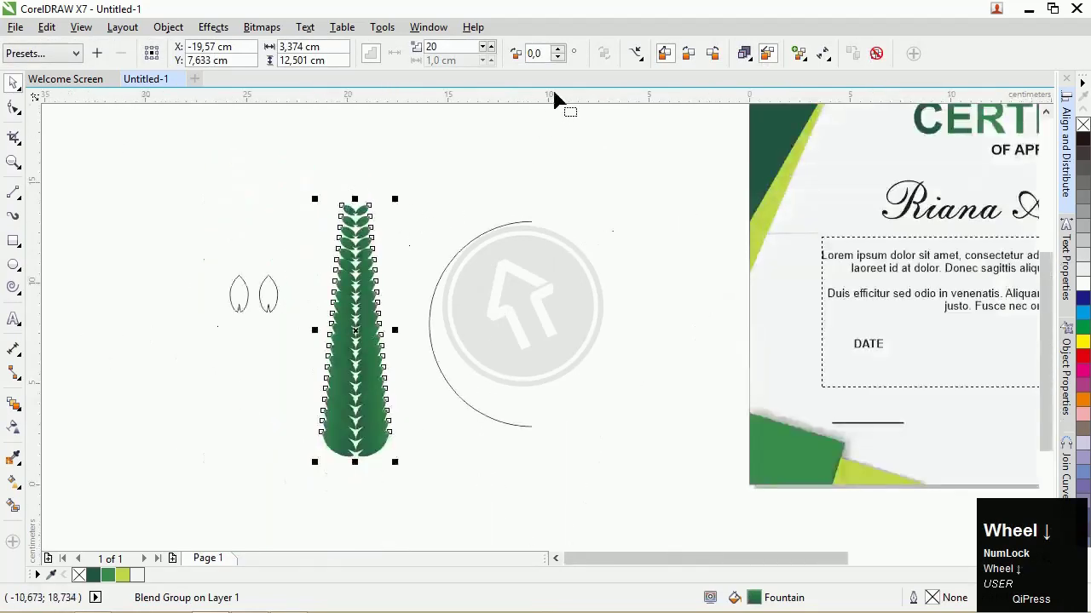
click(647, 59)
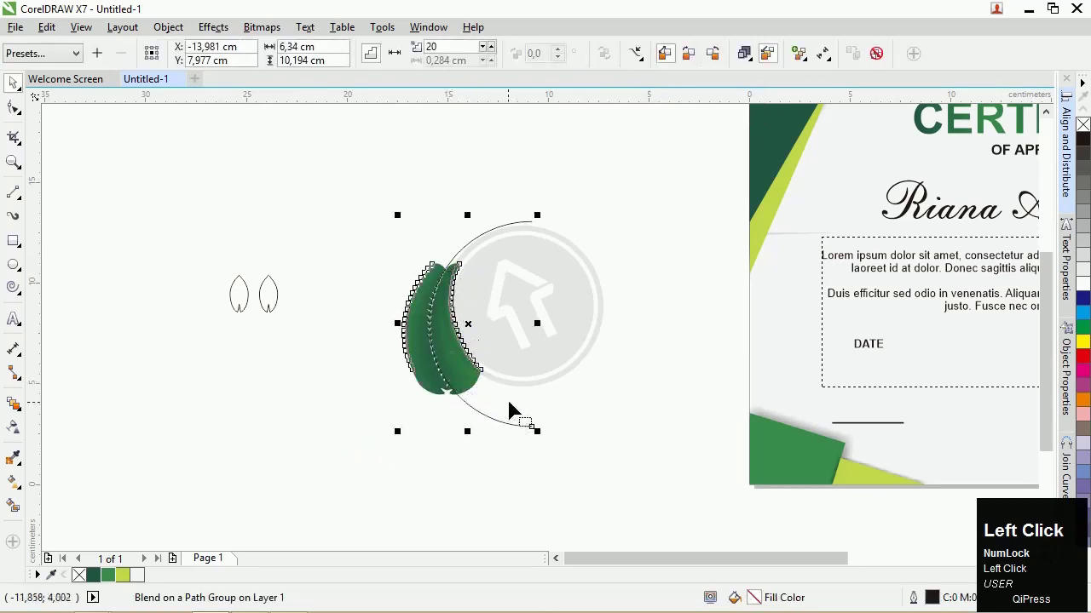
- Drag the blend's start and end leaves along the arc to spread them into a crescent branch
click(514, 409)
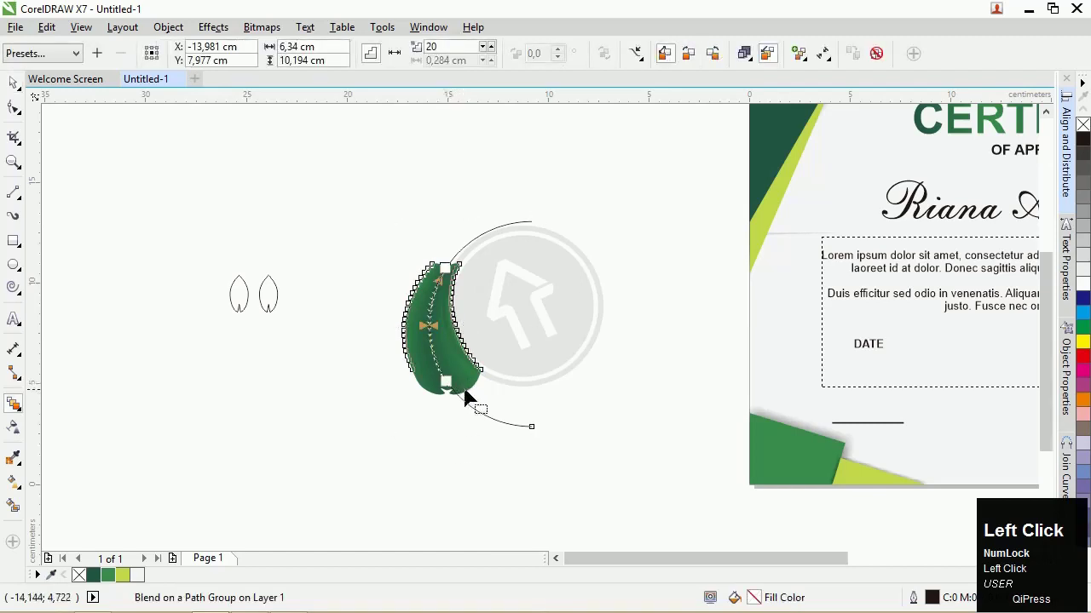
scroll(up, 3)
drag(462, 353, 486, 270)
scroll(down, 3)
drag(462, 189, 557, 139)
scroll(up, 3)
drag(546, 139, 567, 427)
scroll(down, 3)
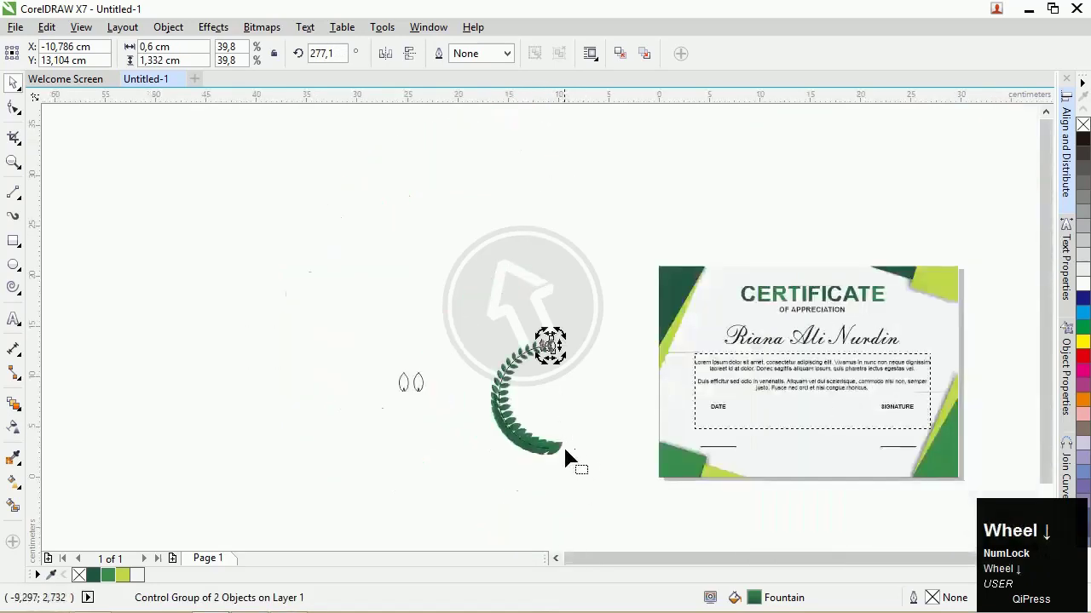
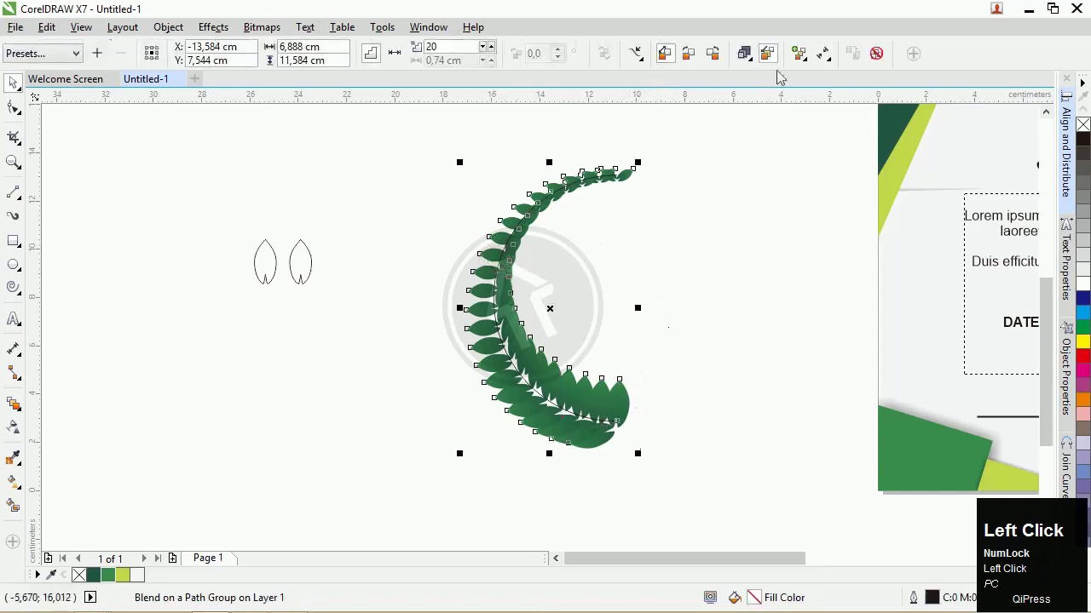
- Adjust object acceleration so the leaves space out evenly along the branch
click(754, 62)
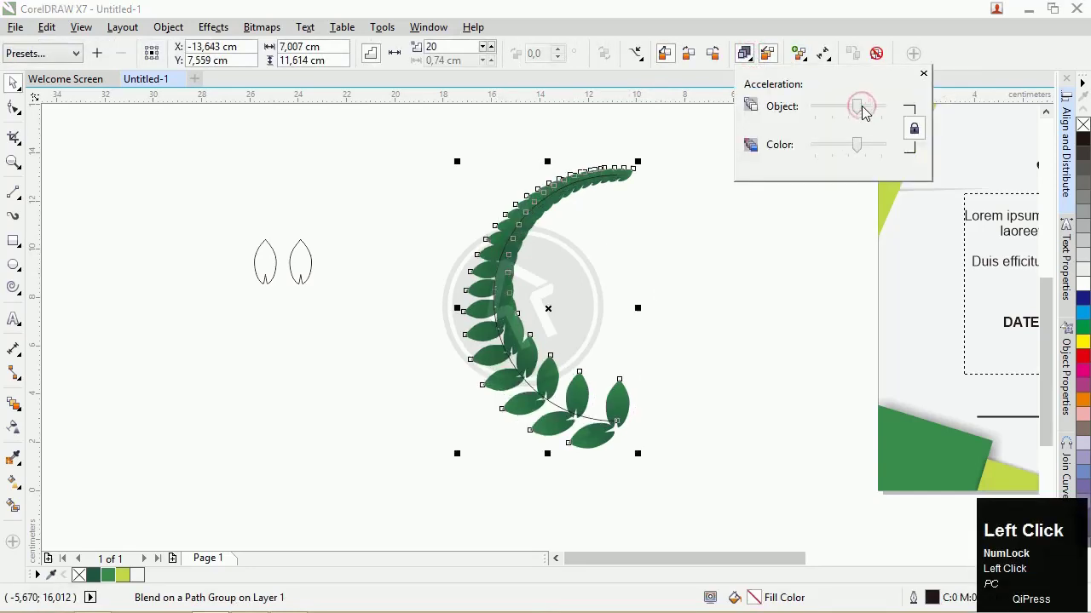
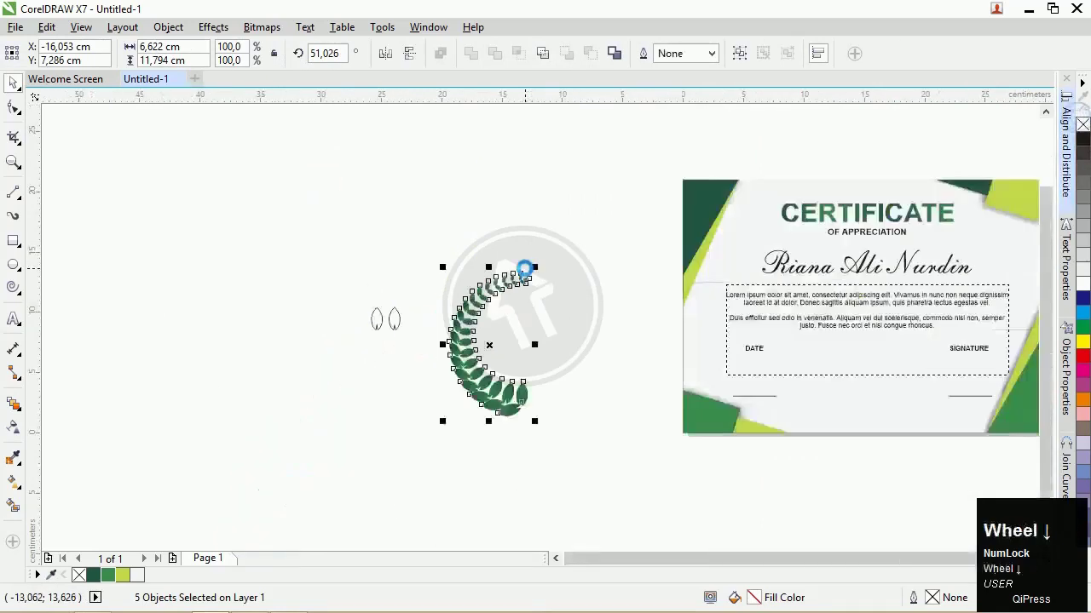
- Group the branch and its leaves into one object with Ctrl+G
scroll(down, 3)
key(ctrl+g)
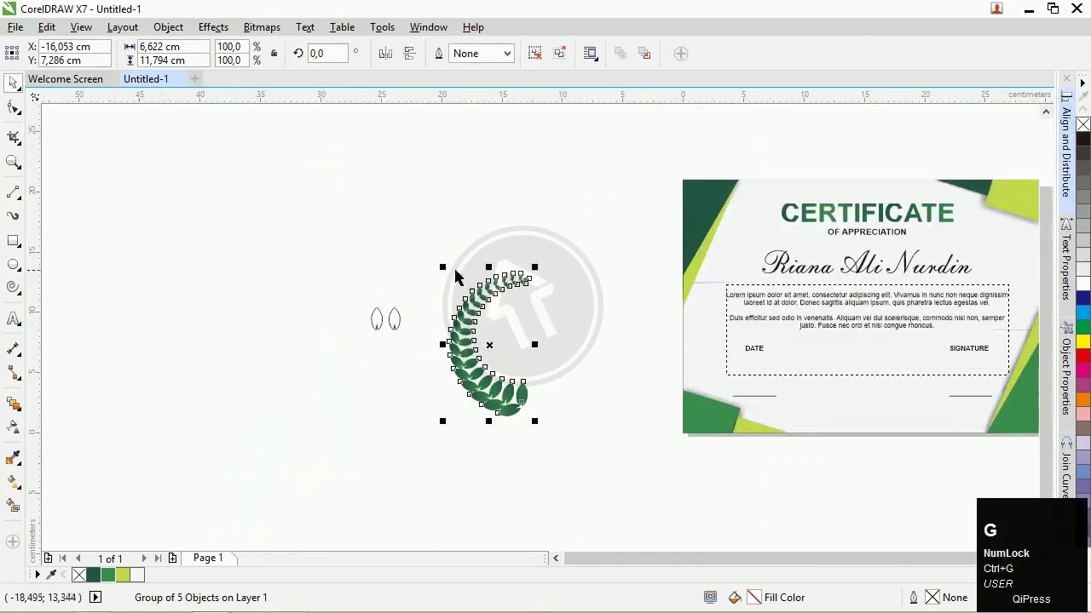
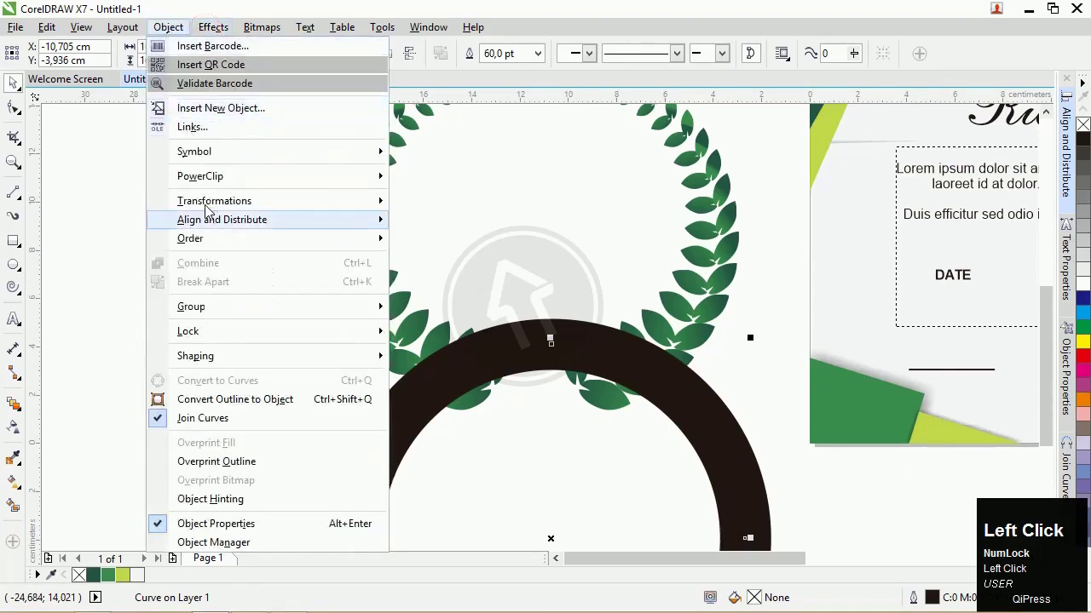
- Convert the thick black arch outline into a curve object
click(261, 411)
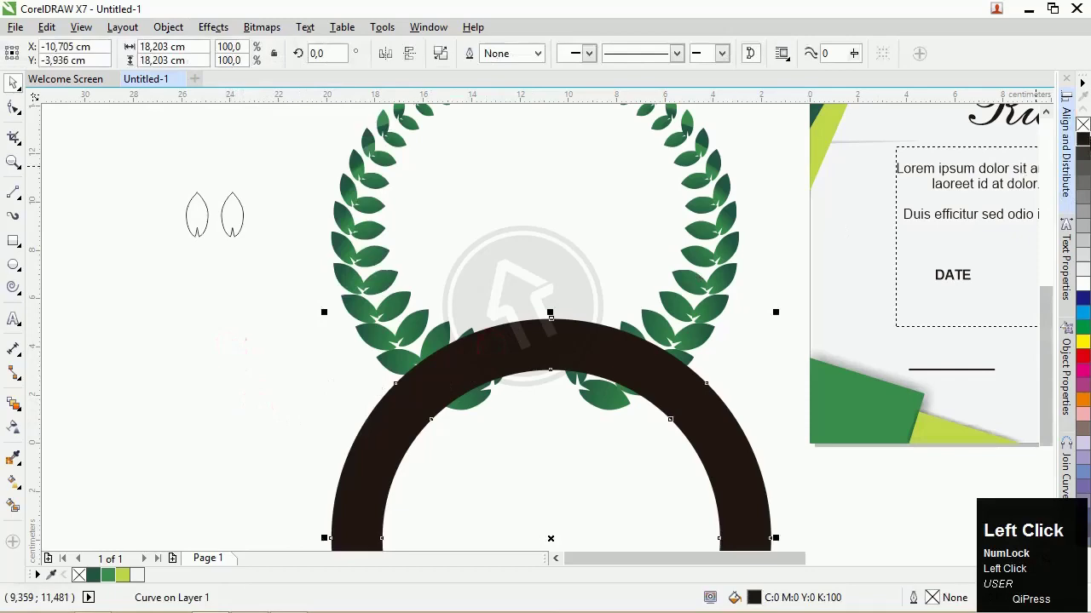
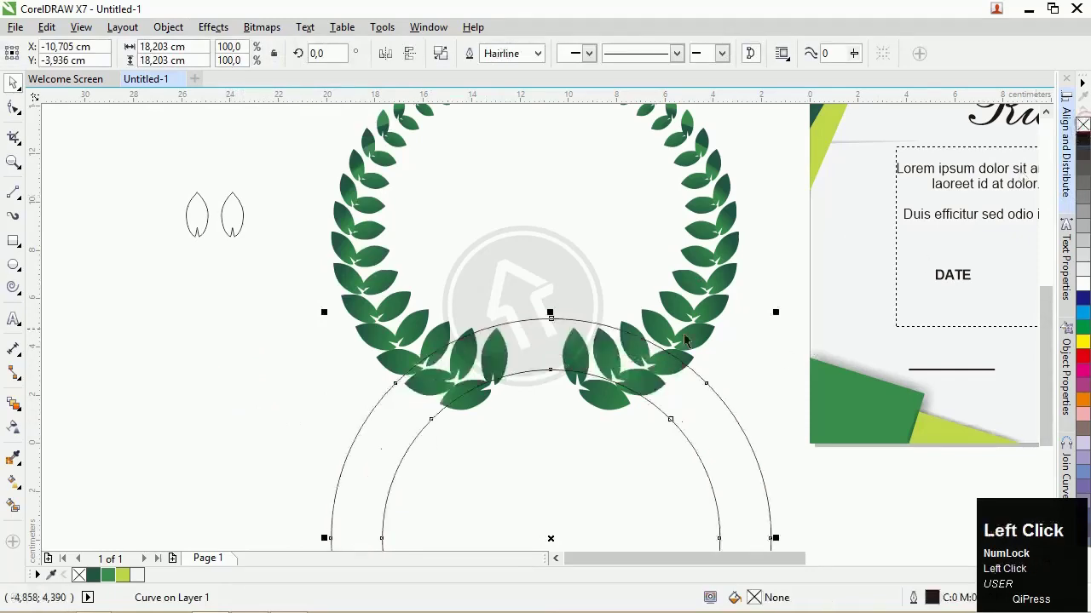
scroll(up, 3)
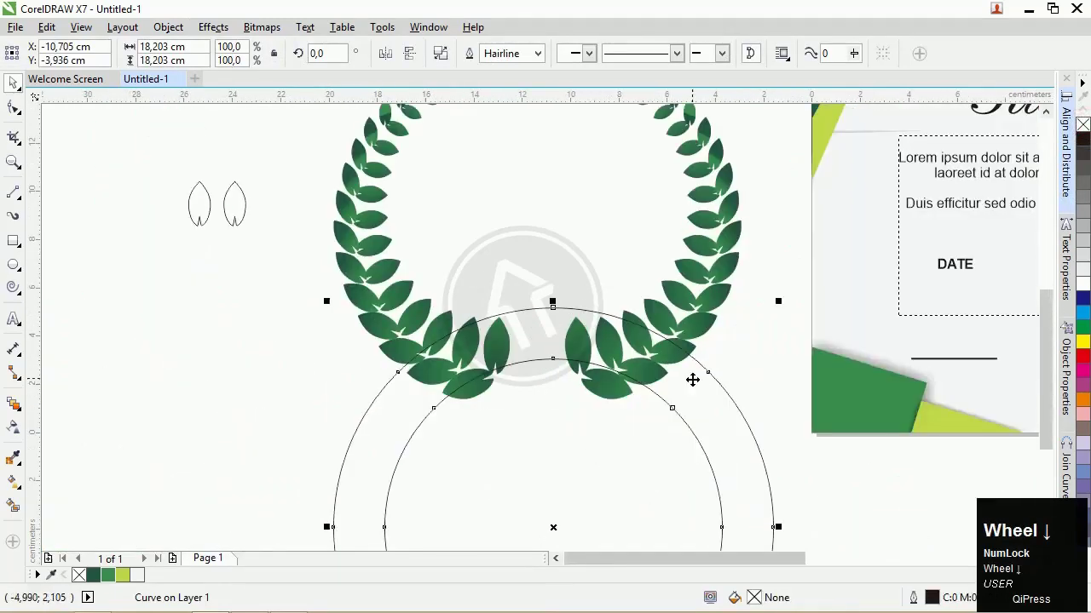
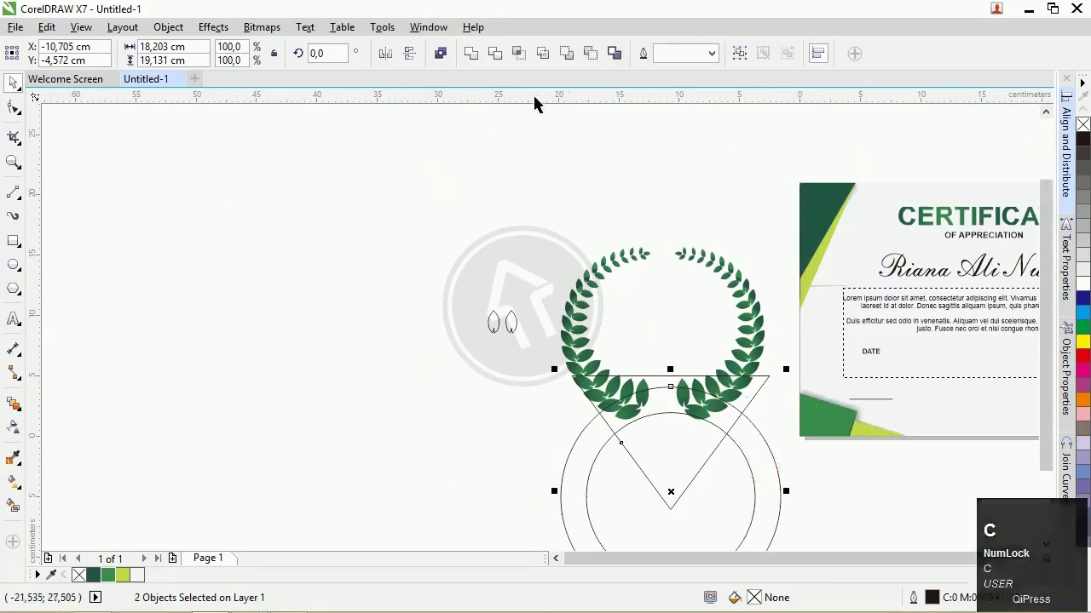
- Deselect the ring and triangle before trimming the ribbon band
click(519, 62)
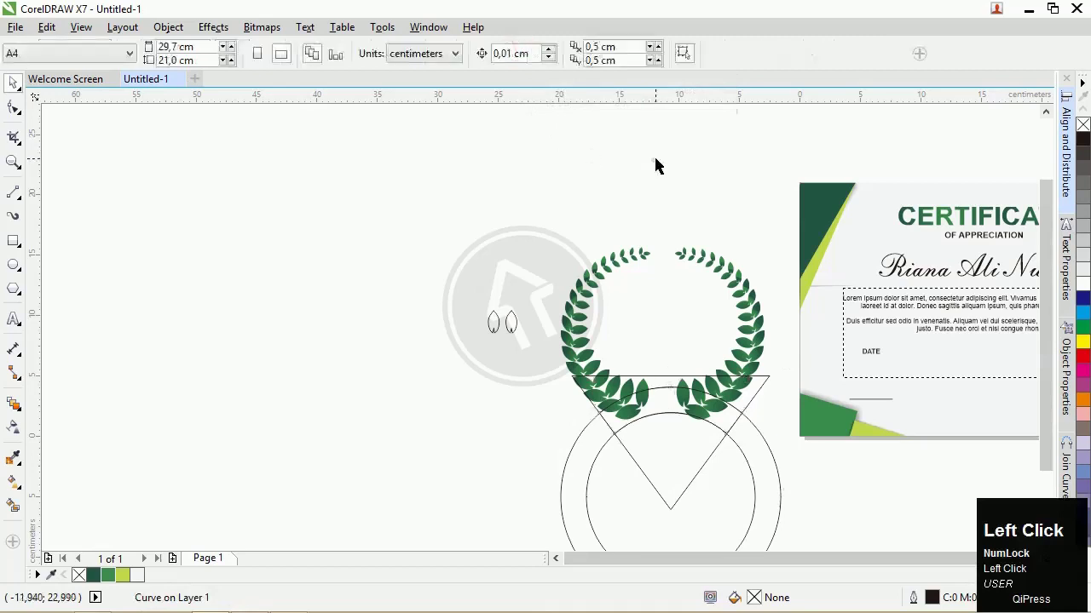
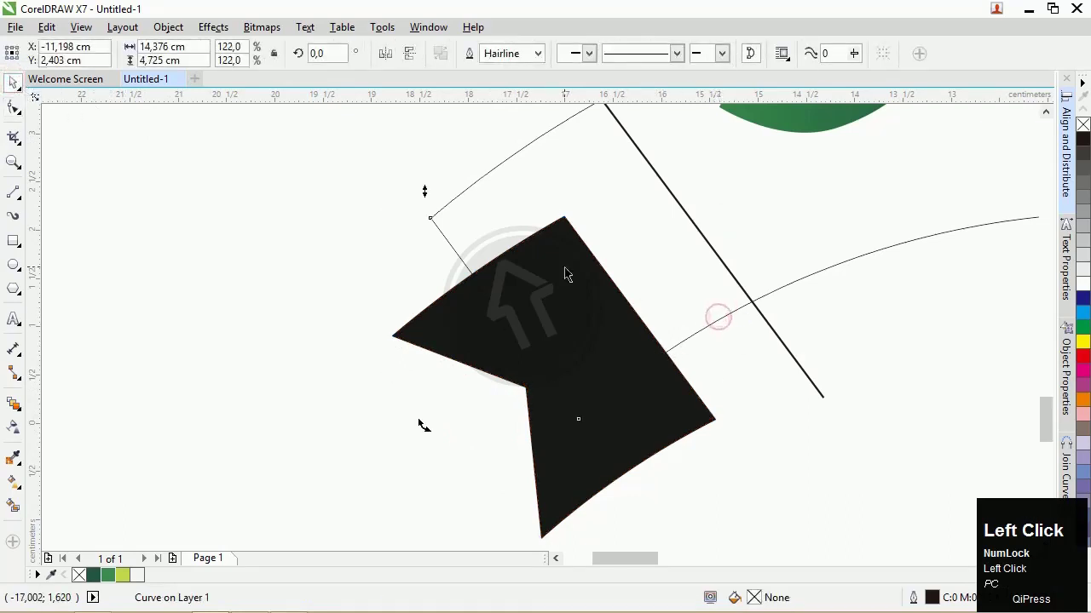
- Fill the curved ribbon band with a green swatch
key(ctrl+Home)
click(772, 417)
key(Pause)
click(673, 306)
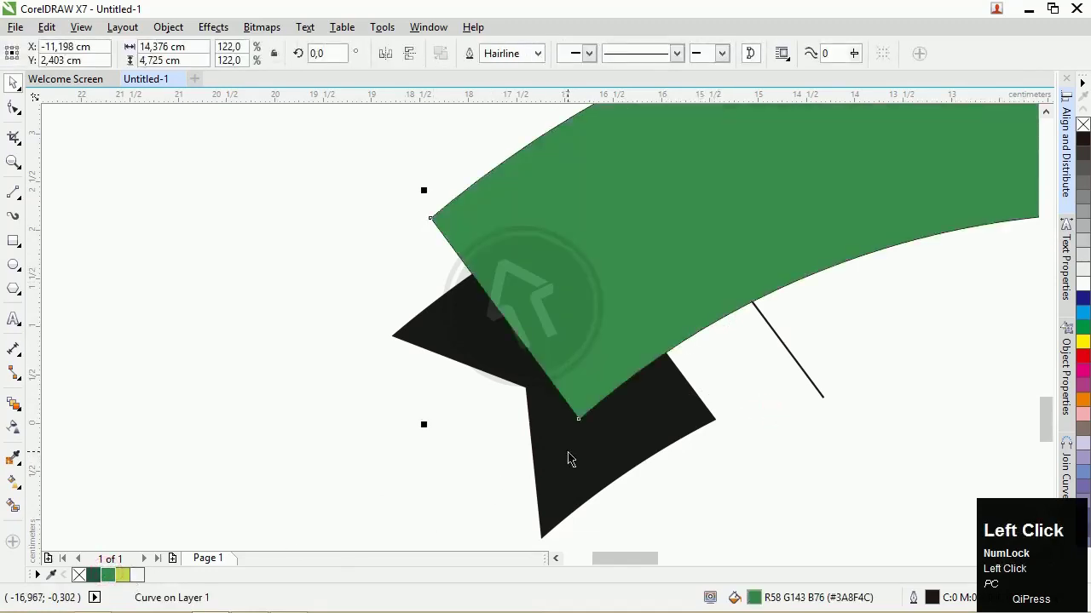
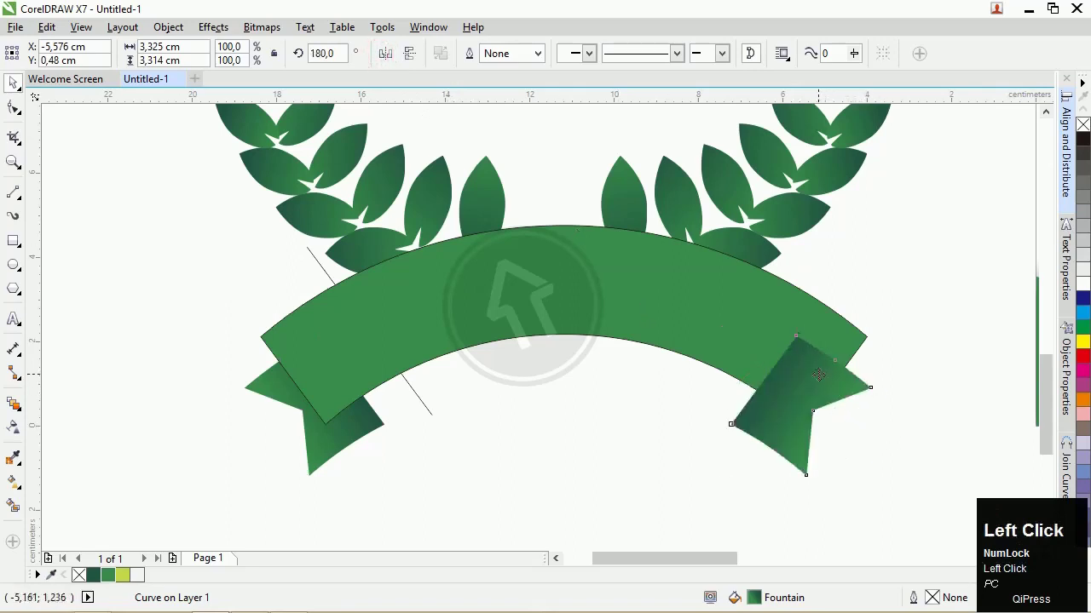
- Send the mirrored right tail behind the ribbon band with Back One
key(ctrl+Home)
click(945, 316)
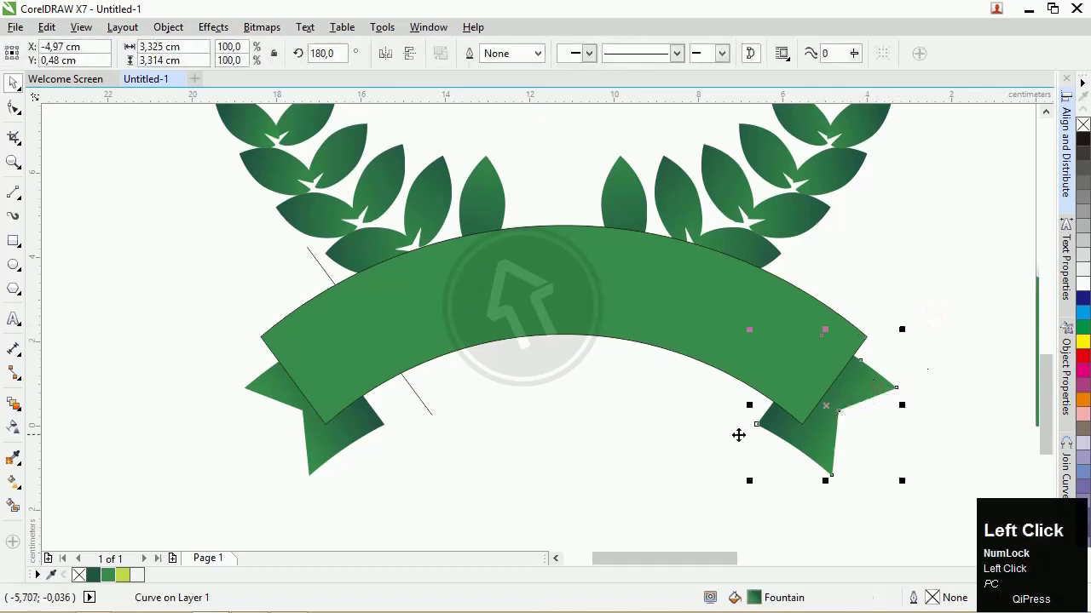
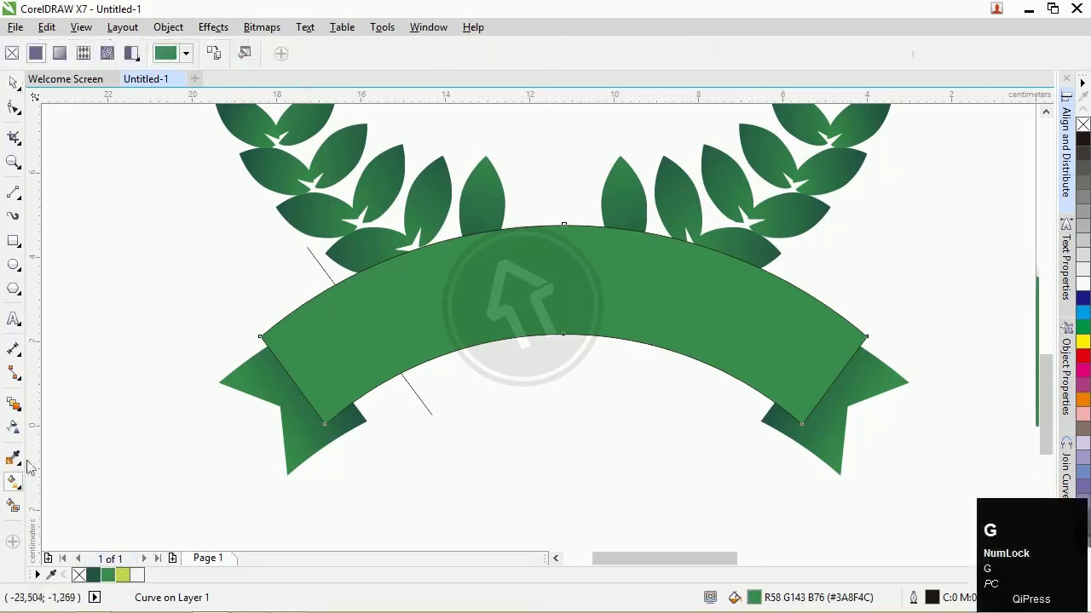
- Apply a green fountain fill to the ribbon band, darker toward the right
click(15, 492)
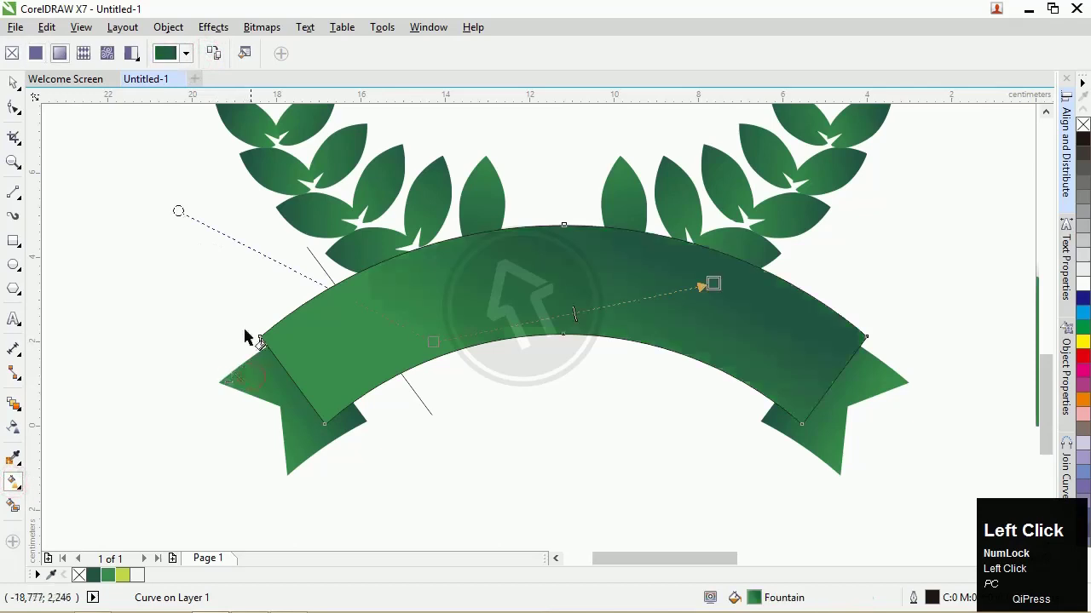
key(g)
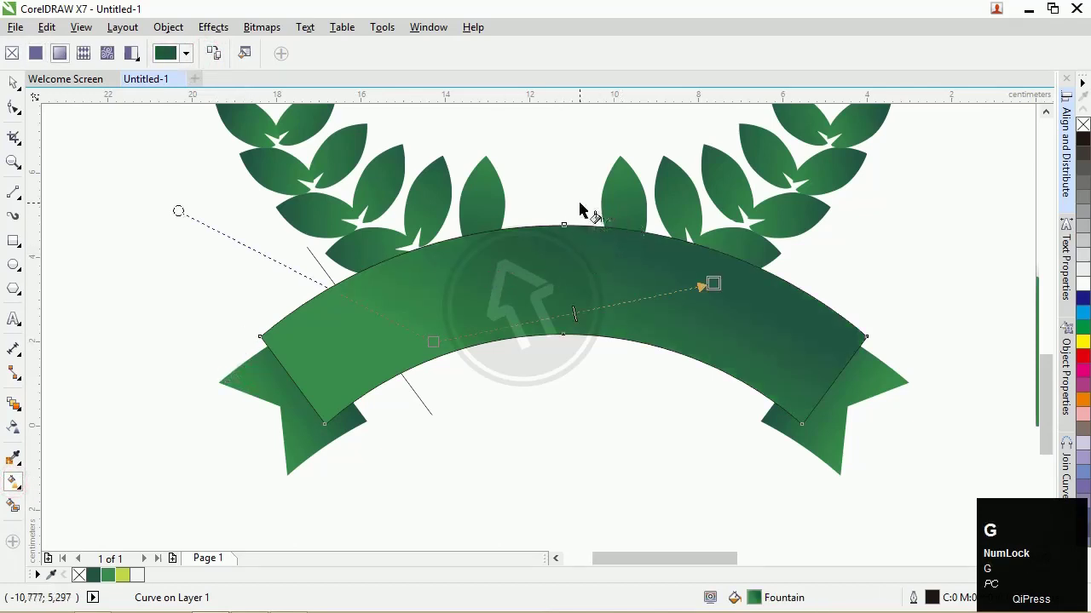
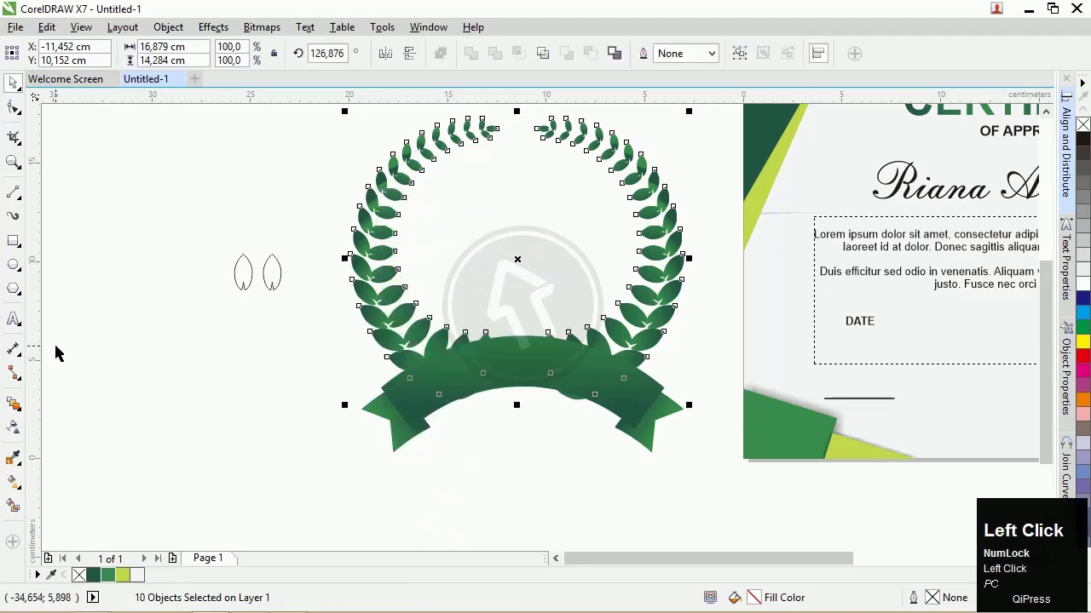
- Group the wreath and ribbon into one ten-object badge, then return to the fill tool
click(164, 36)
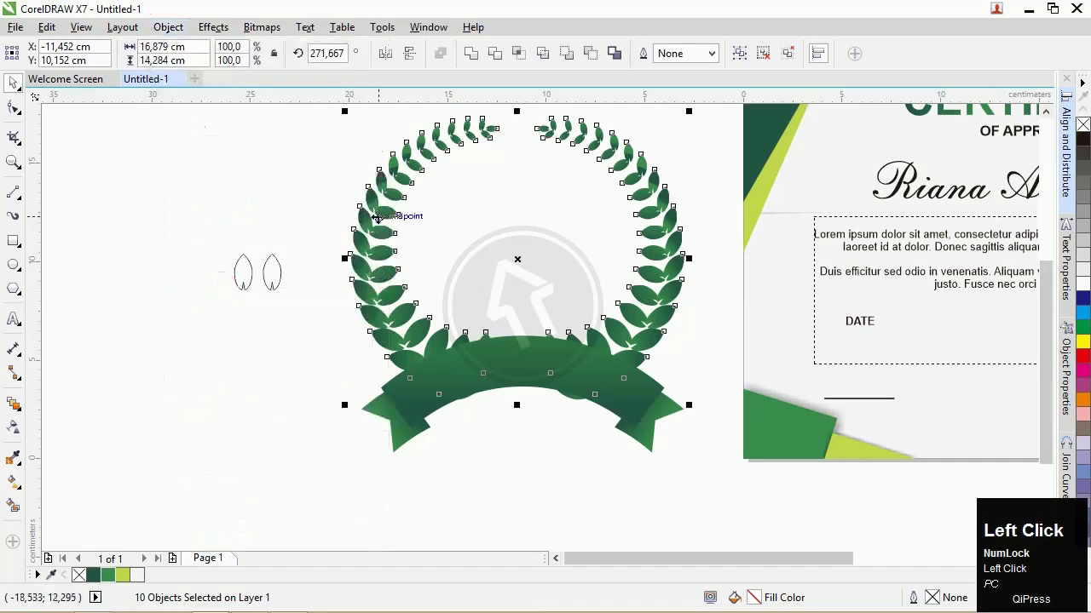
key(ctrl+g)
scroll(up, 3)
scroll(down, 3)
key(g)
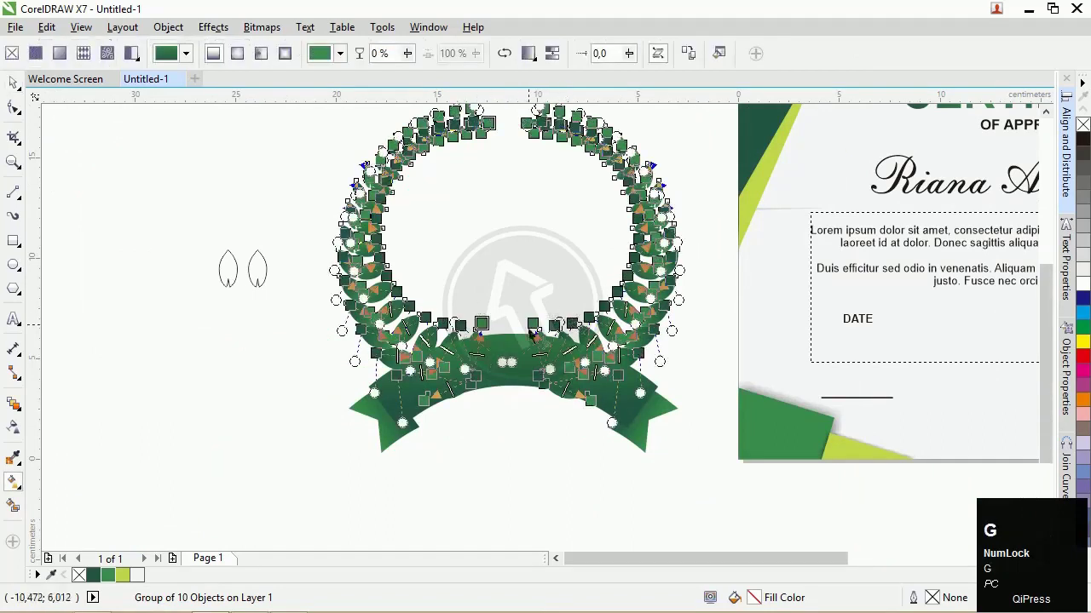
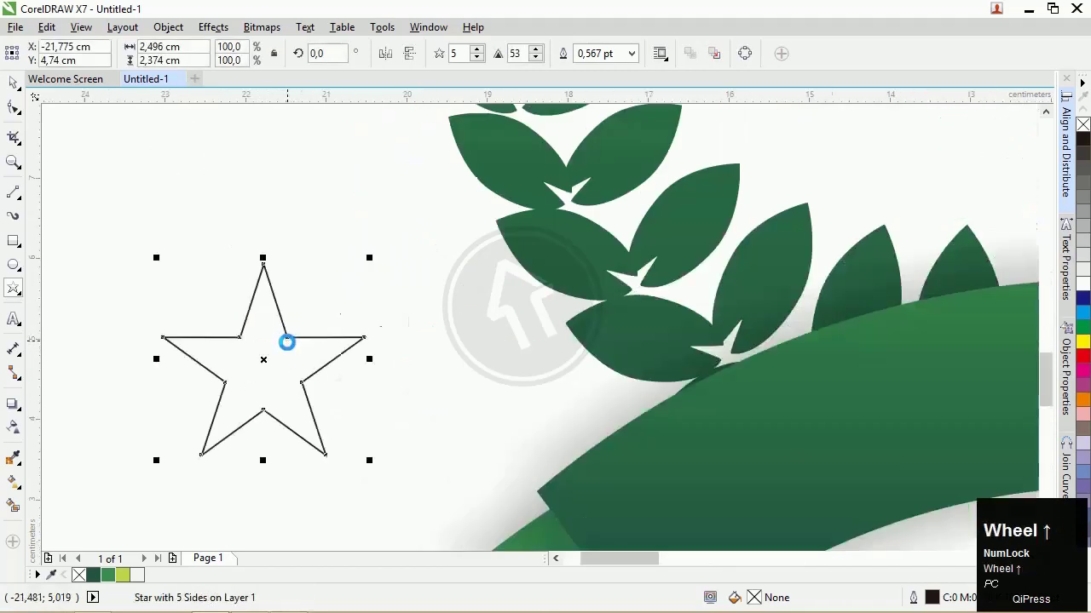
- Drag out a curve over the ribbon for fitting the OF APPRECIATION text
drag(10, 117, 18, 429)
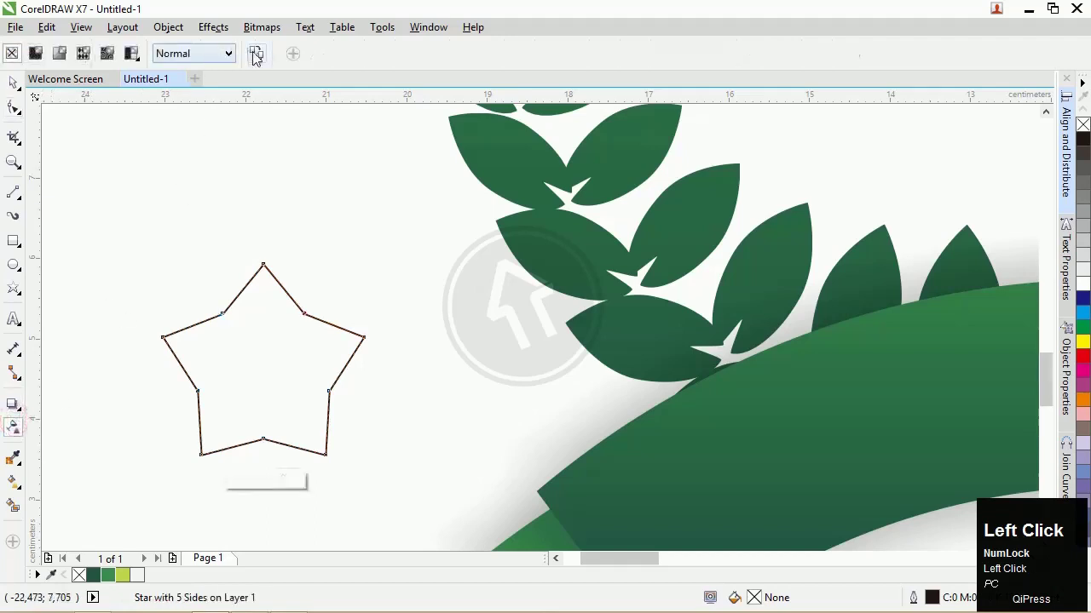
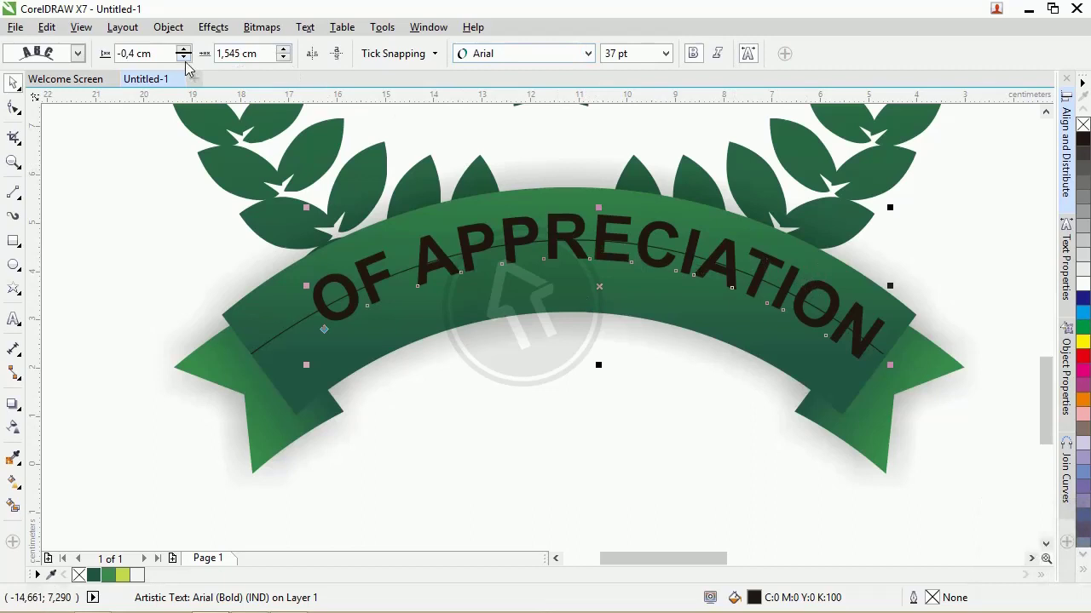
- Nudge the 37 pt curved text's offset so it sits centred along the ribbon
click(184, 71)
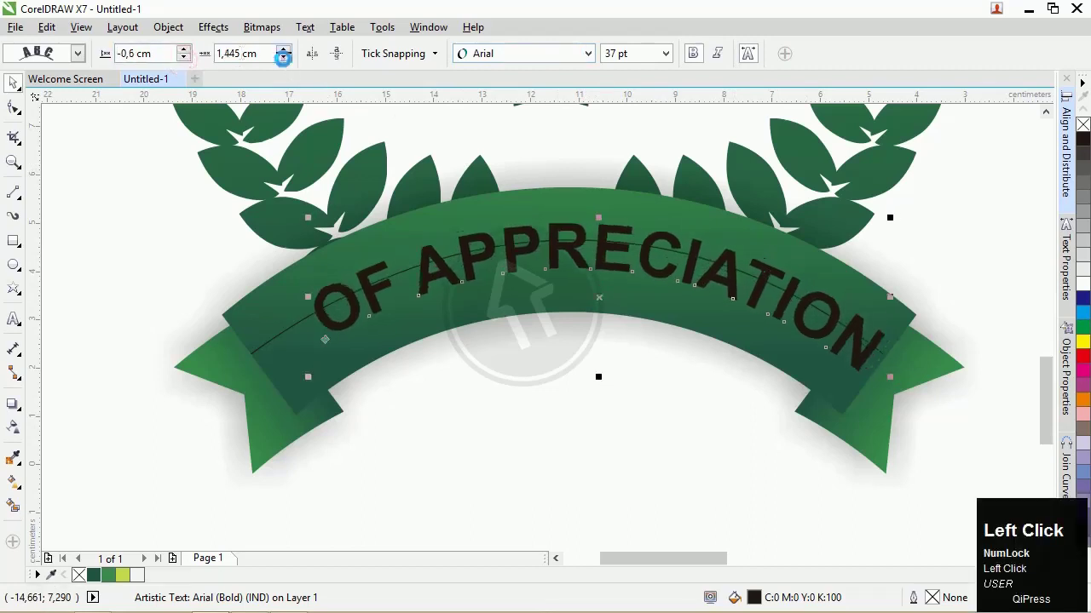
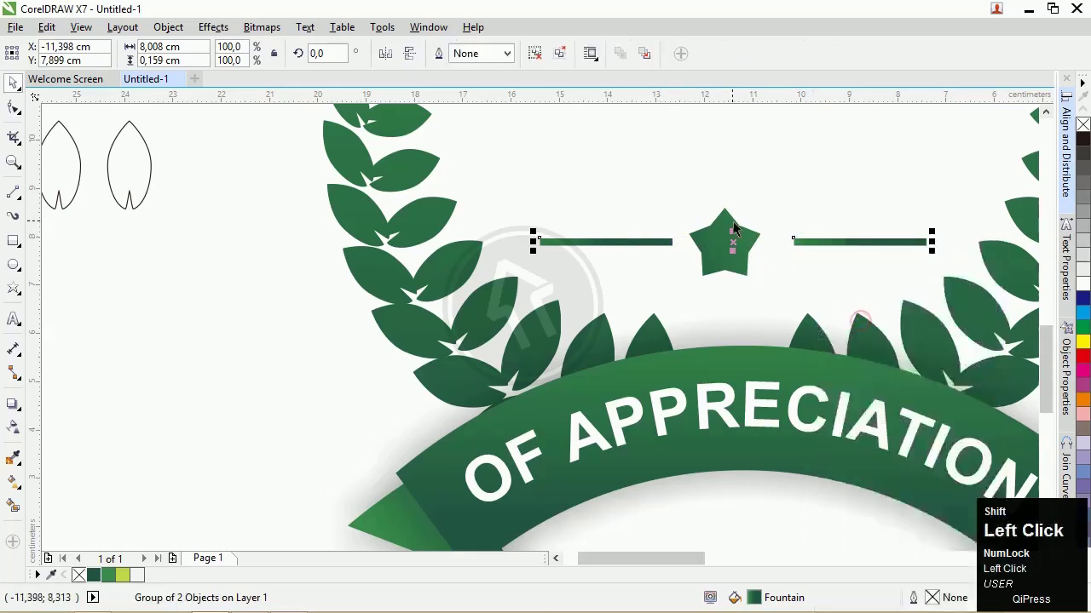
- Group the two thin green gradient lines flanking the star
key(c)
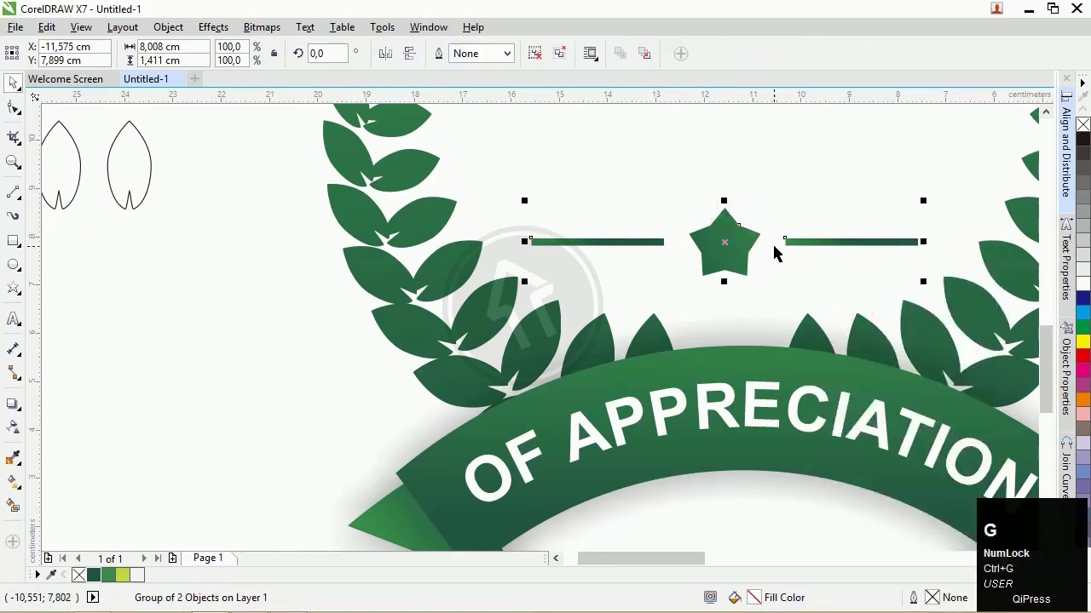
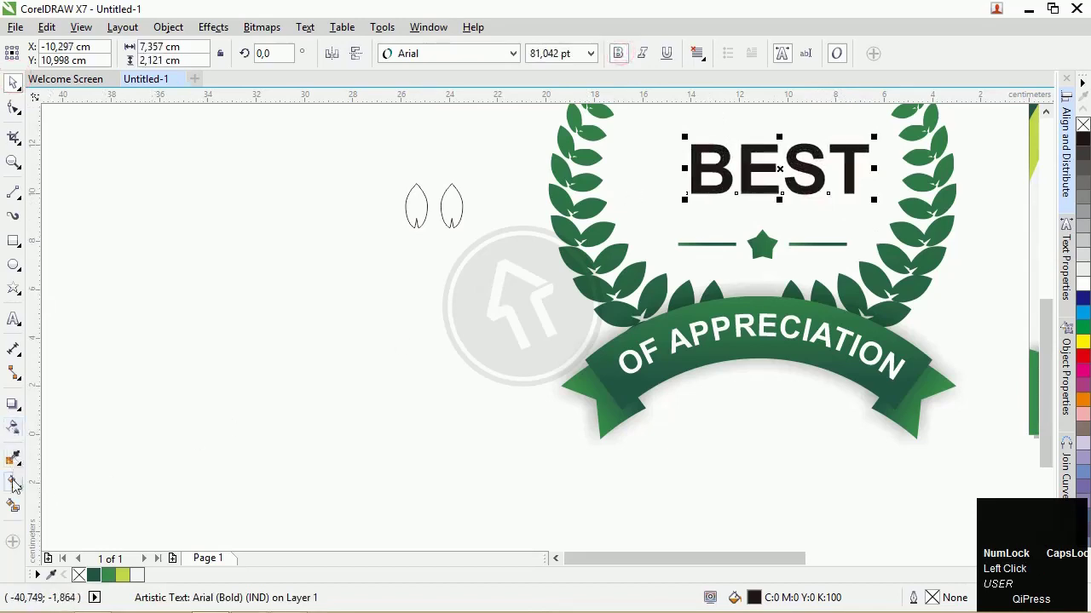
- Apply a green fountain fill to the word BEST with the Interactive Fill tool
click(15, 495)
scroll(up, 3)
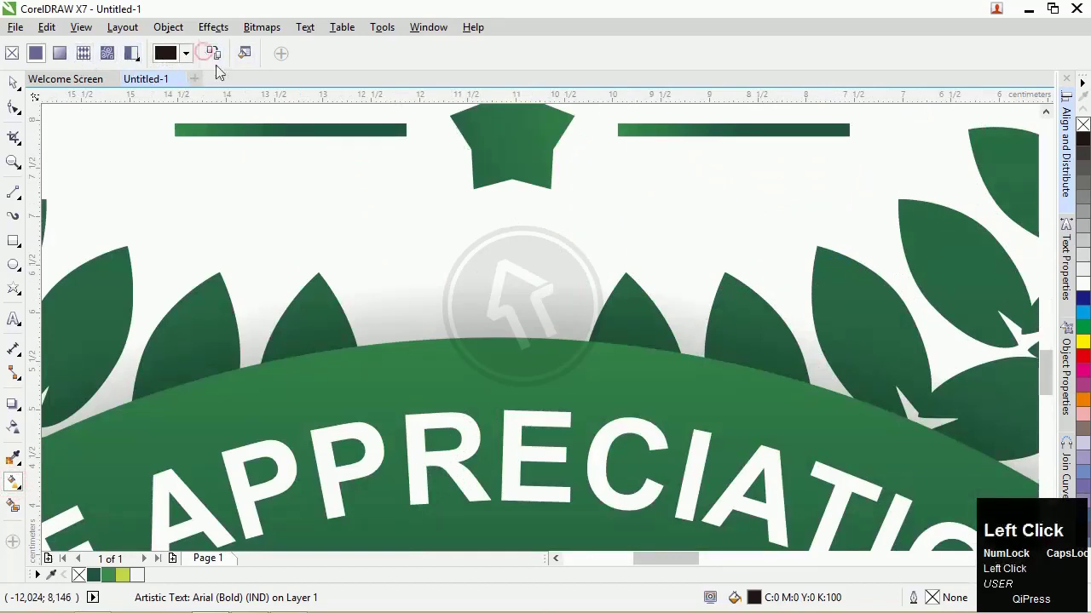
scroll(down, 3)
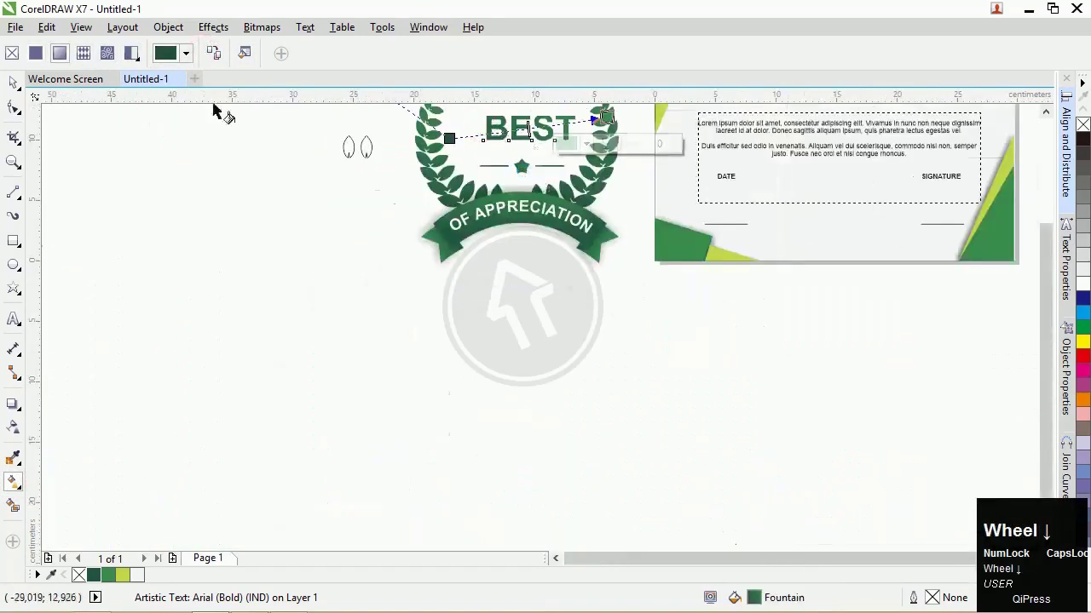
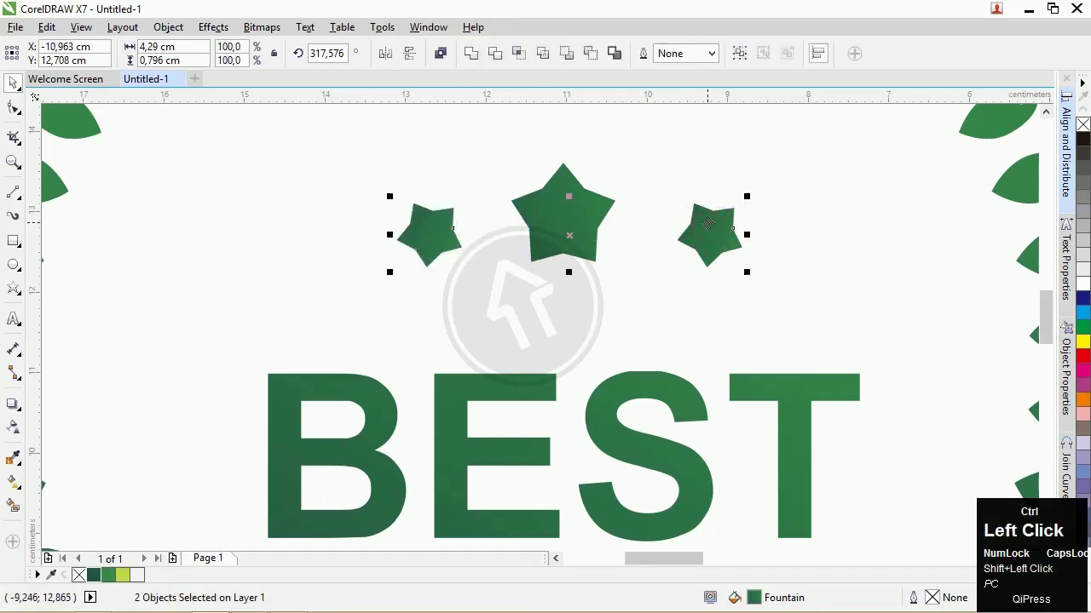
- Group the small stars and select them with BEST and the ornament for centring
key(ctrl+g)
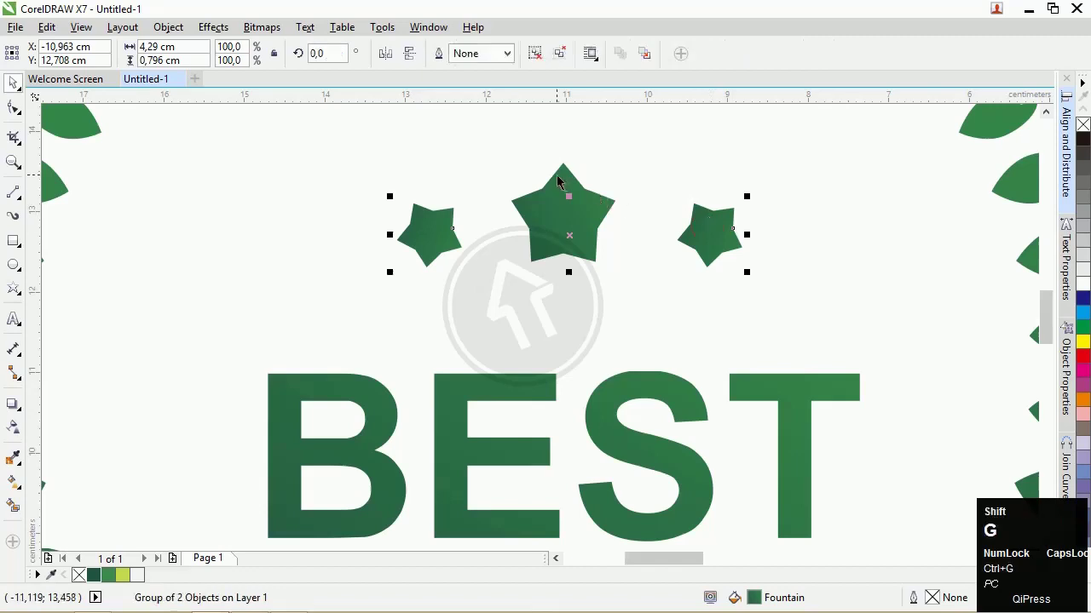
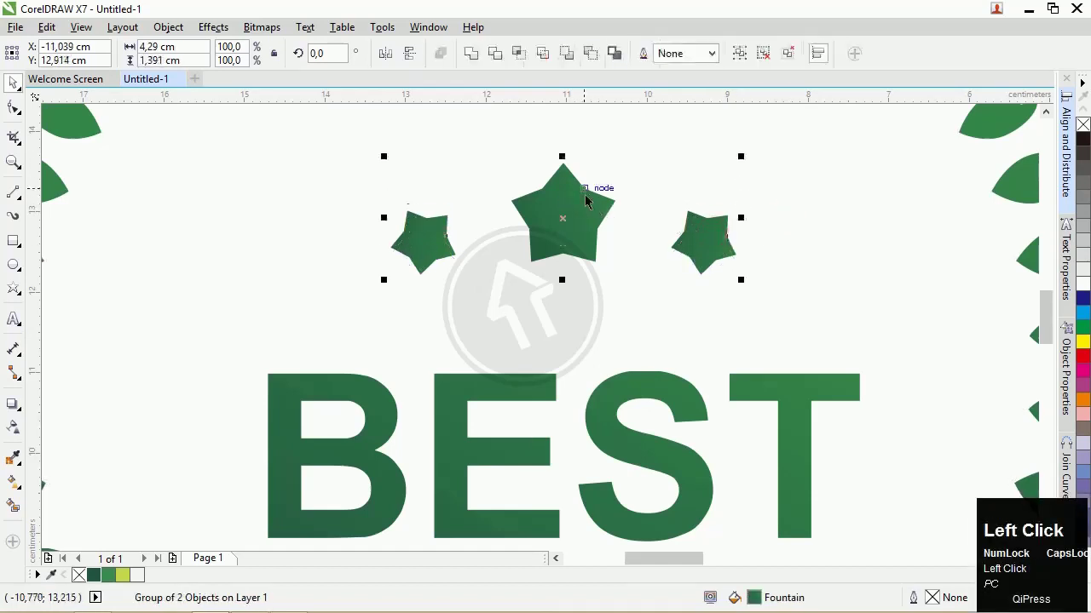
key(ctrl+g)
scroll(down, 3)
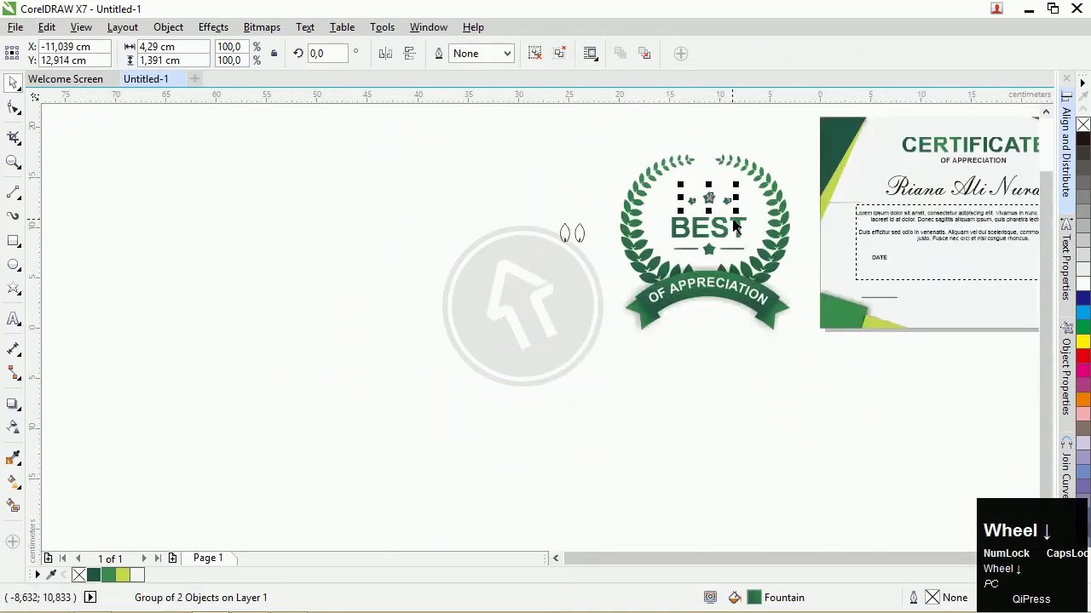
click(638, 140)
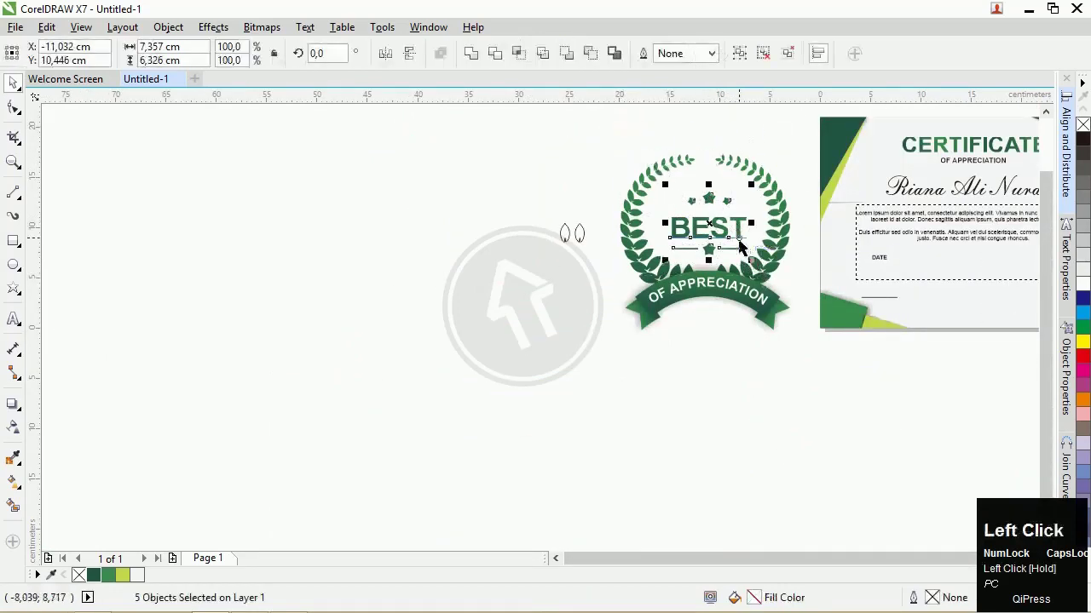
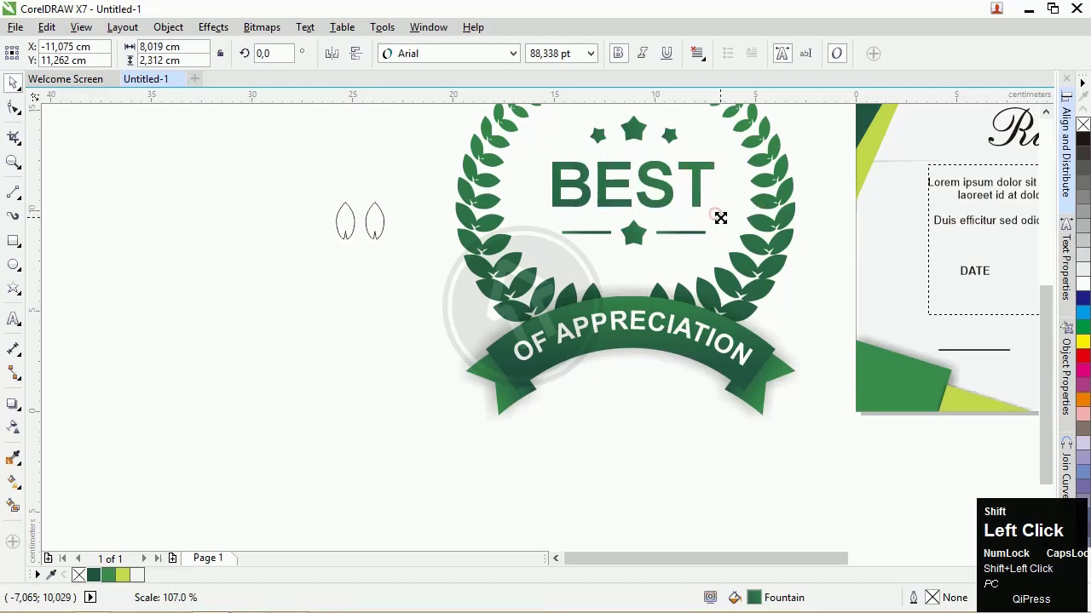
- Marquee-select all badge pieces and align their centres vertically and horizontally
scroll(down, 3)
drag(677, 472, 789, 438)
key(v)
key(c)
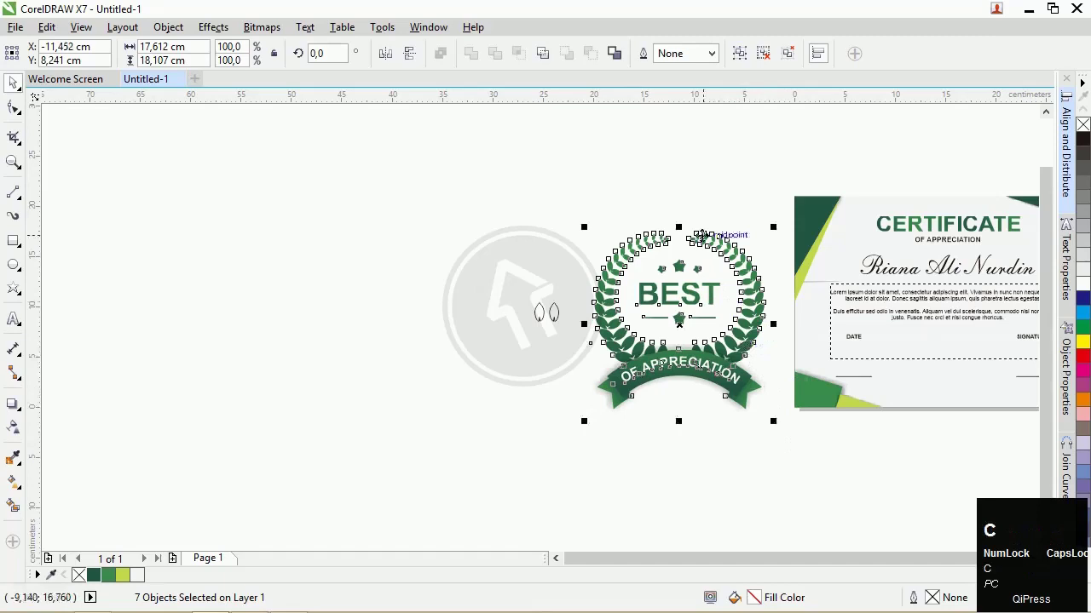
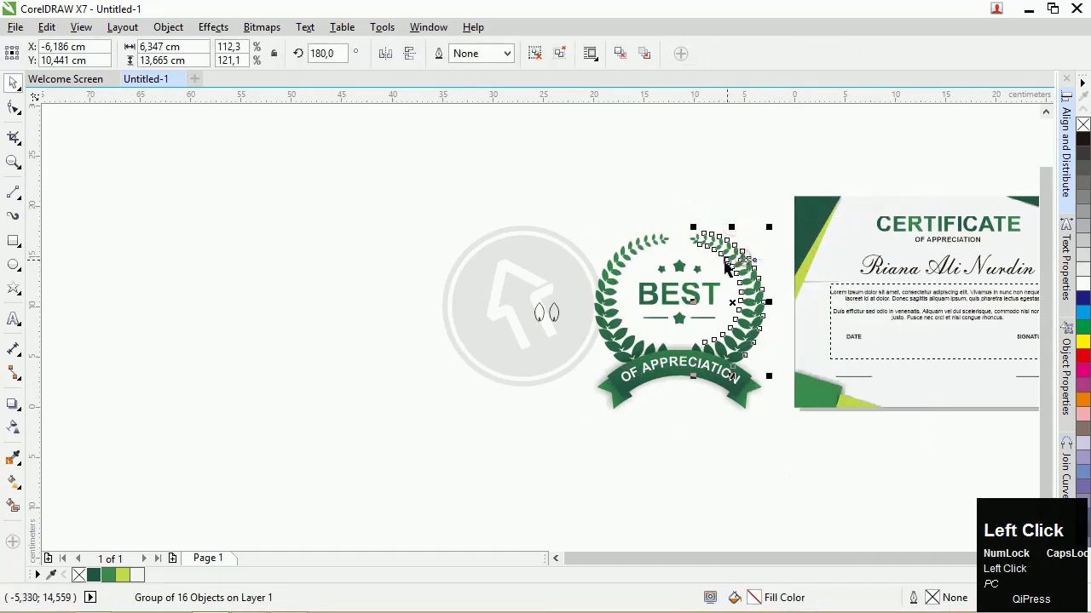
- Select the curved ribbon with its text and nudge it centred under the laurel
drag(756, 474, 759, 393)
scroll(up, 3)
click(767, 390)
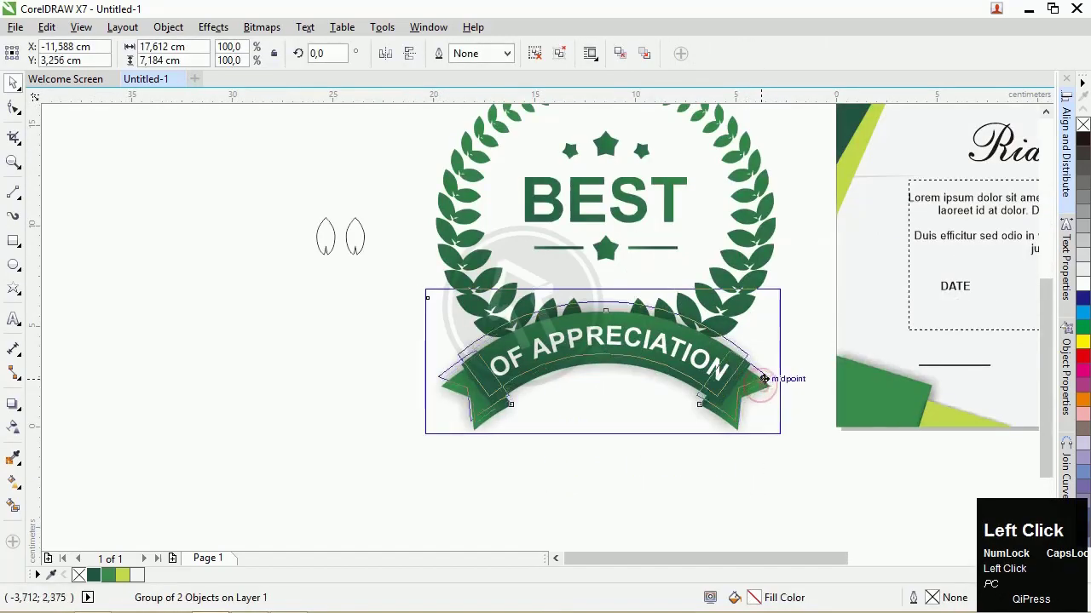
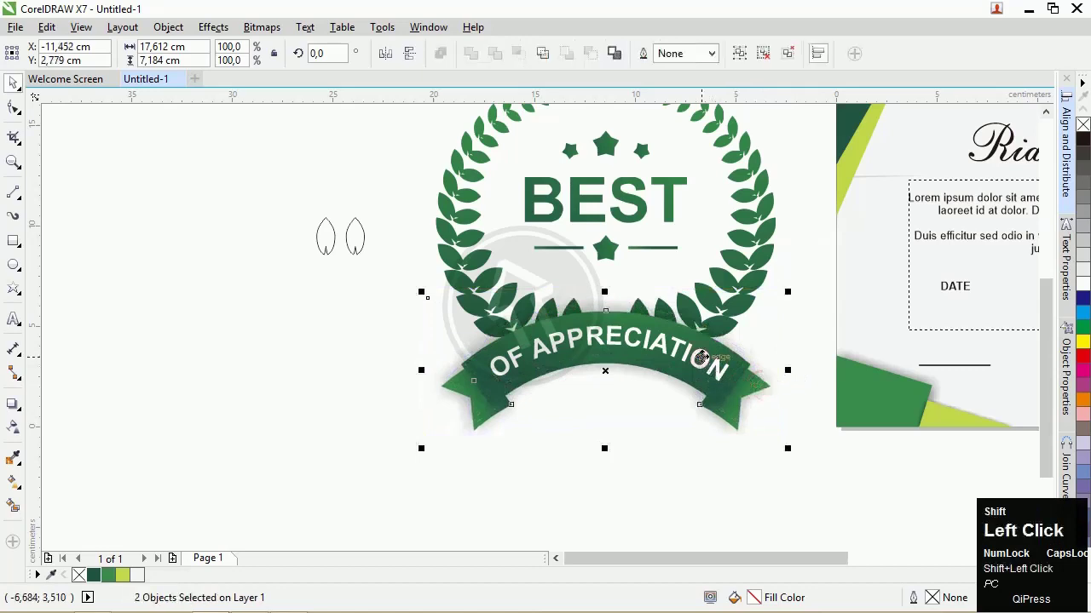
key(ctrl+z)
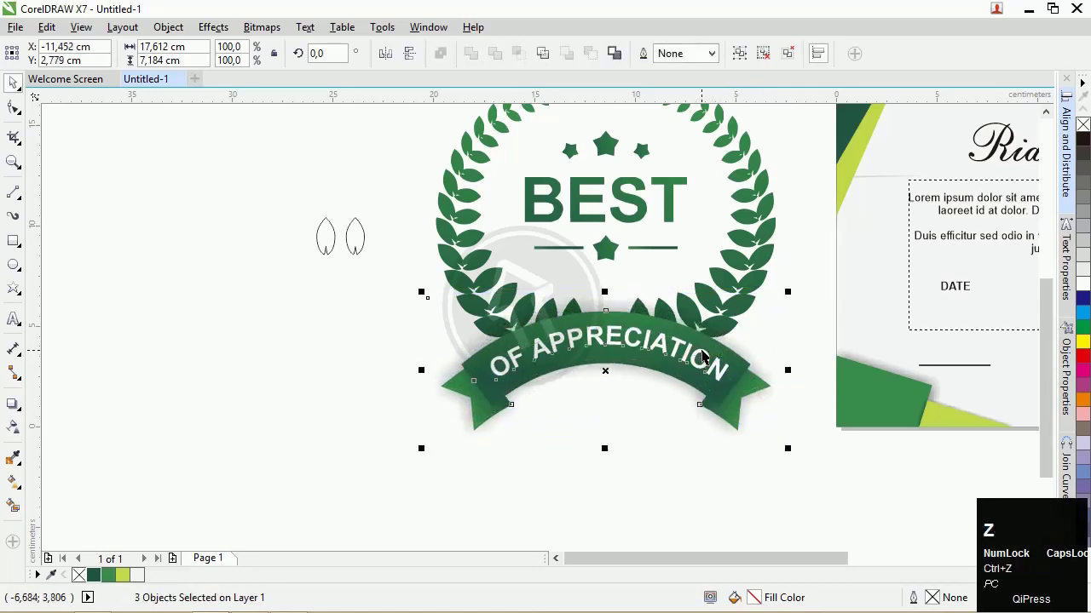
key(Up)
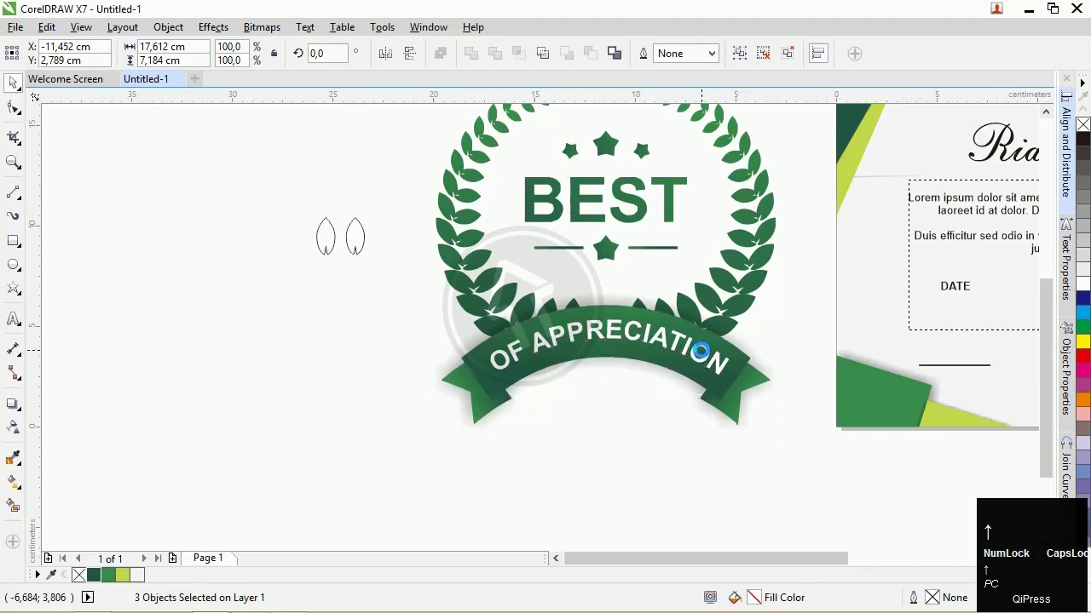
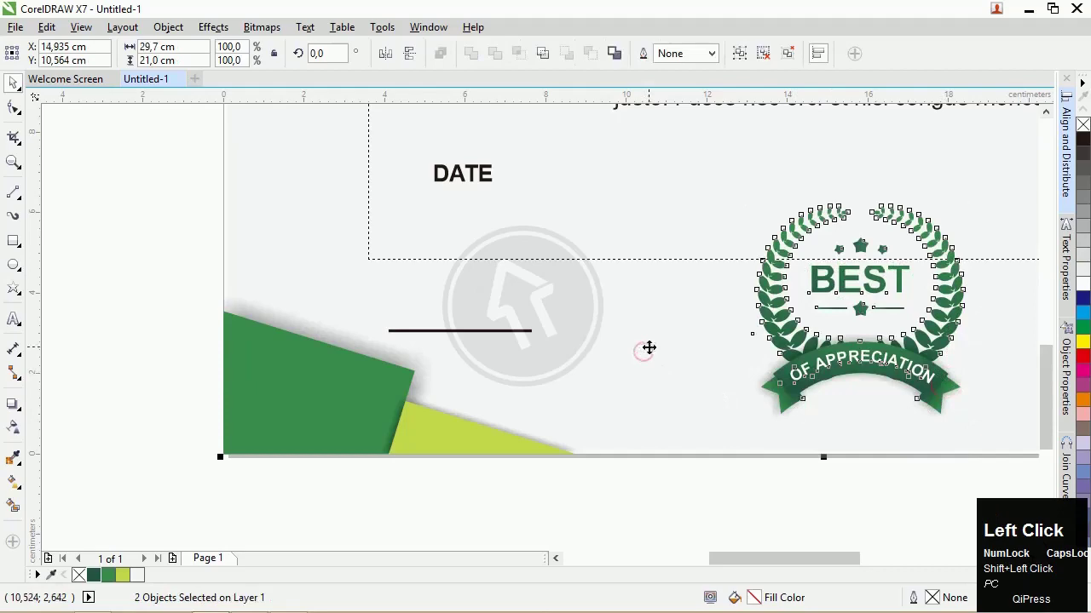
- Centre the badge horizontally on the certificate and delete leftover scraps beside the page
key(c)
click(801, 516)
key(F4)
drag(188, 414, 57, 299)
key(Delete)
- Zoom out to fit the whole certificate page in view
key(F3)
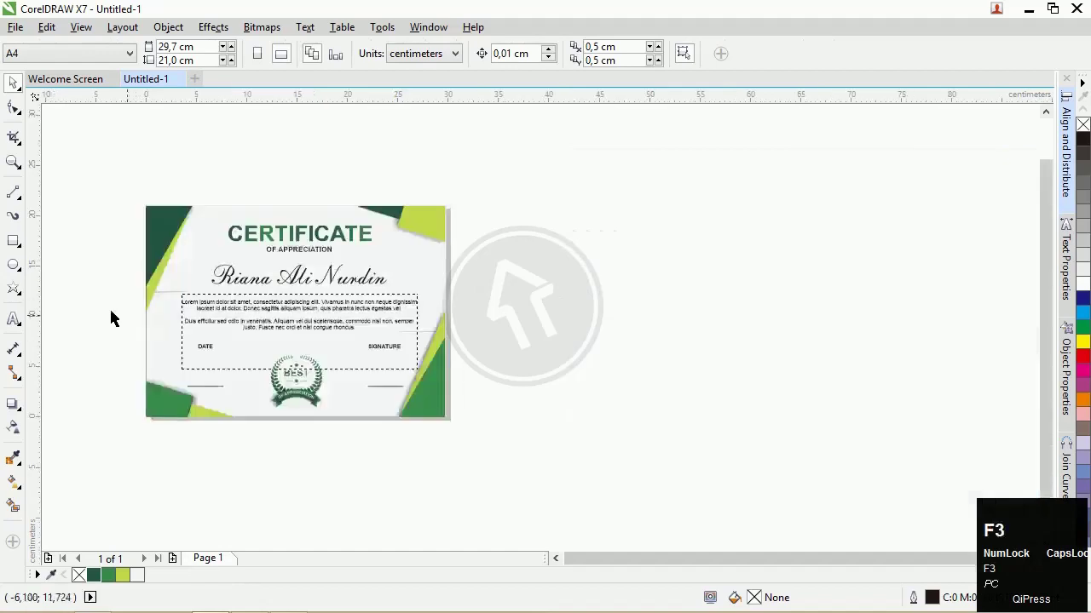
key(F4)
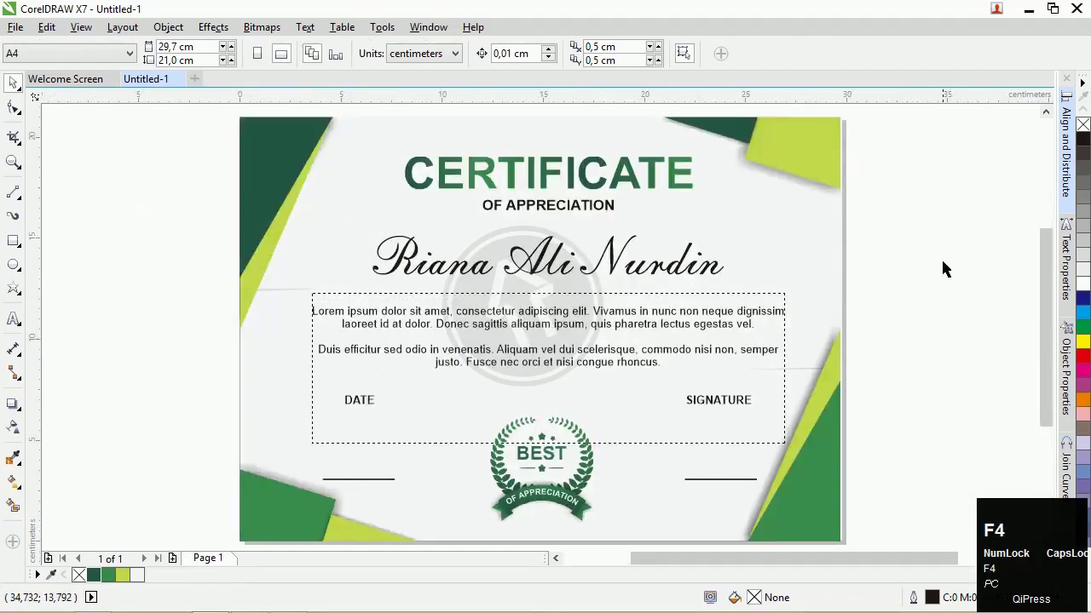
click(950, 255)
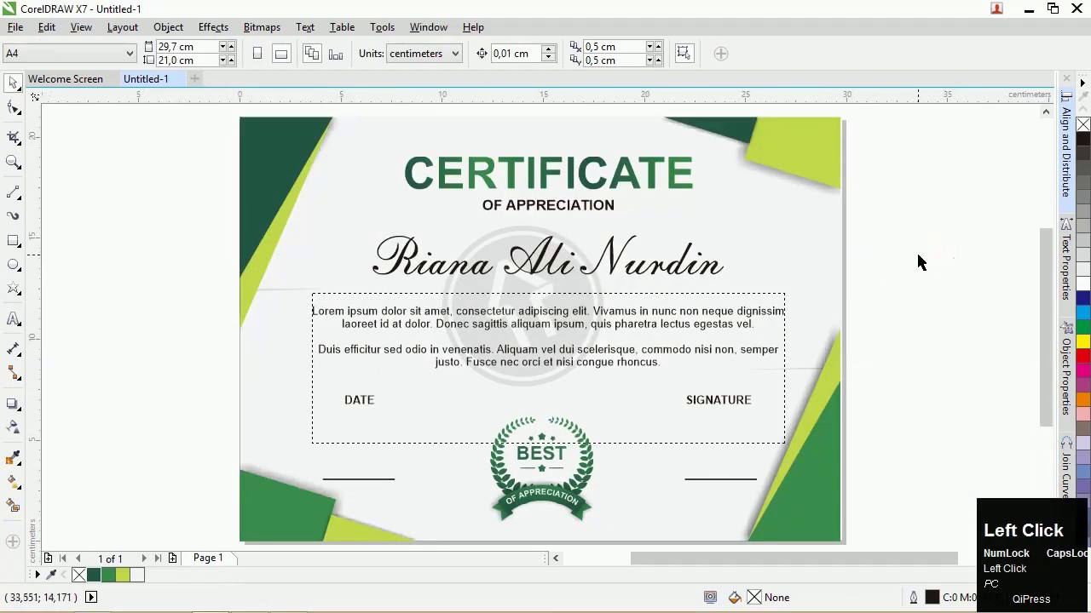